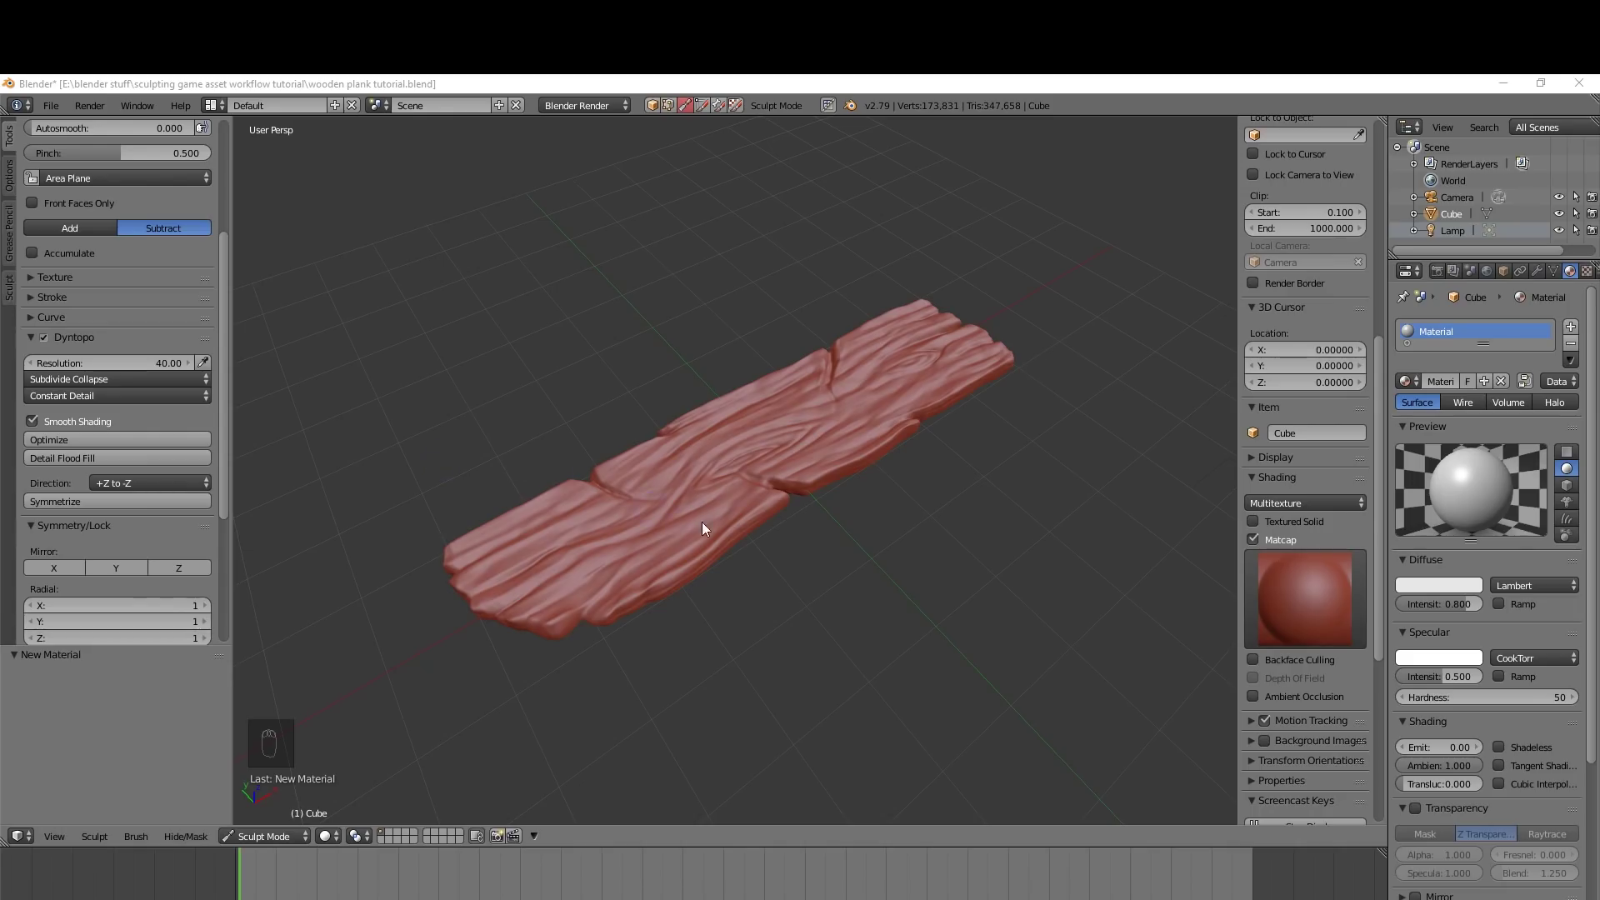
Return to Object Mode, hide the N panel, duplicate the plank and name the original 'wood hp'
{"action": "middle_click", "coordinate": [788, 532]}
{"action": "left_click_drag", "start_coordinate": [785, 543], "coordinate": [844, 511]}
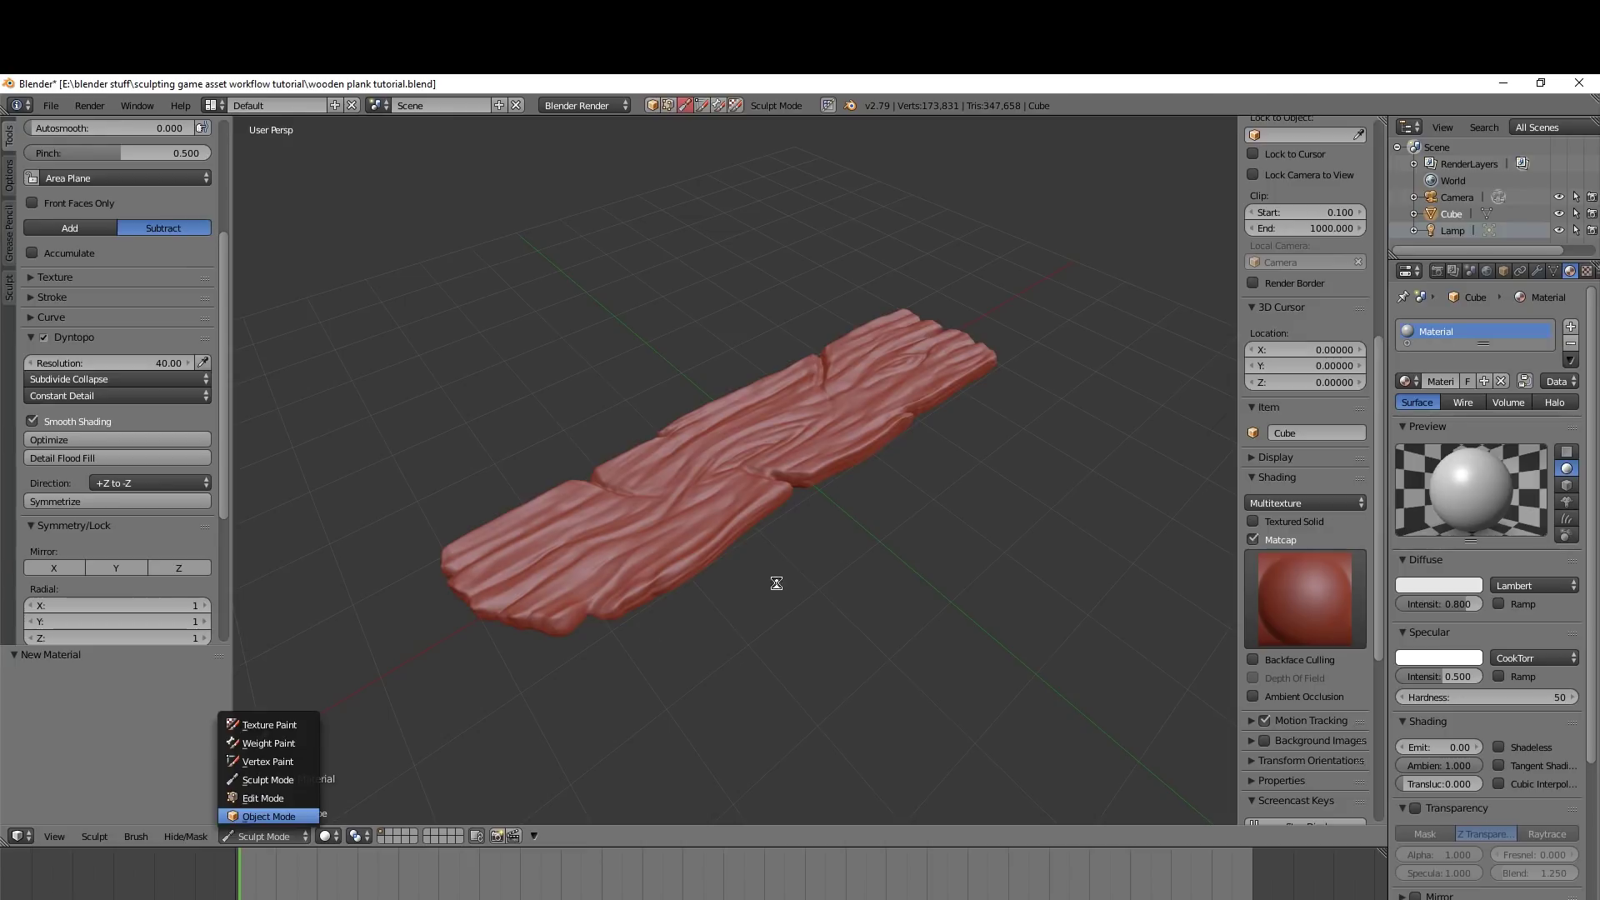
{"action": "left_click", "coordinate": [786, 581]}
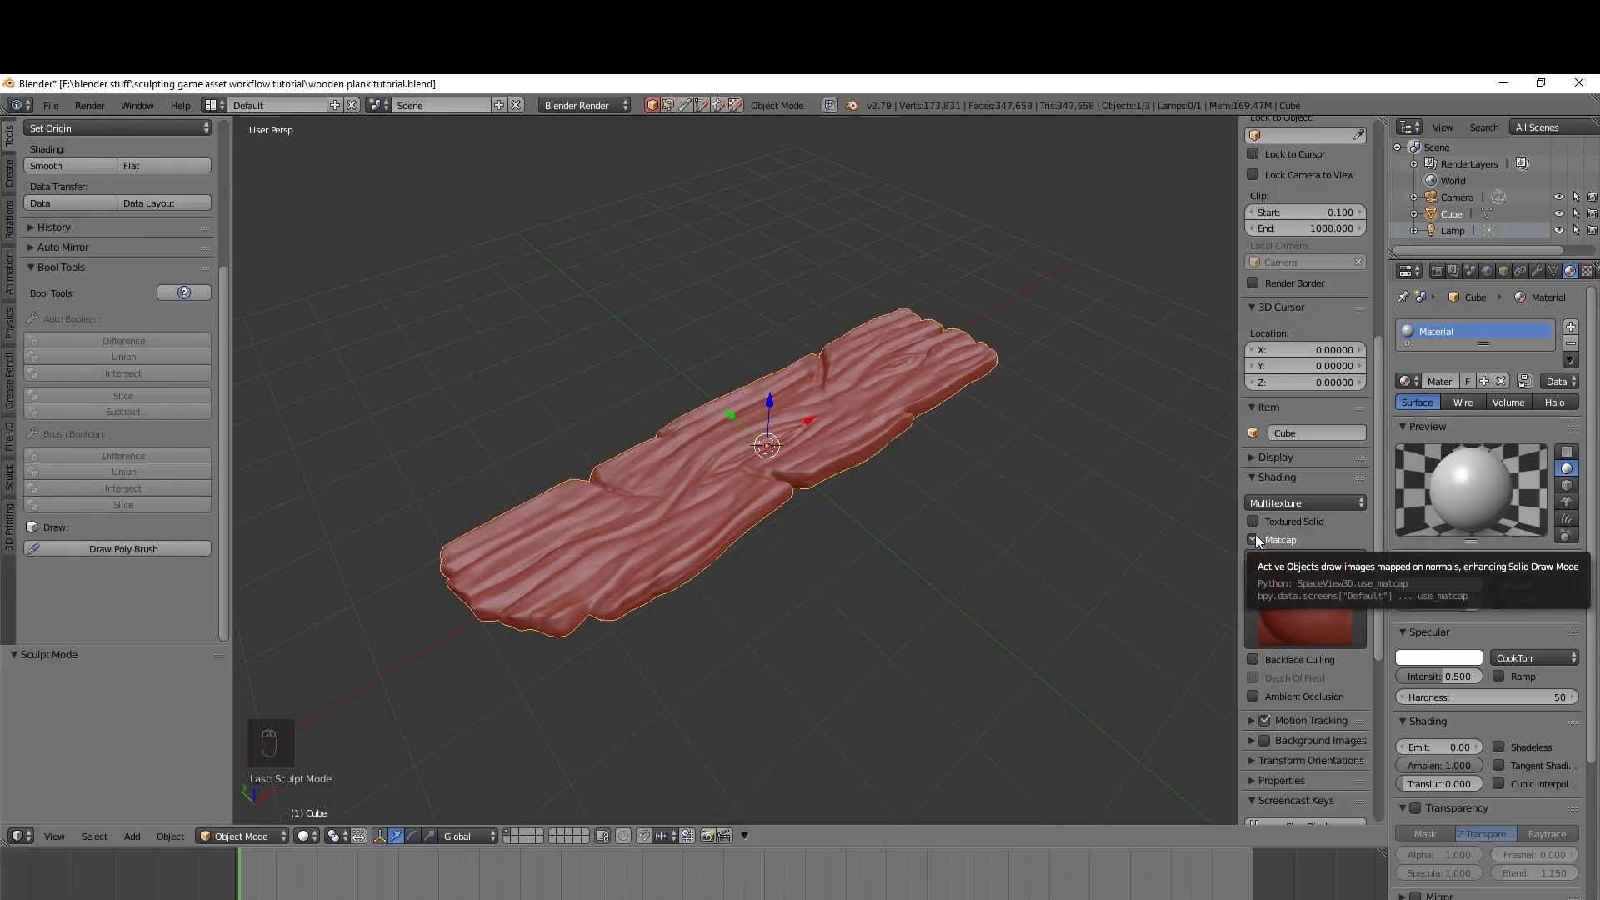
{"action": "left_click_drag", "start_coordinate": [1258, 537], "coordinate": [1142, 543]}
{"action": "key", "text": "n"}
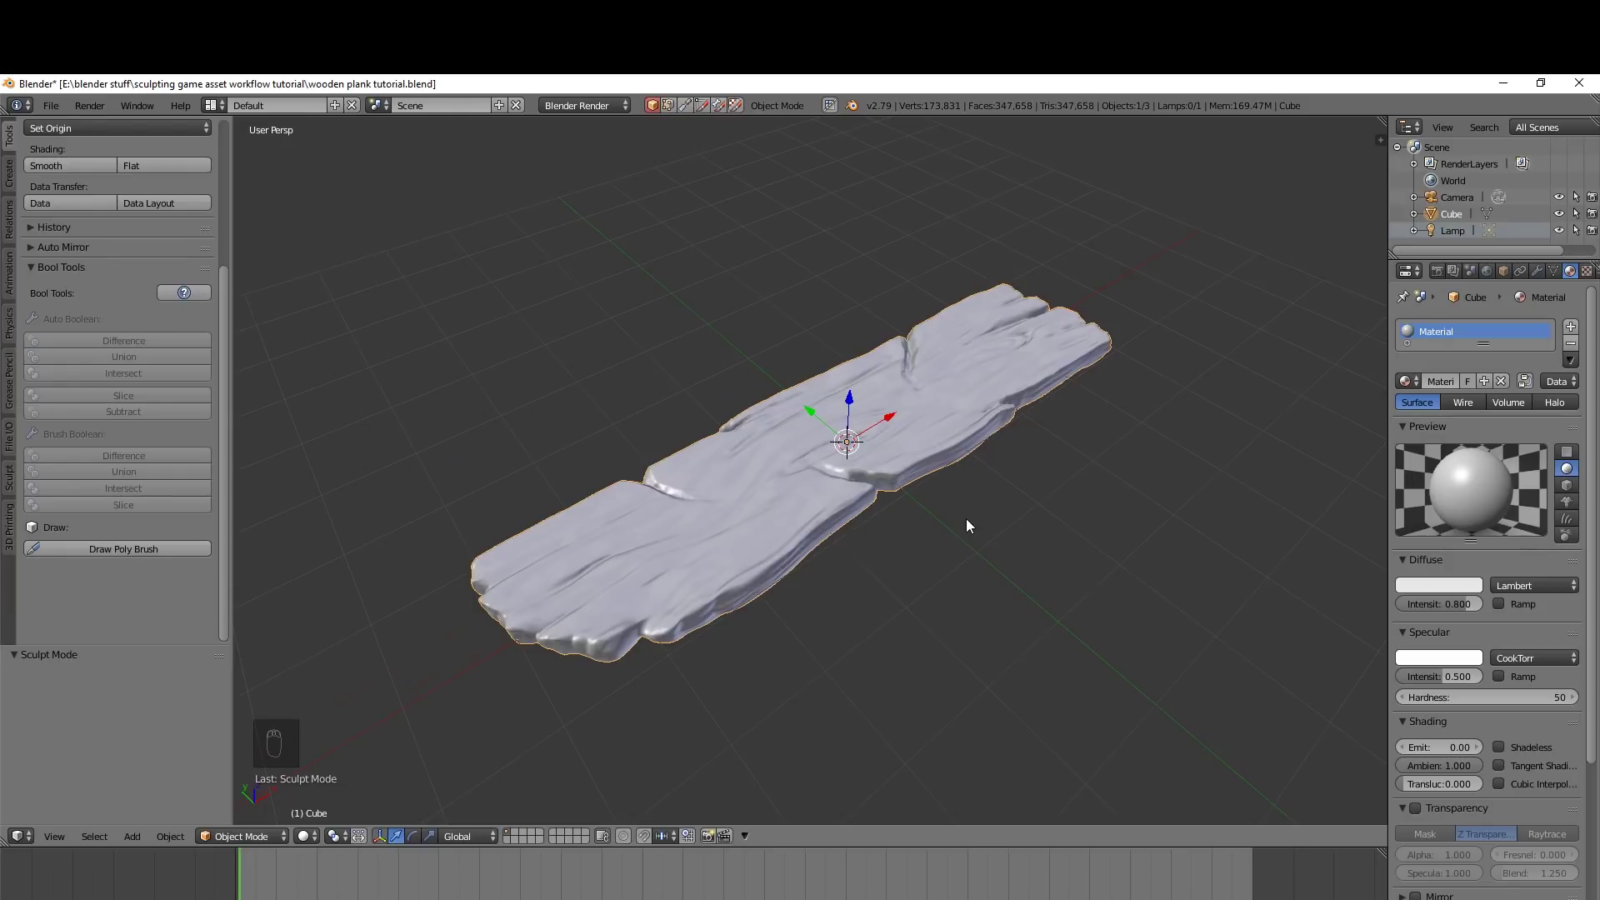
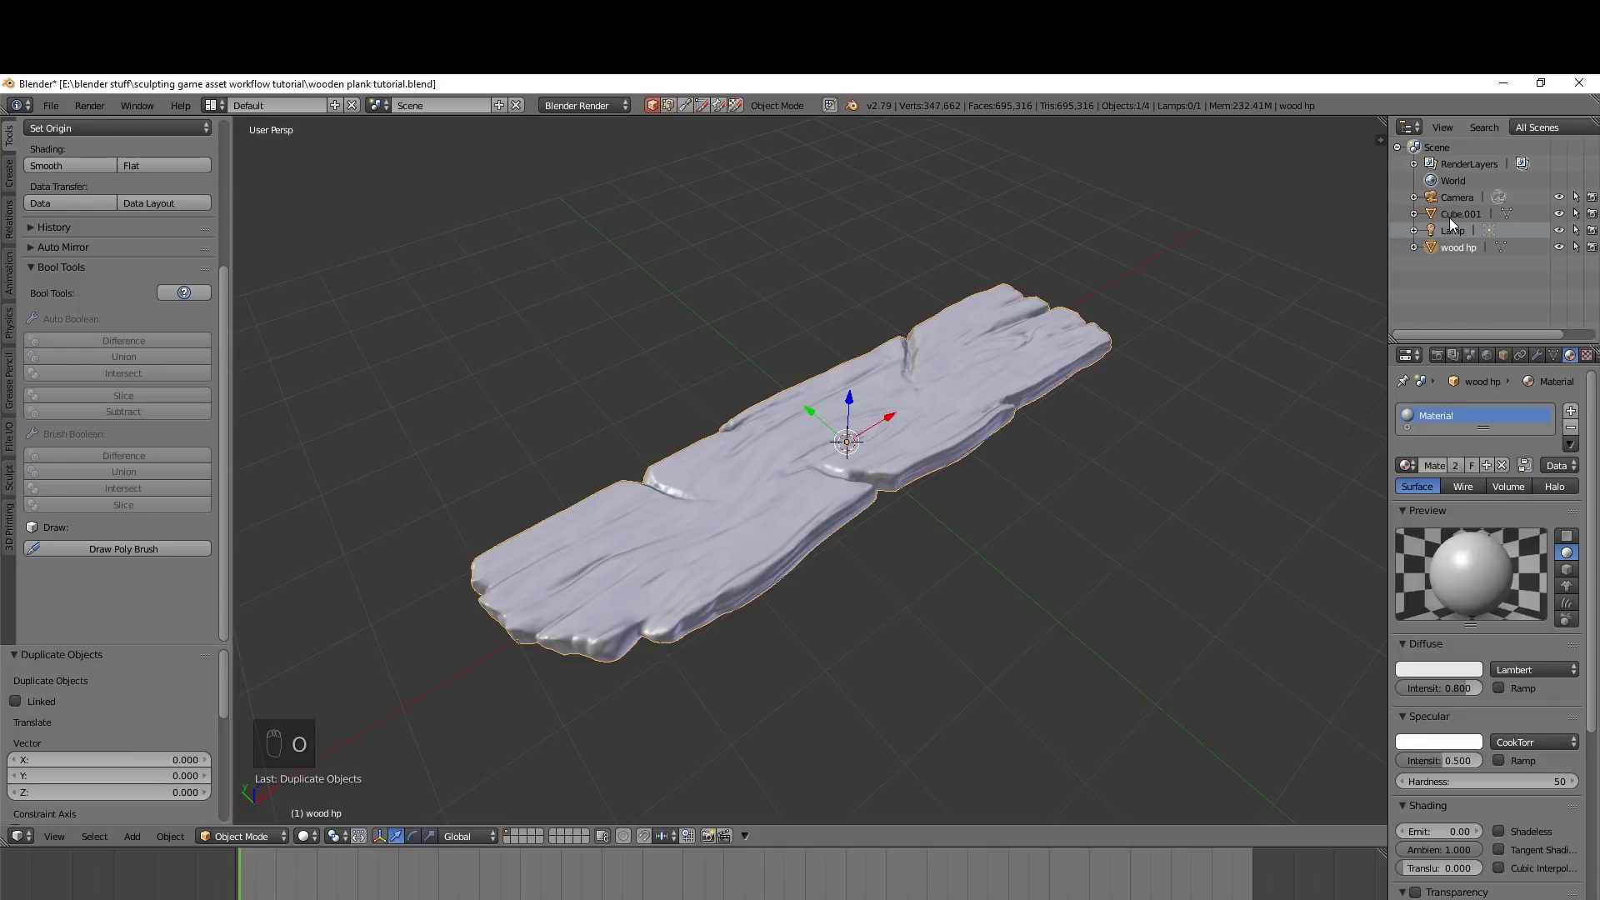
{"action": "left_click", "coordinate": [1454, 222]}
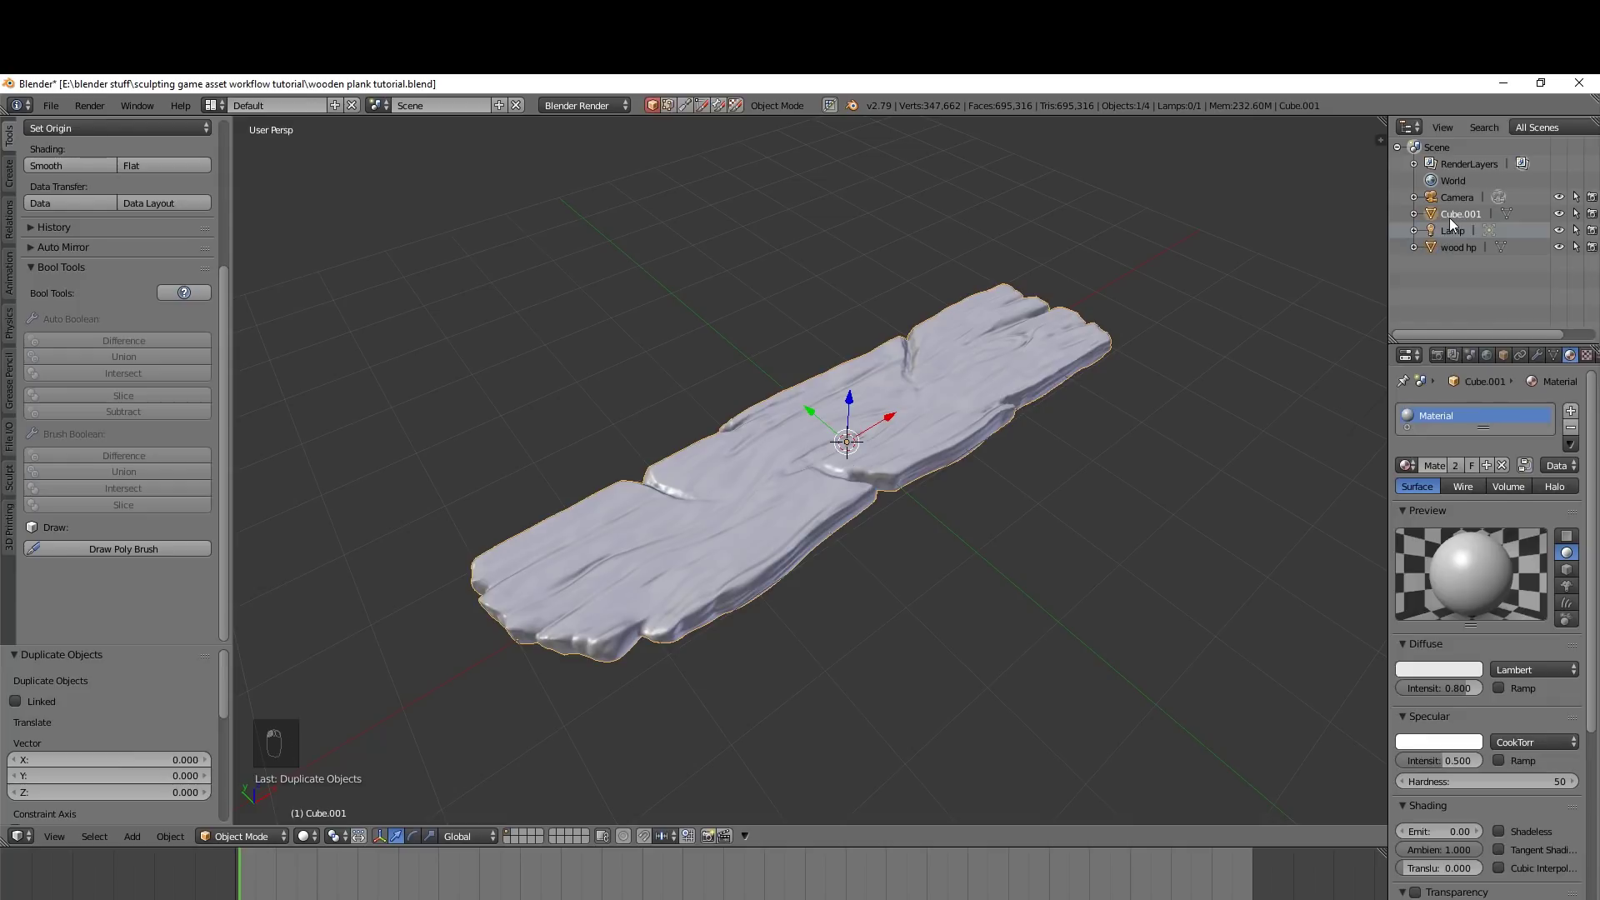
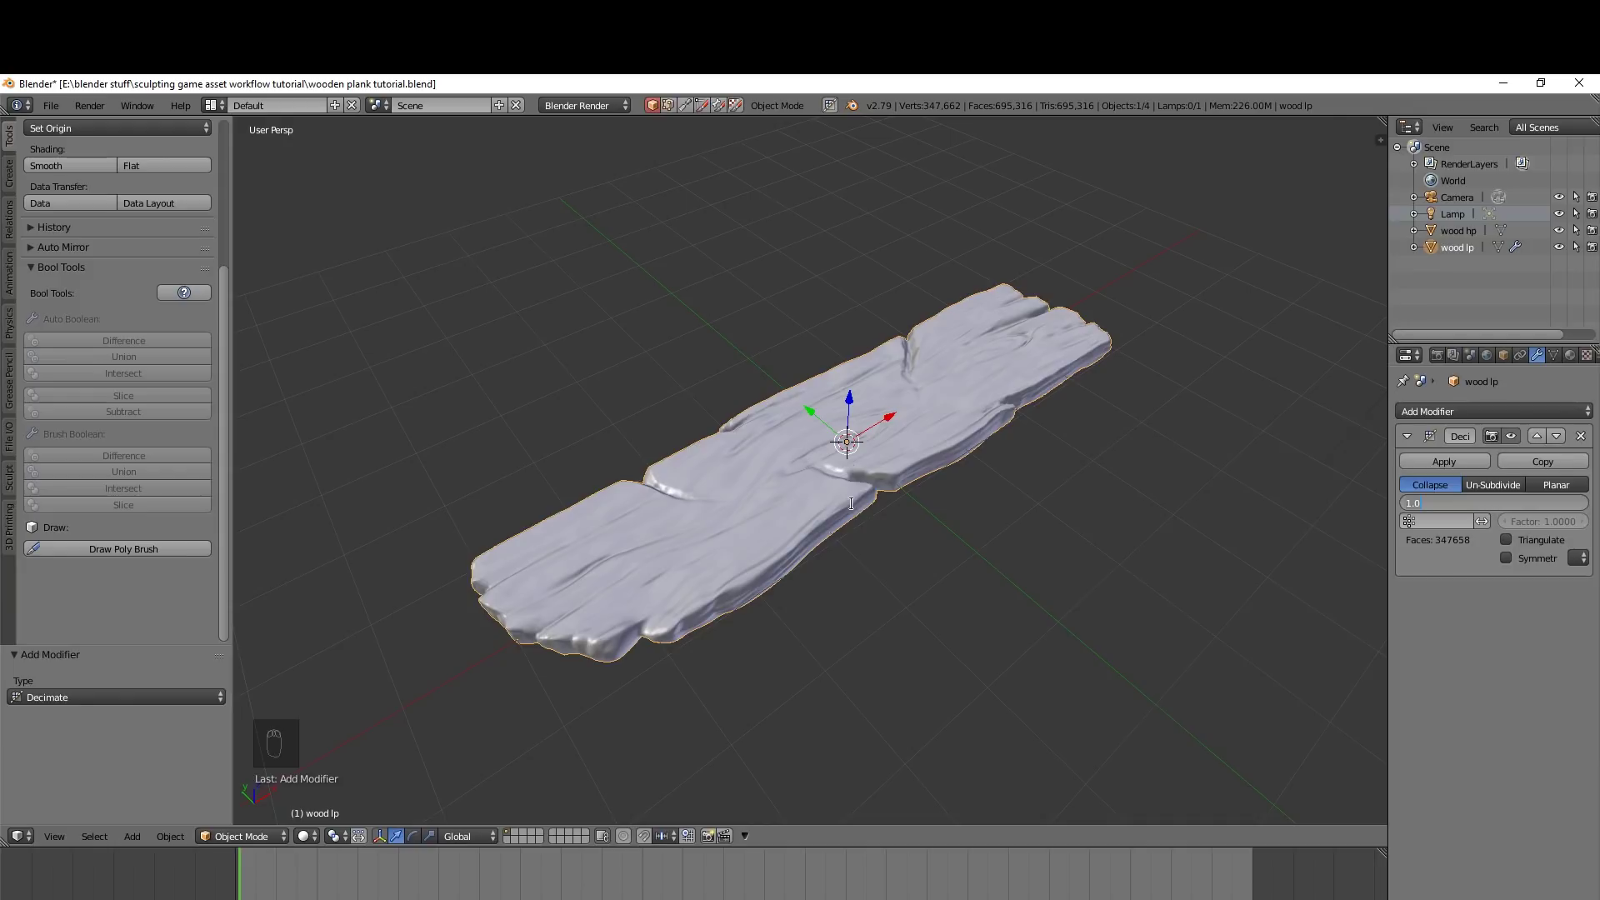
Orbit around the 'wood lp' copy with its new Decimate modifier to inspect it from several sides
{"action": "left_click_drag", "start_coordinate": [600, 561], "coordinate": [1022, 273]}
{"action": "middle_click", "coordinate": [1037, 302]}
{"action": "left_click_drag", "start_coordinate": [866, 204], "coordinate": [830, 349]}
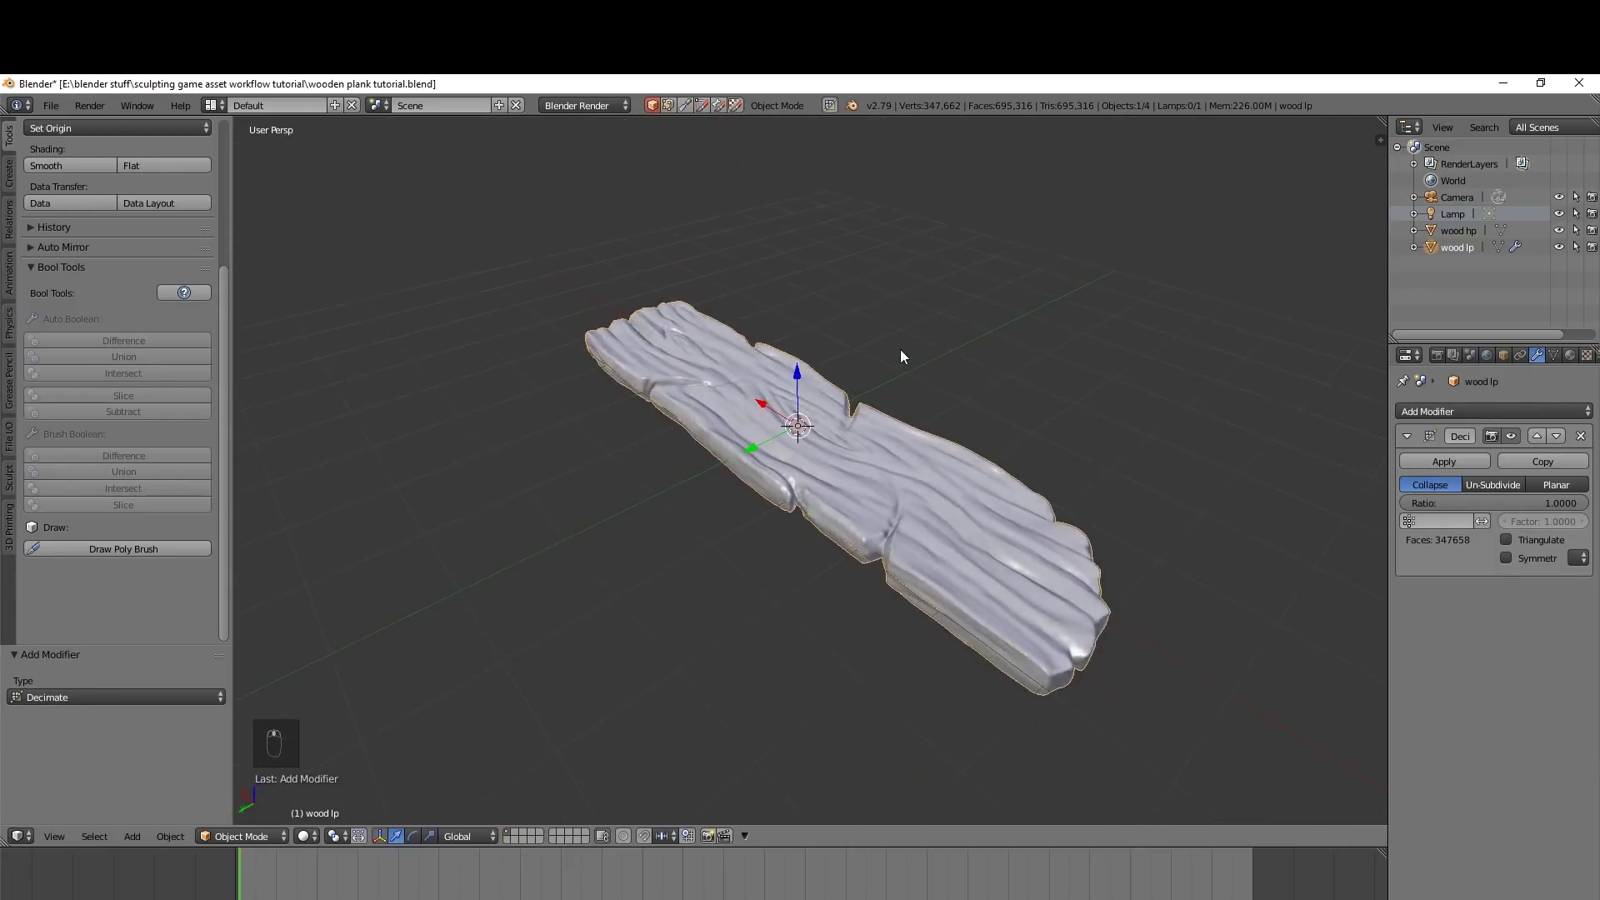
{"action": "left_click_drag", "start_coordinate": [842, 315], "coordinate": [830, 326]}
{"action": "middle_click", "coordinate": [838, 412]}
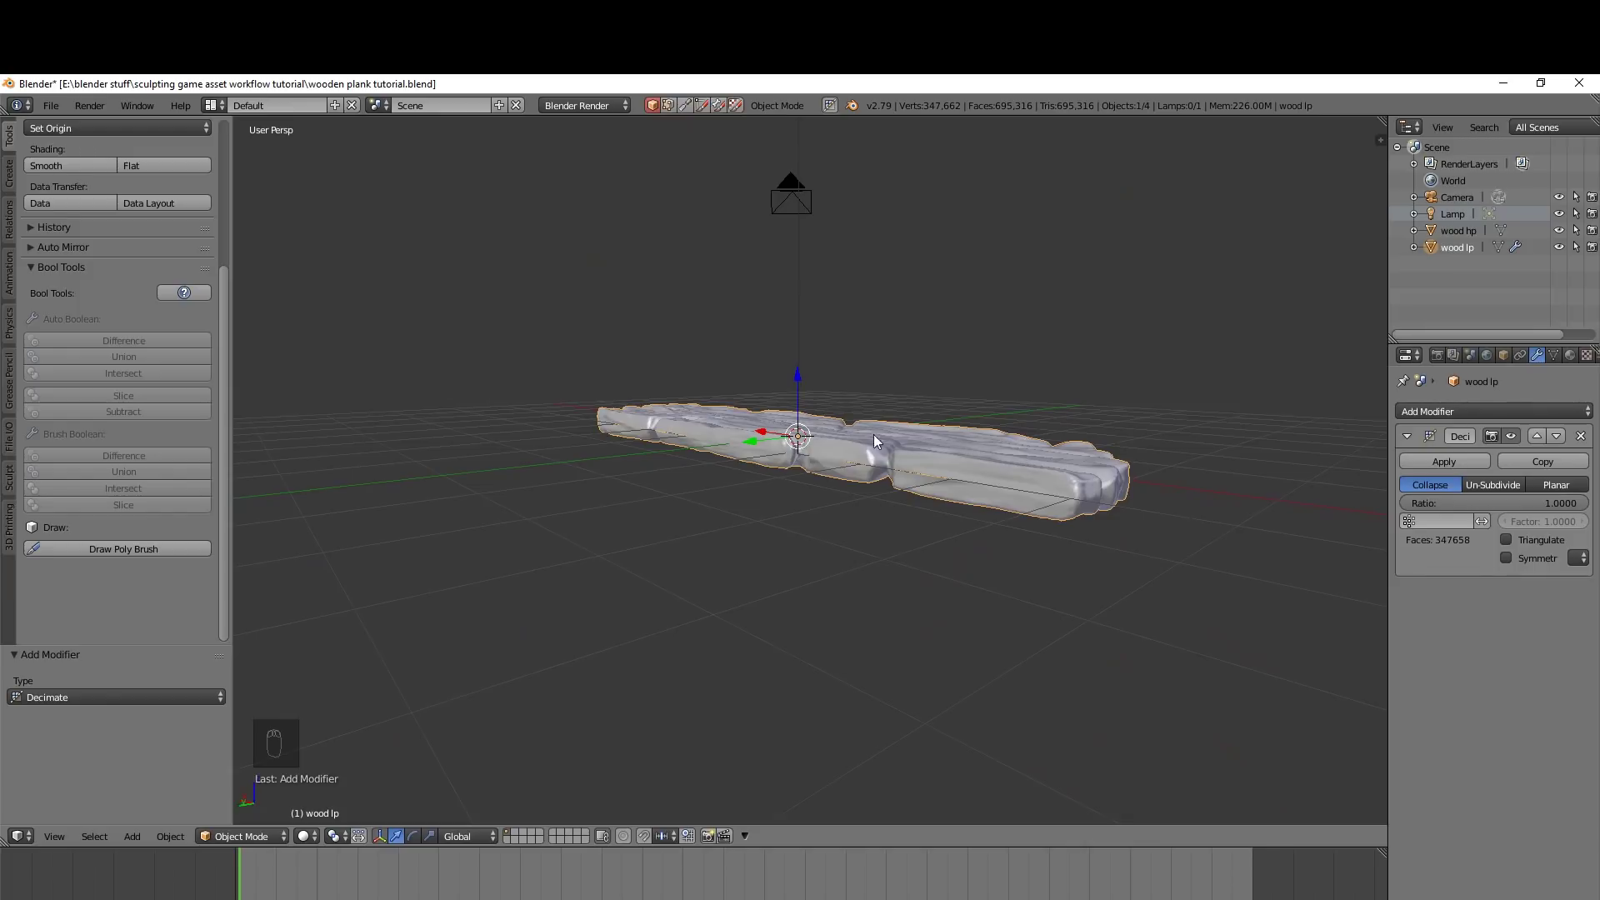
{"action": "left_click_drag", "start_coordinate": [979, 445], "coordinate": [946, 446]}
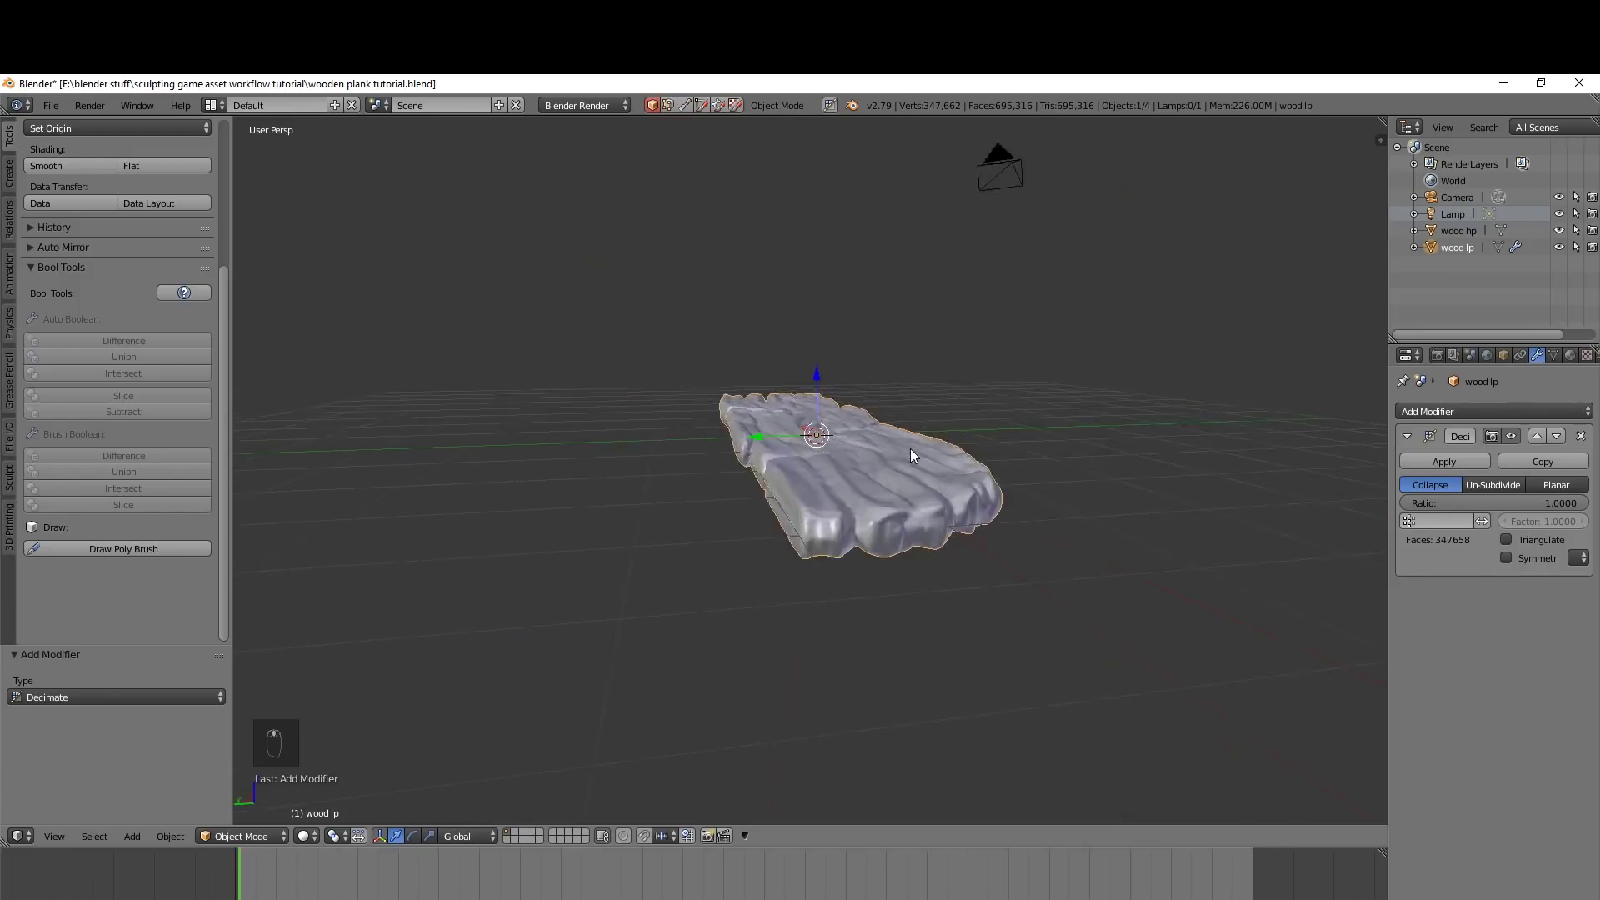
Drop the Decimate ratio to 0.01 and hide 'wood hp' to inspect the reduced plank
{"action": "left_click_drag", "start_coordinate": [1407, 476], "coordinate": [1542, 506]}
{"action": "left_click_drag", "start_coordinate": [1542, 507], "coordinate": [872, 568]}
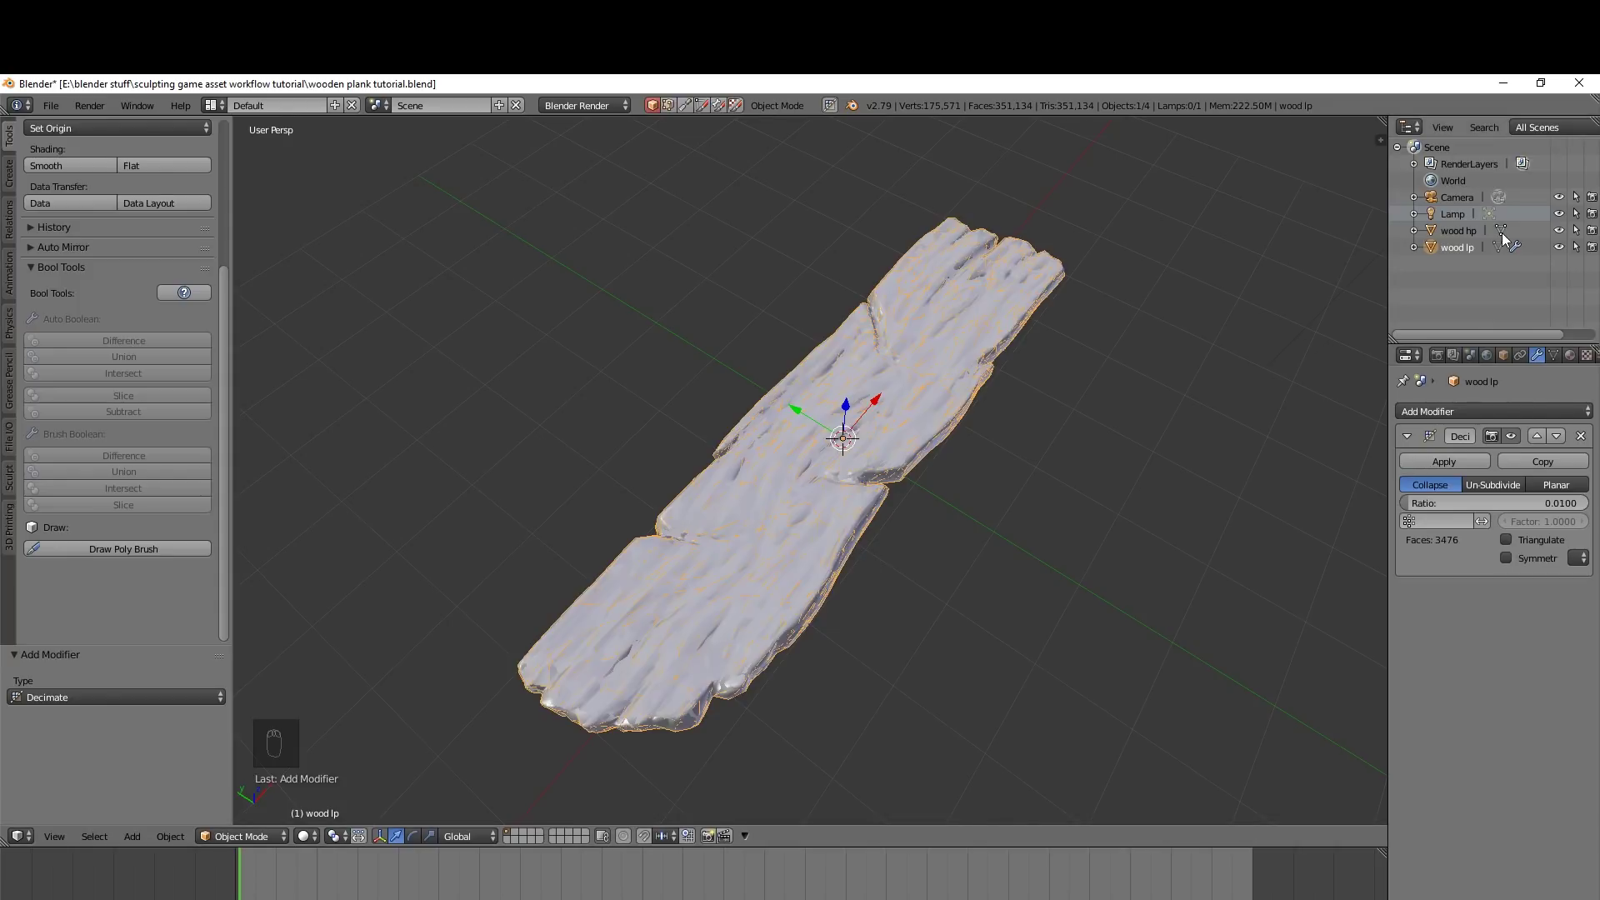
{"action": "left_click", "coordinate": [1562, 236]}
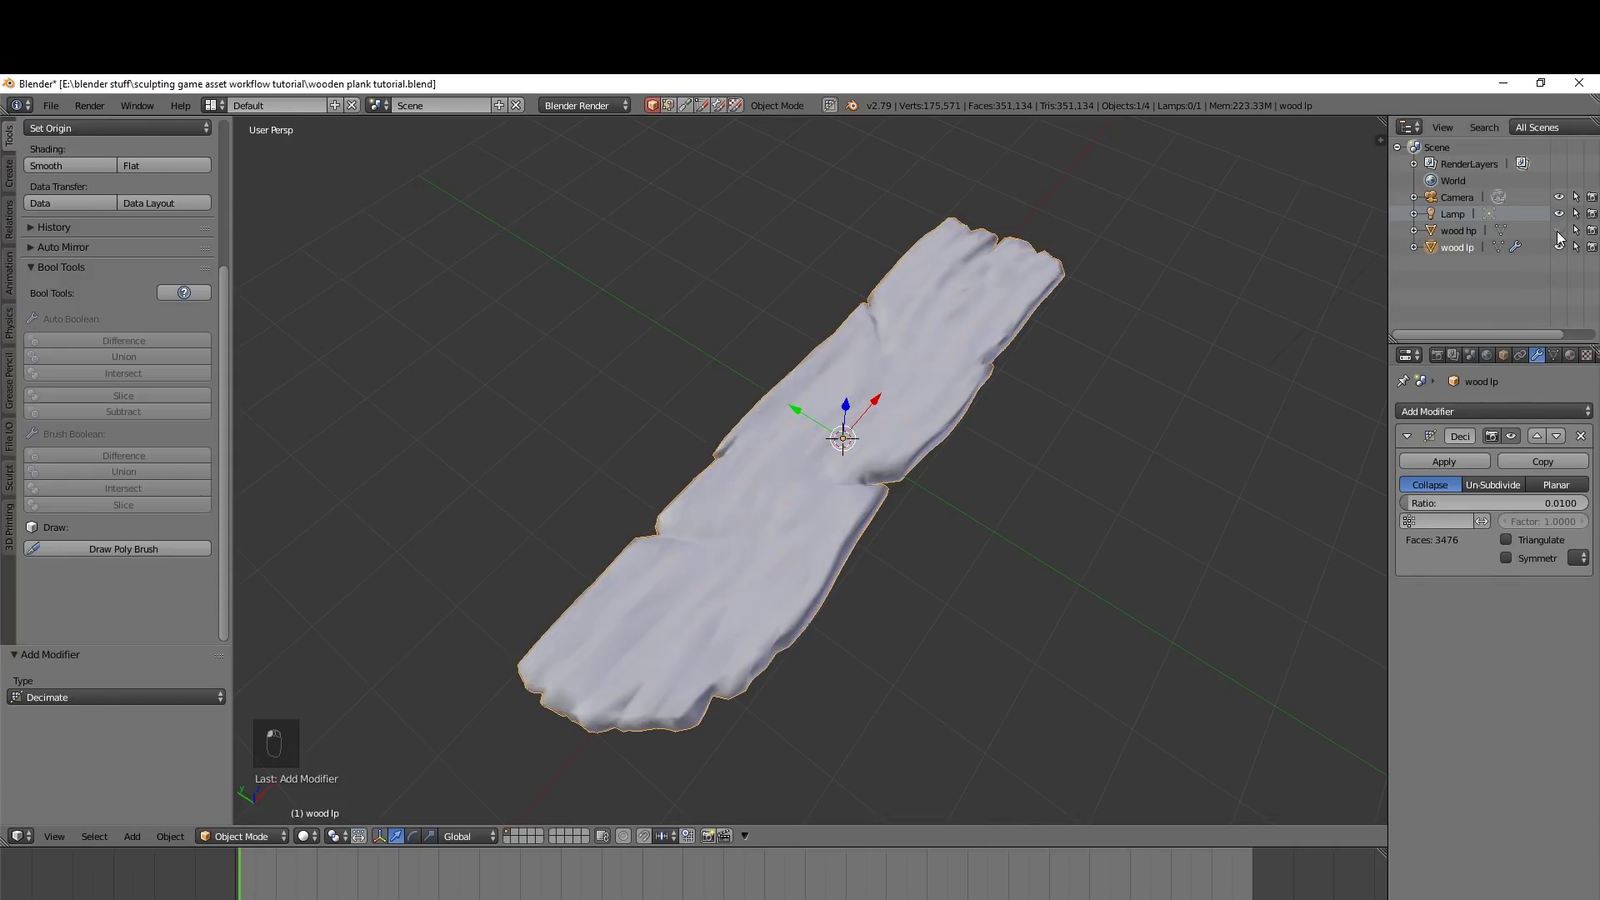
{"action": "left_click_drag", "start_coordinate": [1008, 395], "coordinate": [1435, 553]}
{"action": "left_click", "coordinate": [1434, 553]}
{"action": "left_click_drag", "start_coordinate": [1435, 557], "coordinate": [1448, 551]}
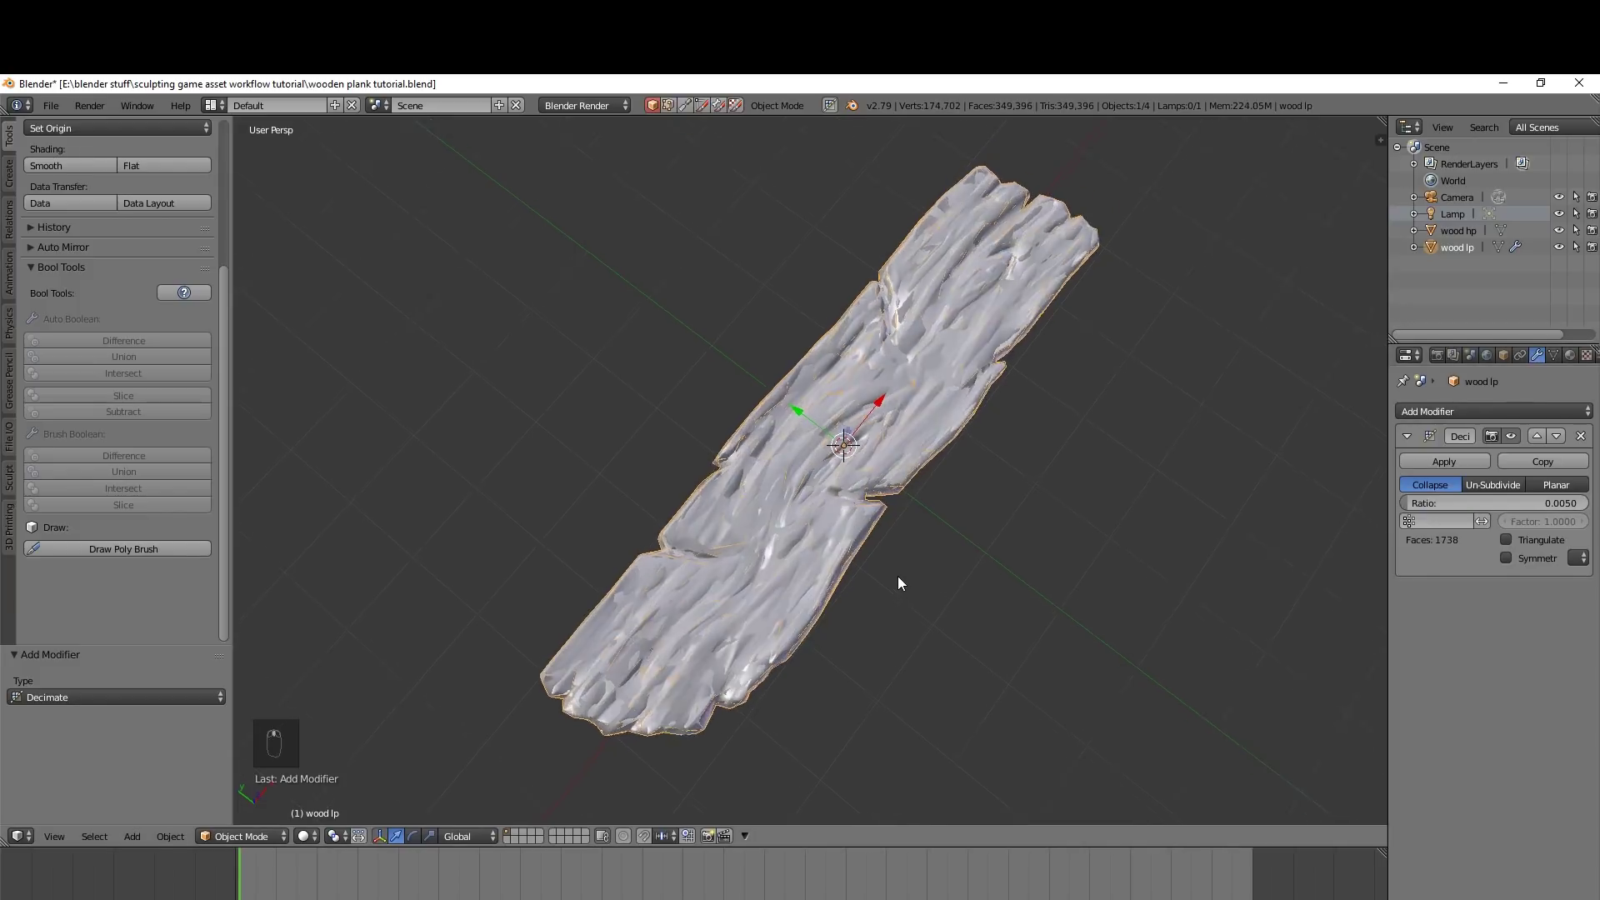
Refine the Decimate ratio to 0.005 then 0.003, leaving 1042 faces
{"action": "left_click_drag", "start_coordinate": [928, 554], "coordinate": [1563, 234]}
{"action": "left_click", "coordinate": [1565, 234]}
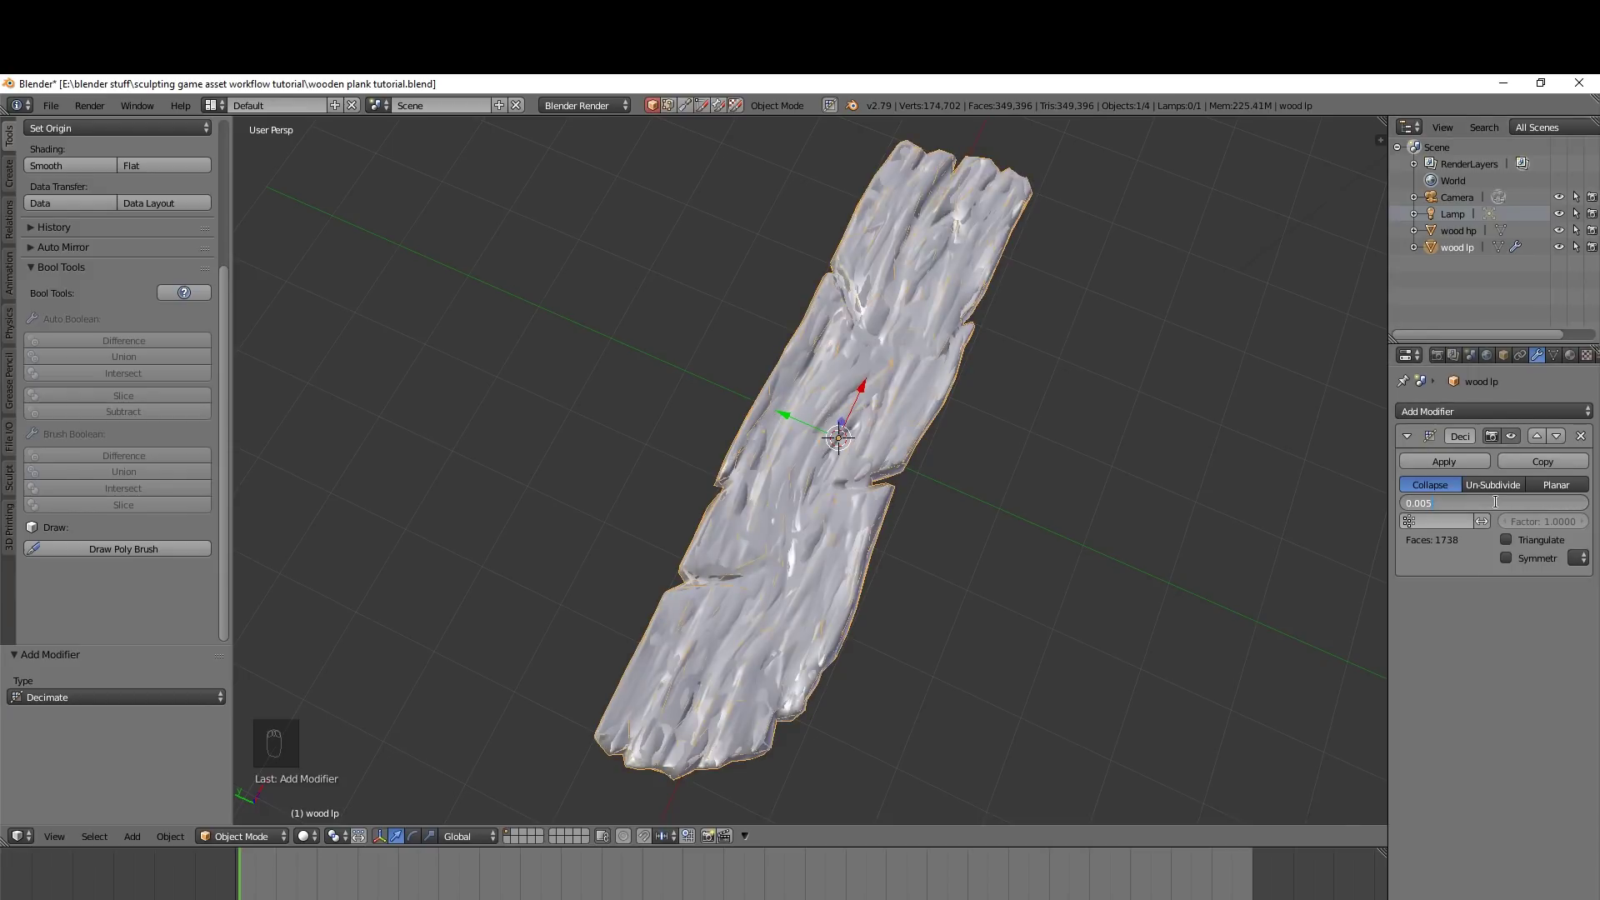
{"action": "left_click_drag", "start_coordinate": [1057, 518], "coordinate": [1053, 528]}
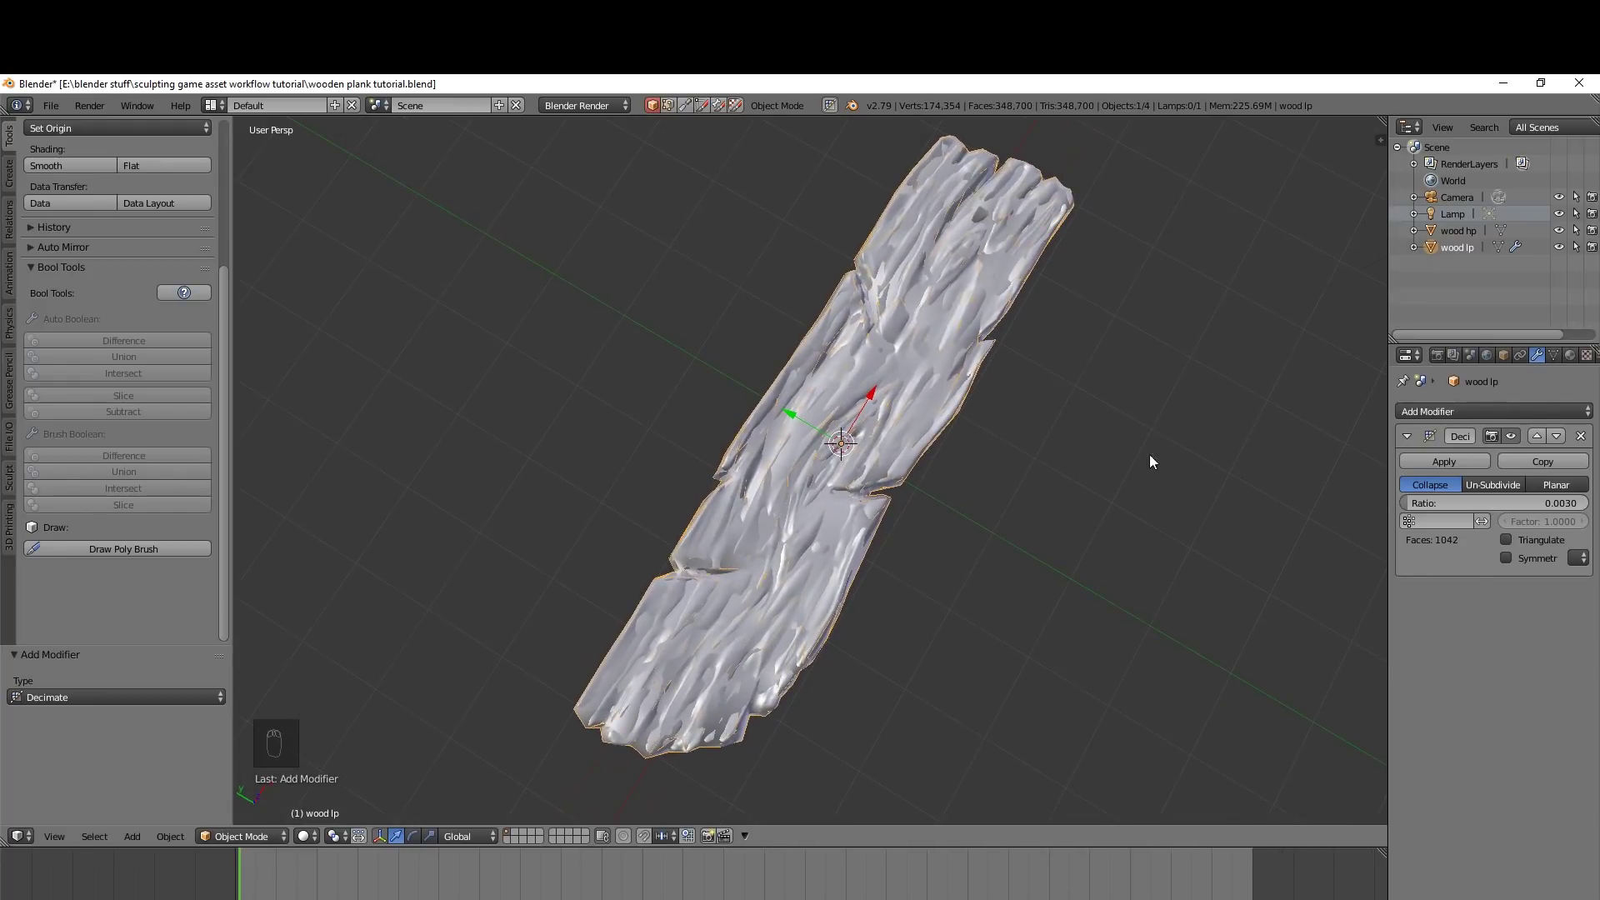
{"action": "left_click", "coordinate": [1557, 230]}
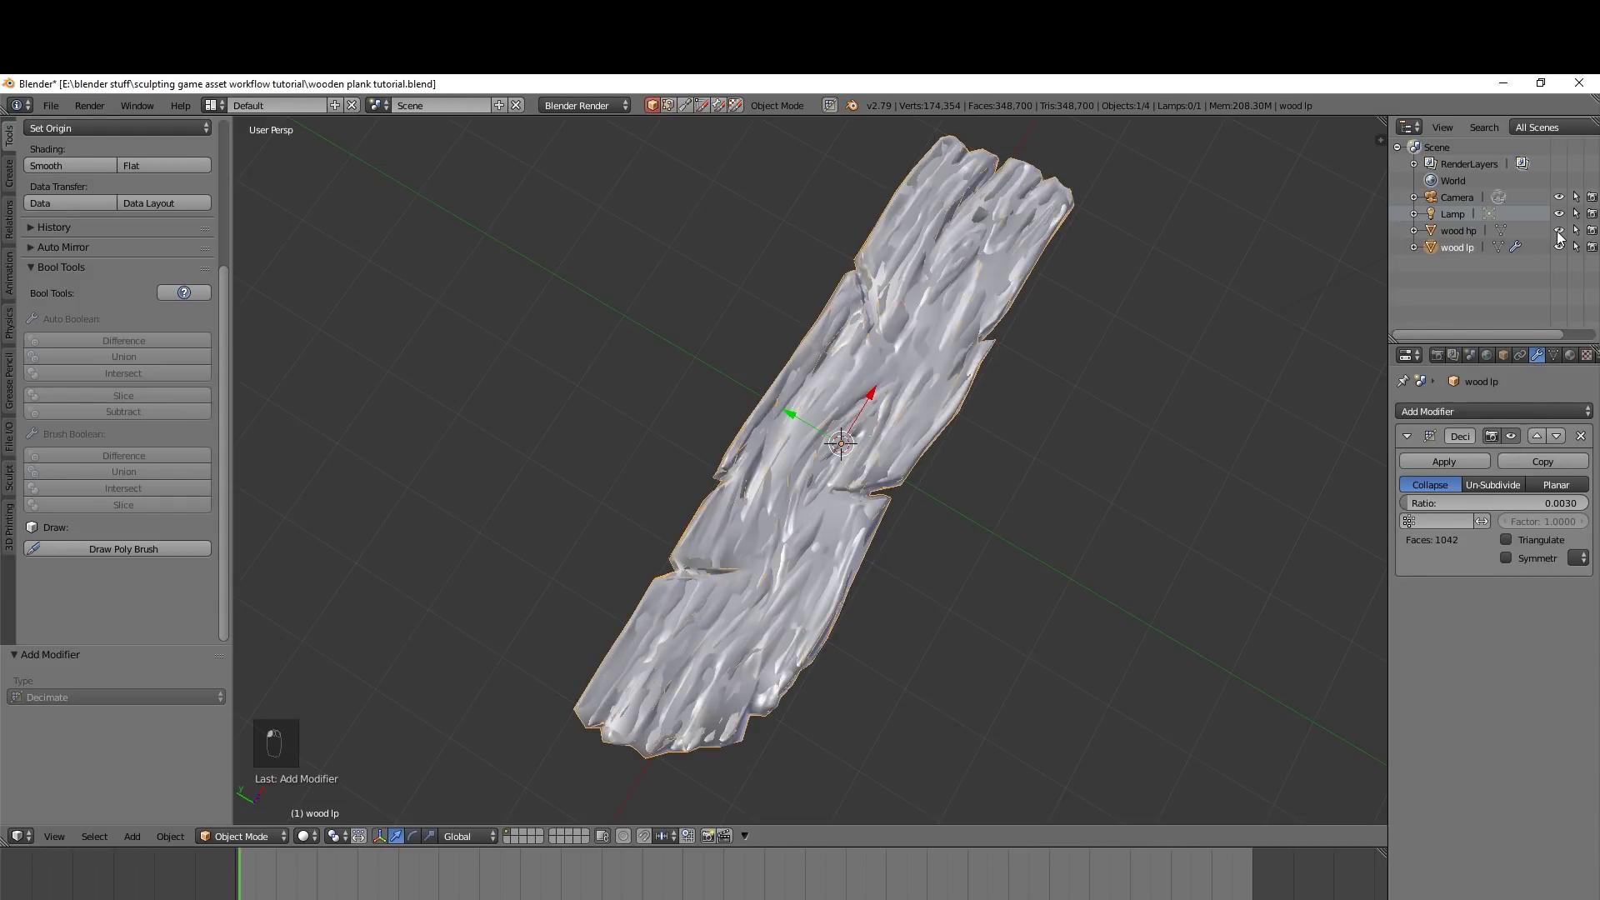
Lower the Decimate ratio to 0.002, toggling 'wood hp' to compare silhouettes
{"action": "left_click", "coordinate": [1562, 230]}
{"action": "left_click_drag", "start_coordinate": [1122, 341], "coordinate": [1381, 435]}
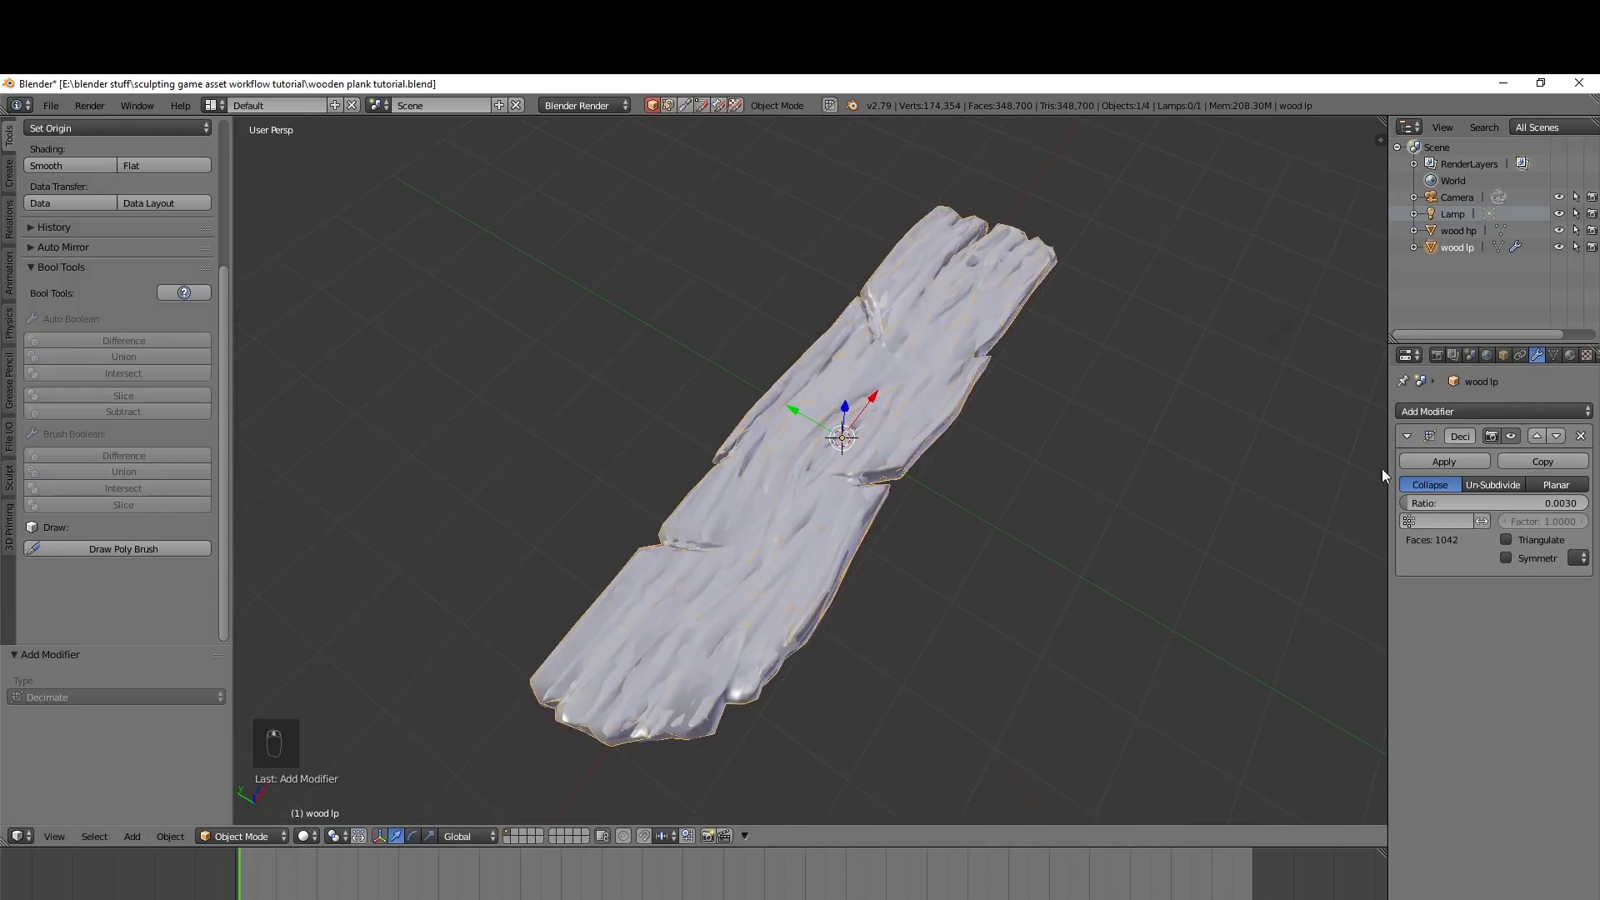
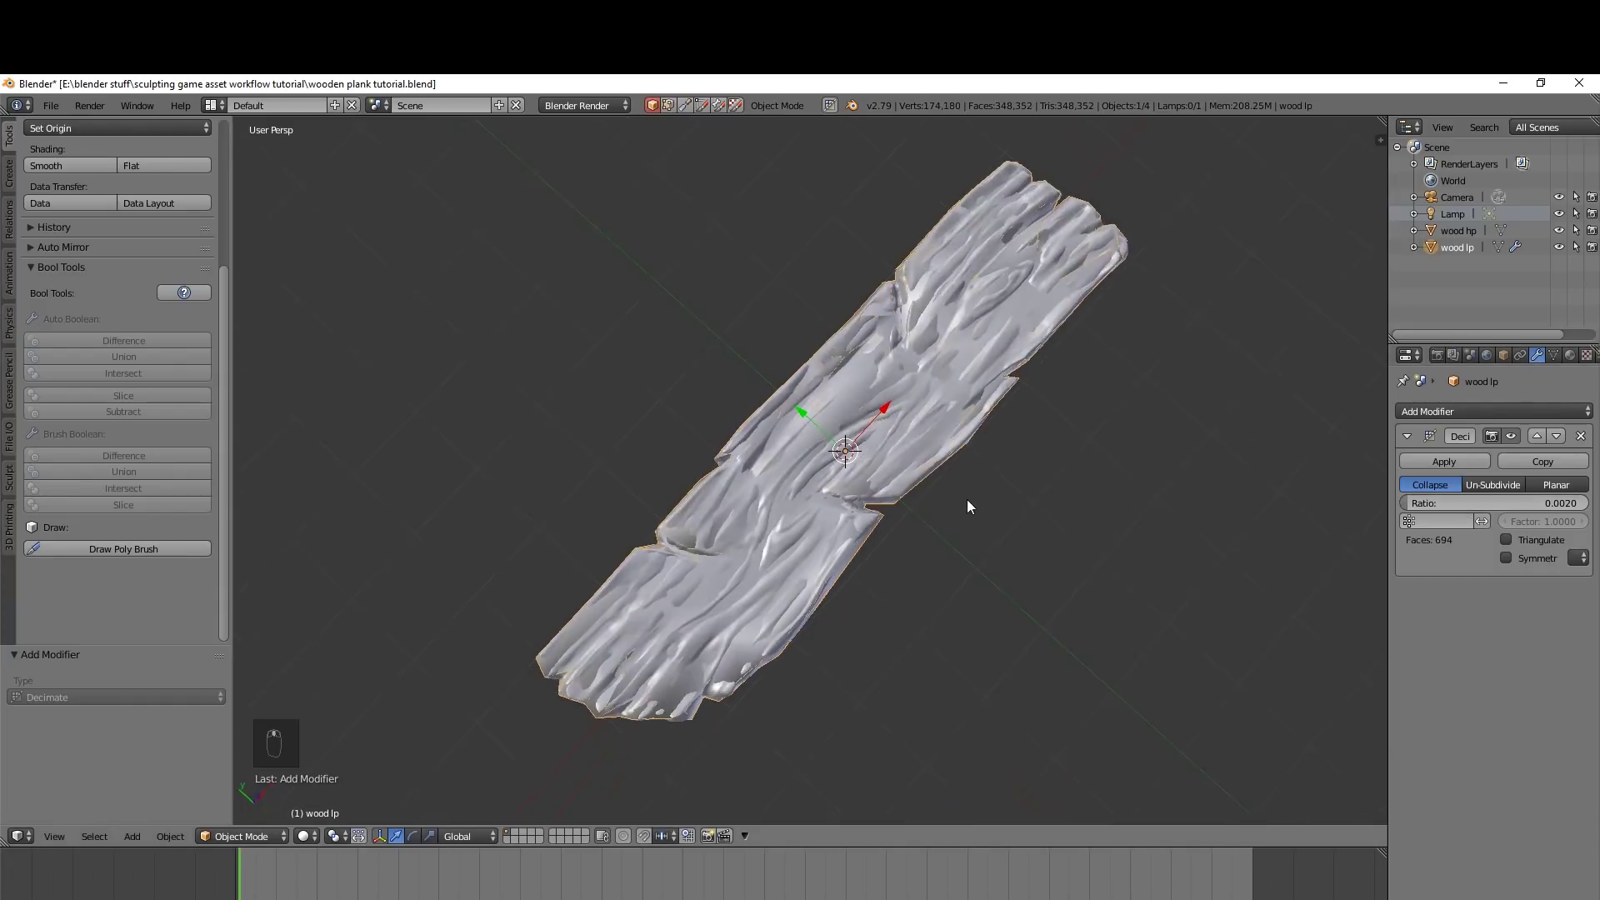
{"action": "left_click_drag", "start_coordinate": [1398, 314], "coordinate": [1166, 431]}
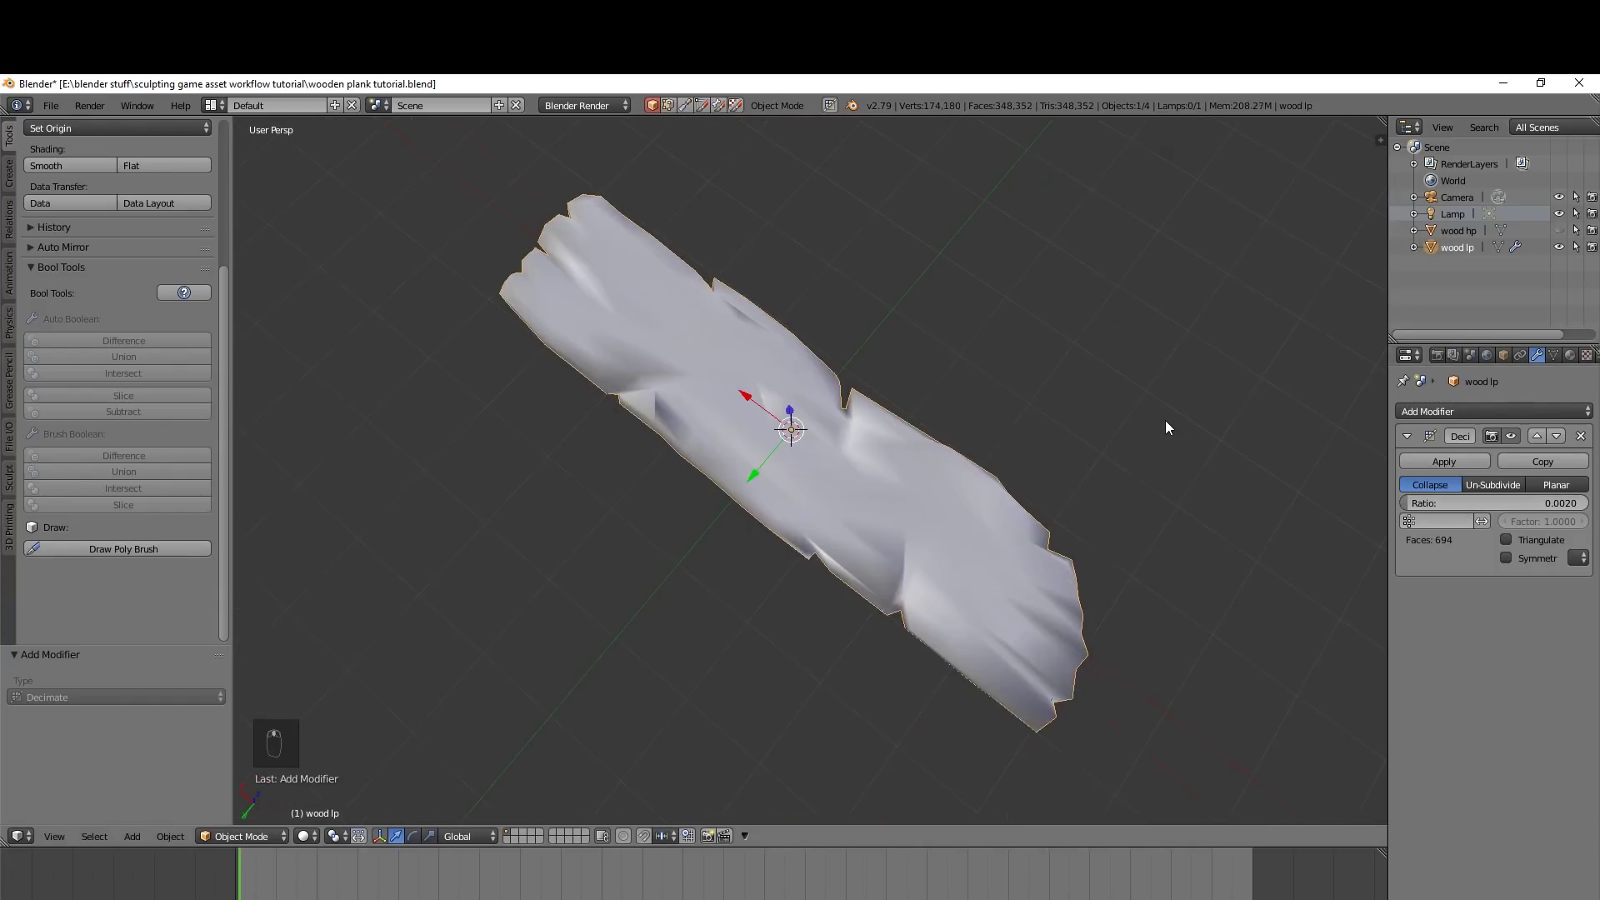
{"action": "left_click_drag", "start_coordinate": [1564, 236], "coordinate": [1024, 319]}
{"action": "left_click", "coordinate": [1024, 320]}
Inspect the 694-face plank from all around against the high-poly shape
{"action": "left_click_drag", "start_coordinate": [1560, 232], "coordinate": [659, 550]}
{"action": "left_click_drag", "start_coordinate": [659, 550], "coordinate": [712, 552]}
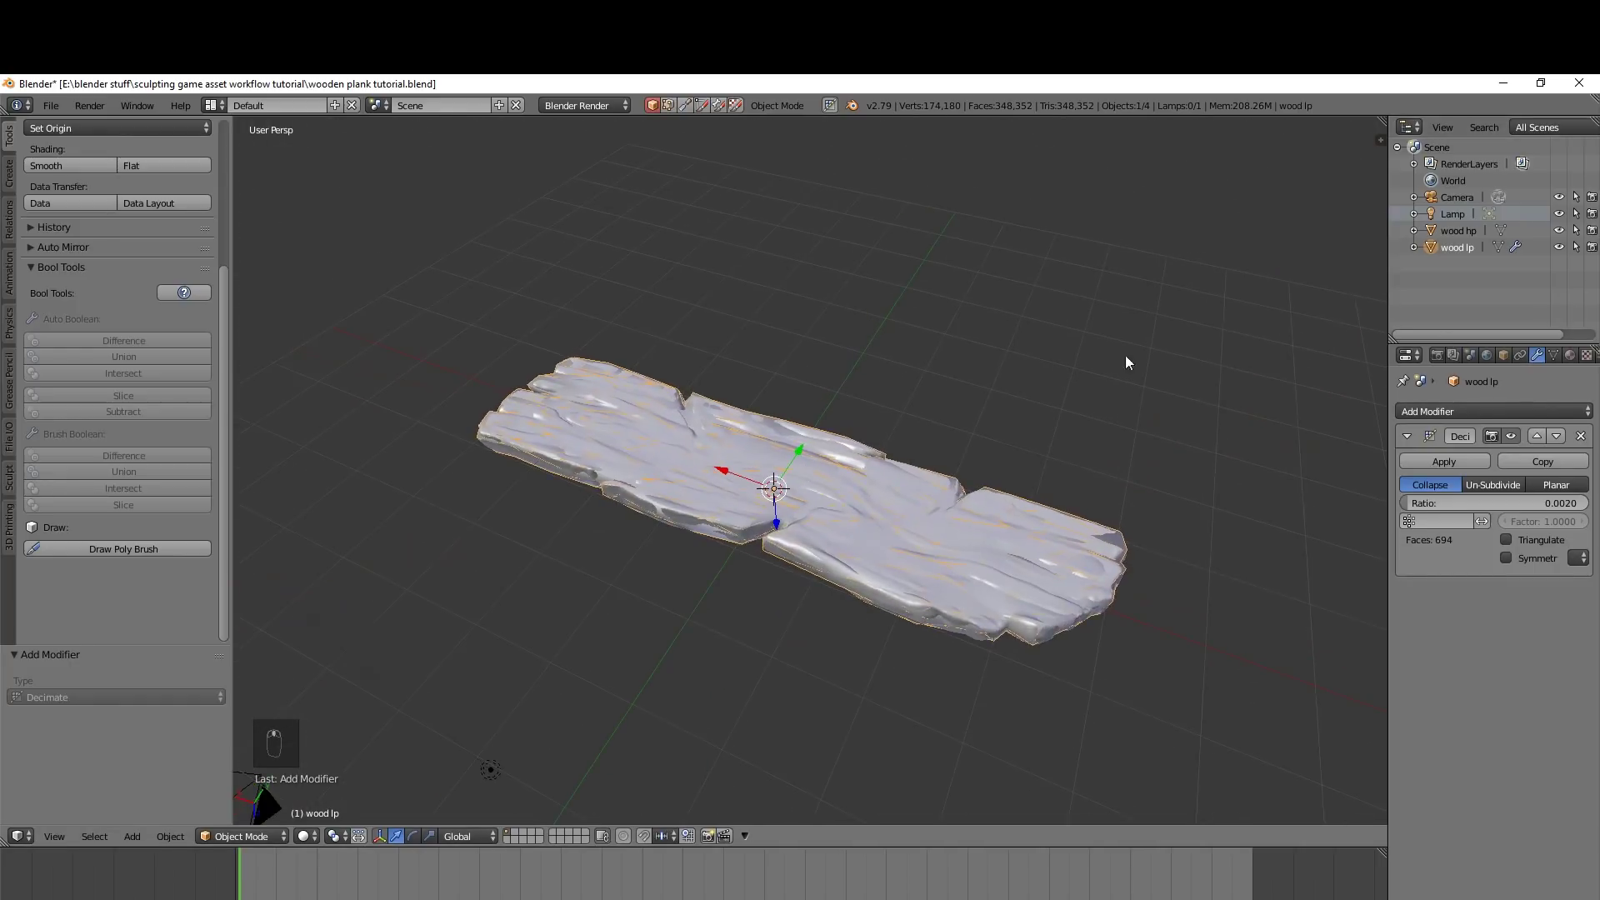
{"action": "left_click_drag", "start_coordinate": [1566, 236], "coordinate": [1453, 552]}
{"action": "left_click_drag", "start_coordinate": [1453, 553], "coordinate": [888, 584]}
{"action": "left_click_drag", "start_coordinate": [913, 637], "coordinate": [1081, 316]}
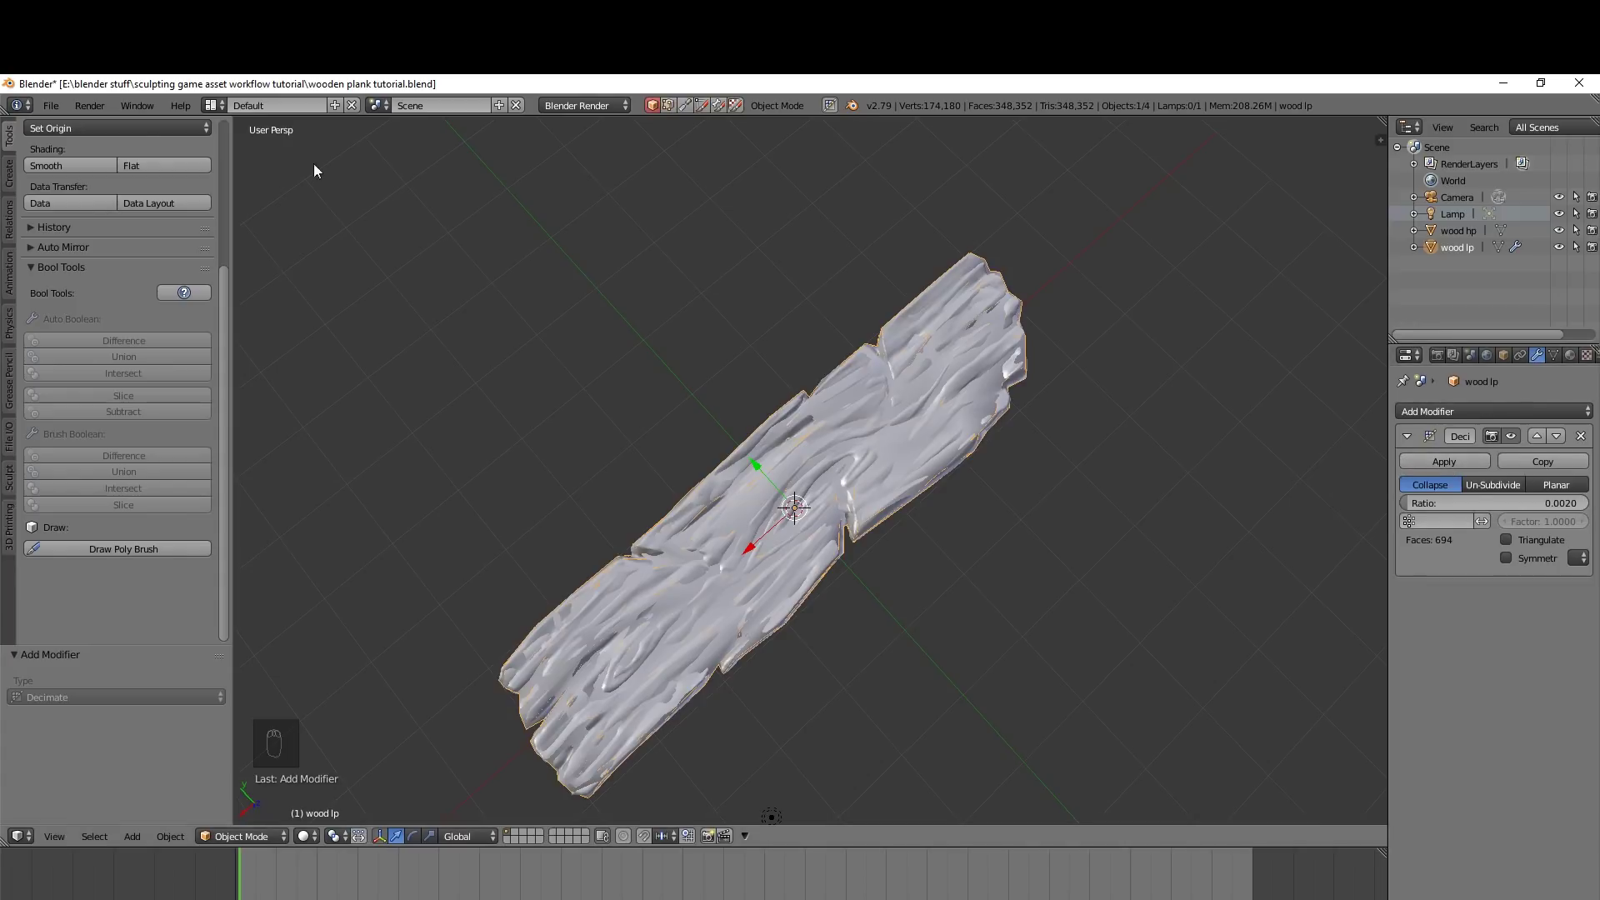
Save the scene as 'wooden plank tutorial decimate.blend'
{"action": "left_click_drag", "start_coordinate": [59, 112], "coordinate": [67, 248]}
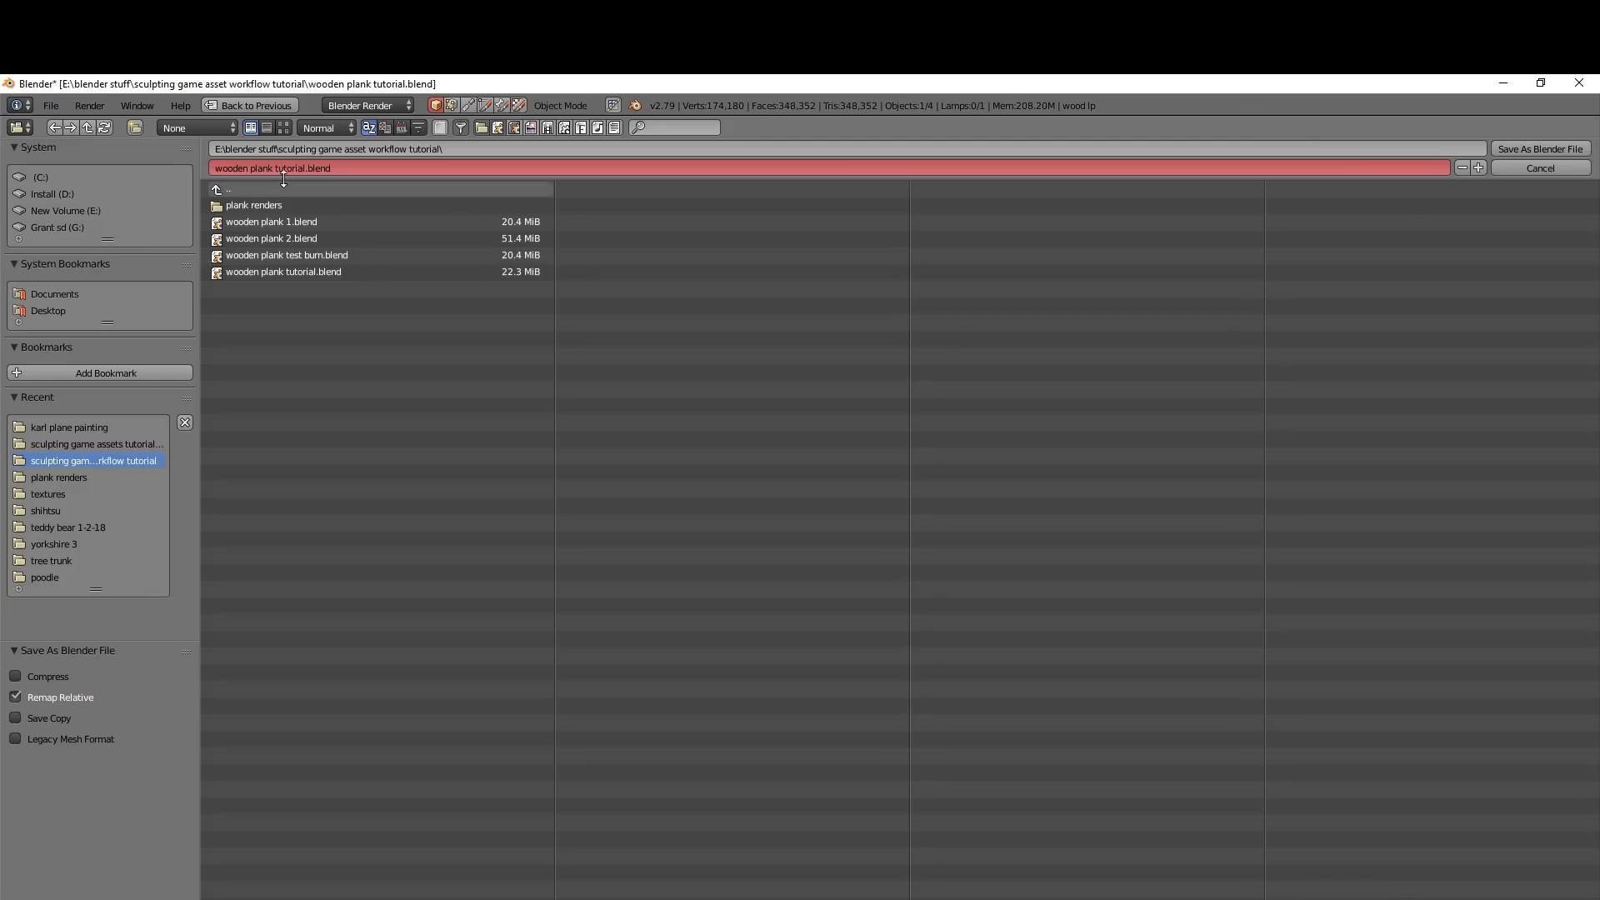
{"action": "left_click_drag", "start_coordinate": [1463, 166], "coordinate": [982, 362]}
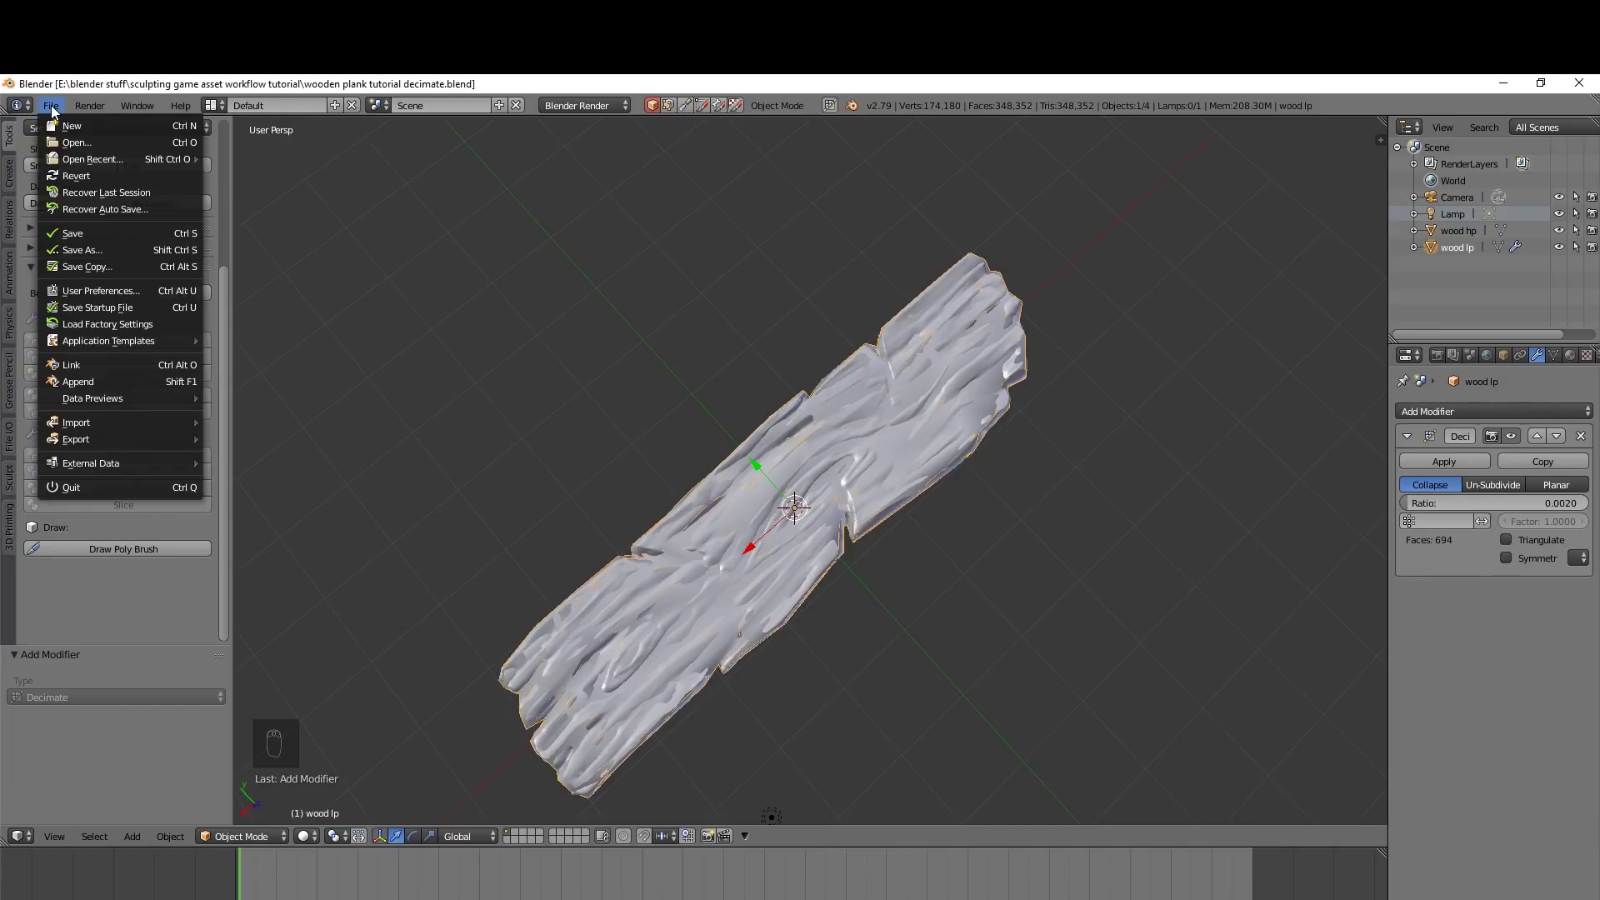
{"action": "key", "text": "Return"}
Apply the Decimate modifier permanently to 'wood lp'
{"action": "left_click_drag", "start_coordinate": [57, 114], "coordinate": [57, 115]}
{"action": "key", "text": "Return"}
{"action": "left_click_drag", "start_coordinate": [1416, 459], "coordinate": [1567, 235]}
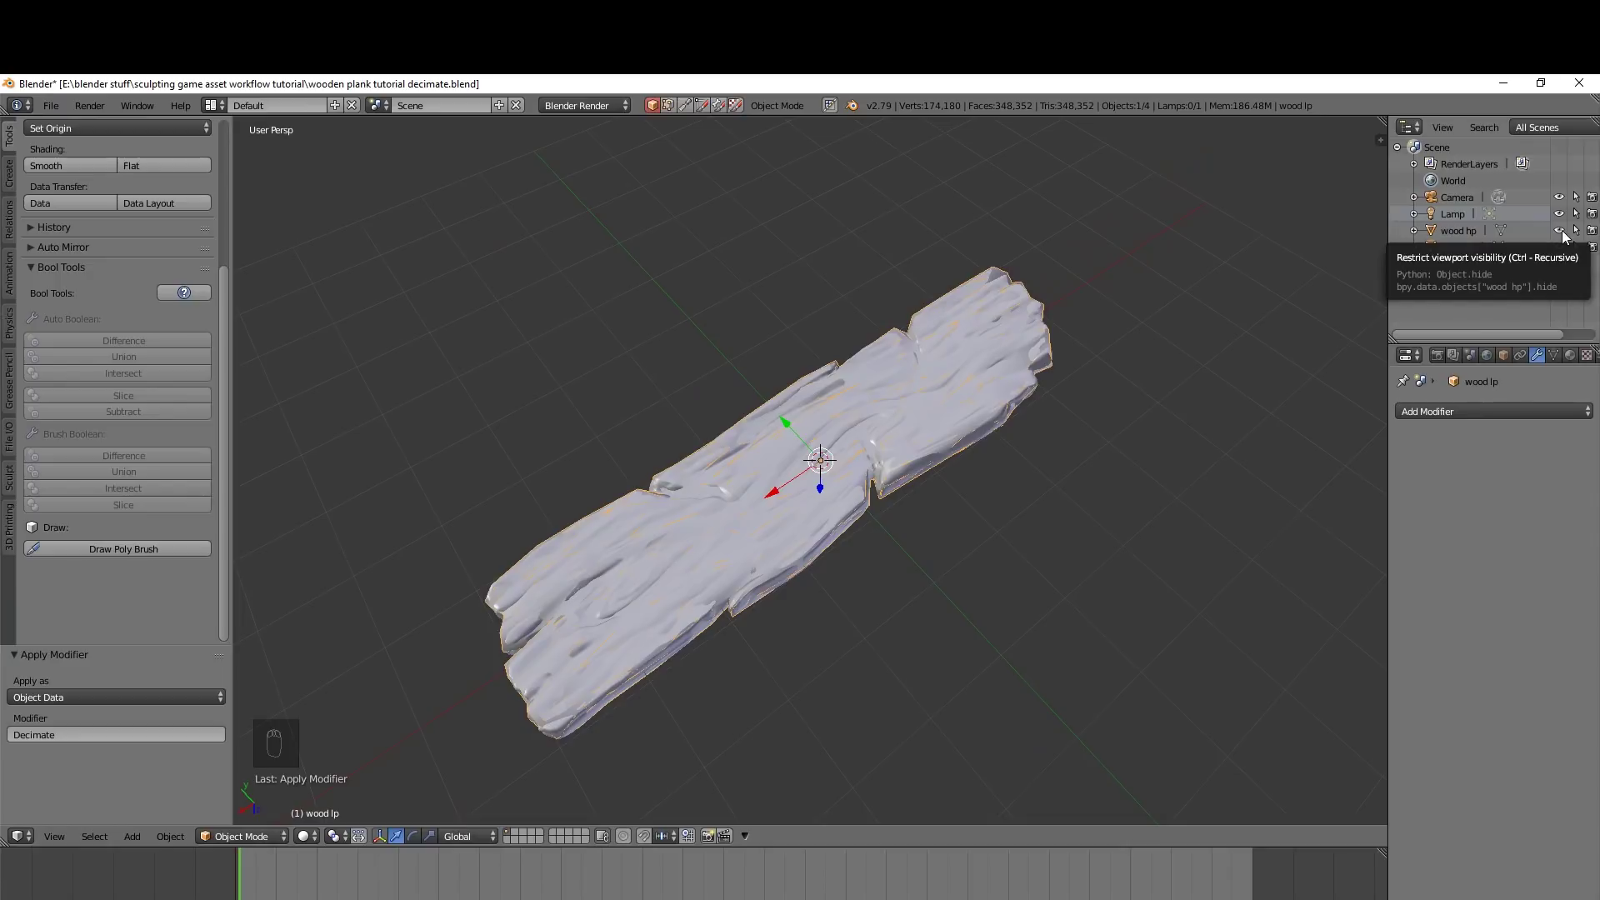
Hide 'wood hp' and inspect the decimated 'wood lp' plank from several angles
{"action": "left_click", "coordinate": [668, 581]}
{"action": "left_click_drag", "start_coordinate": [661, 615], "coordinate": [735, 595]}
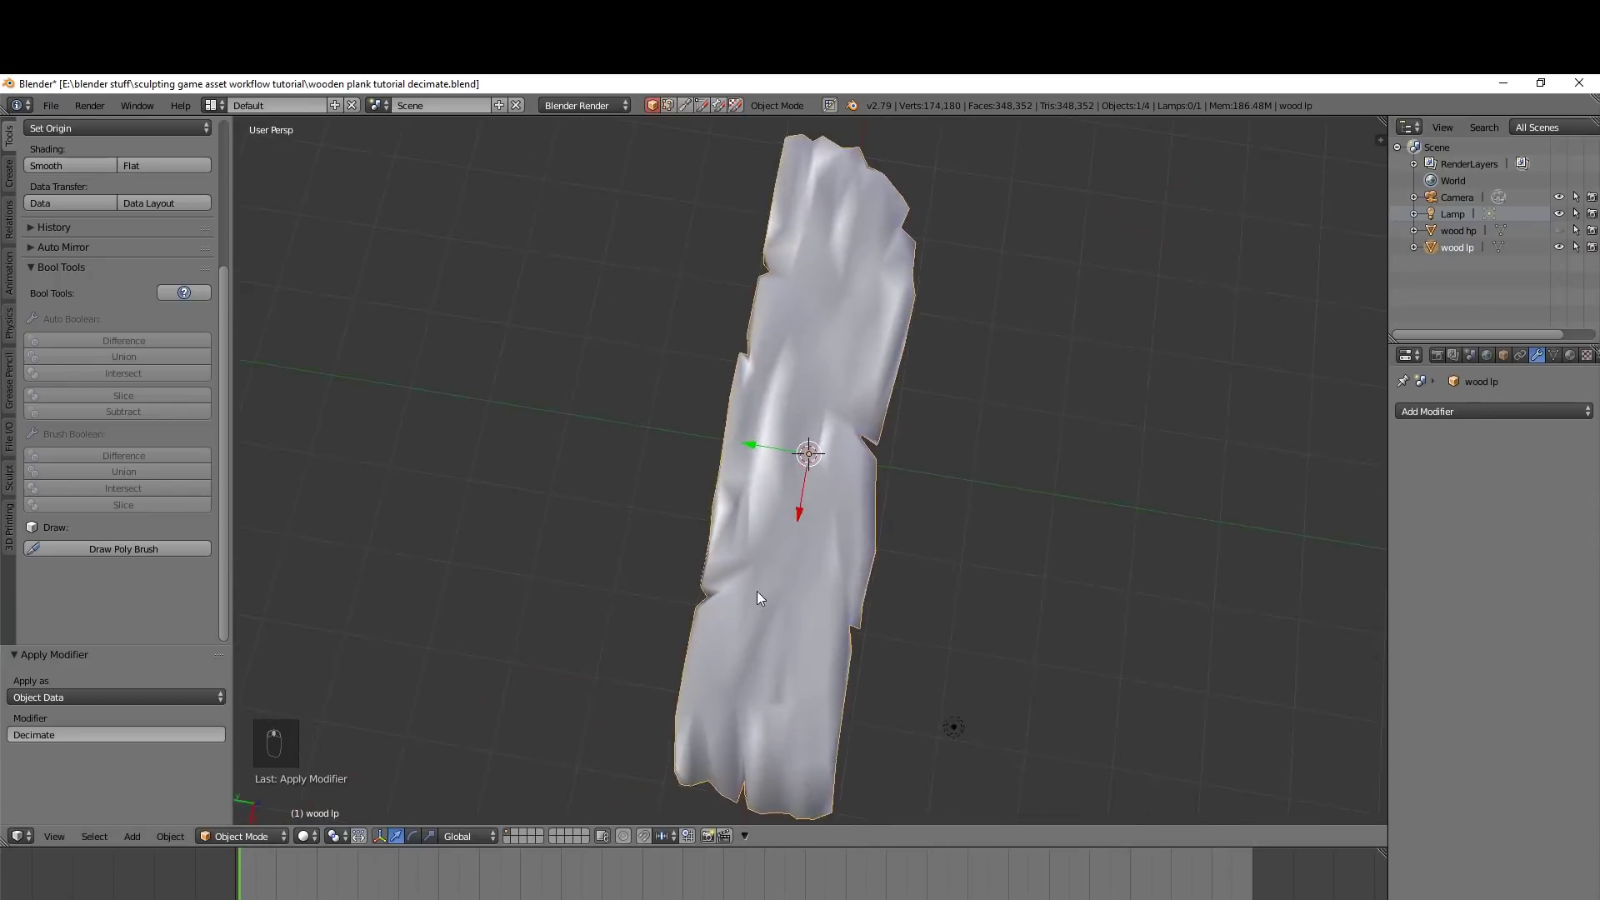
{"action": "left_click_drag", "start_coordinate": [753, 593], "coordinate": [707, 629]}
{"action": "left_click_drag", "start_coordinate": [623, 641], "coordinate": [974, 581]}
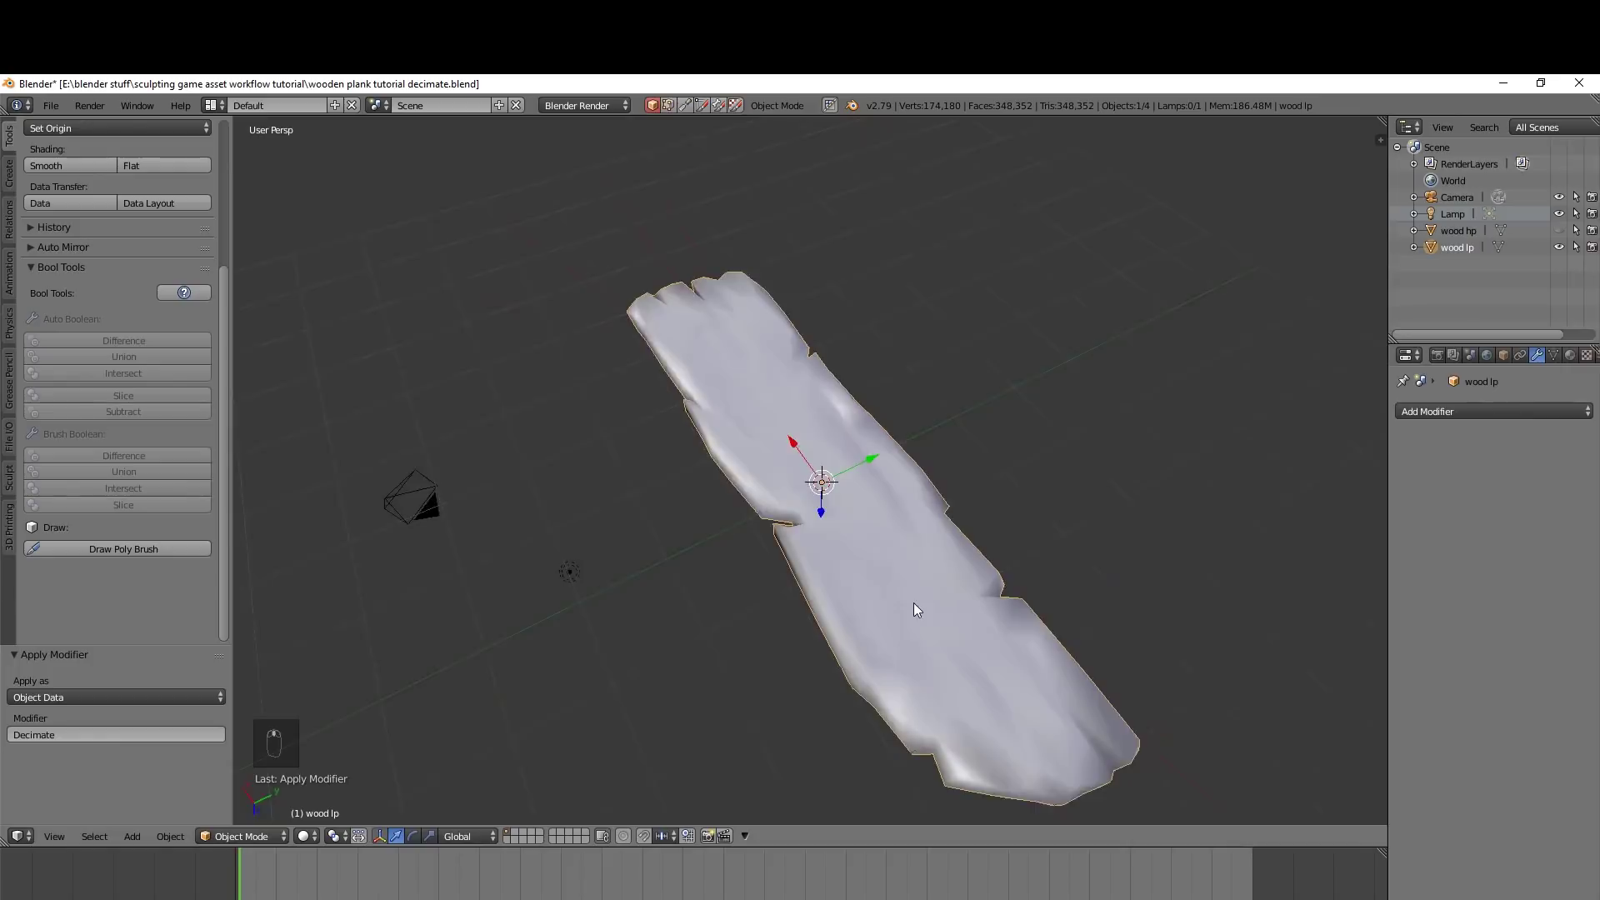
{"action": "left_click_drag", "start_coordinate": [846, 392], "coordinate": [827, 370]}
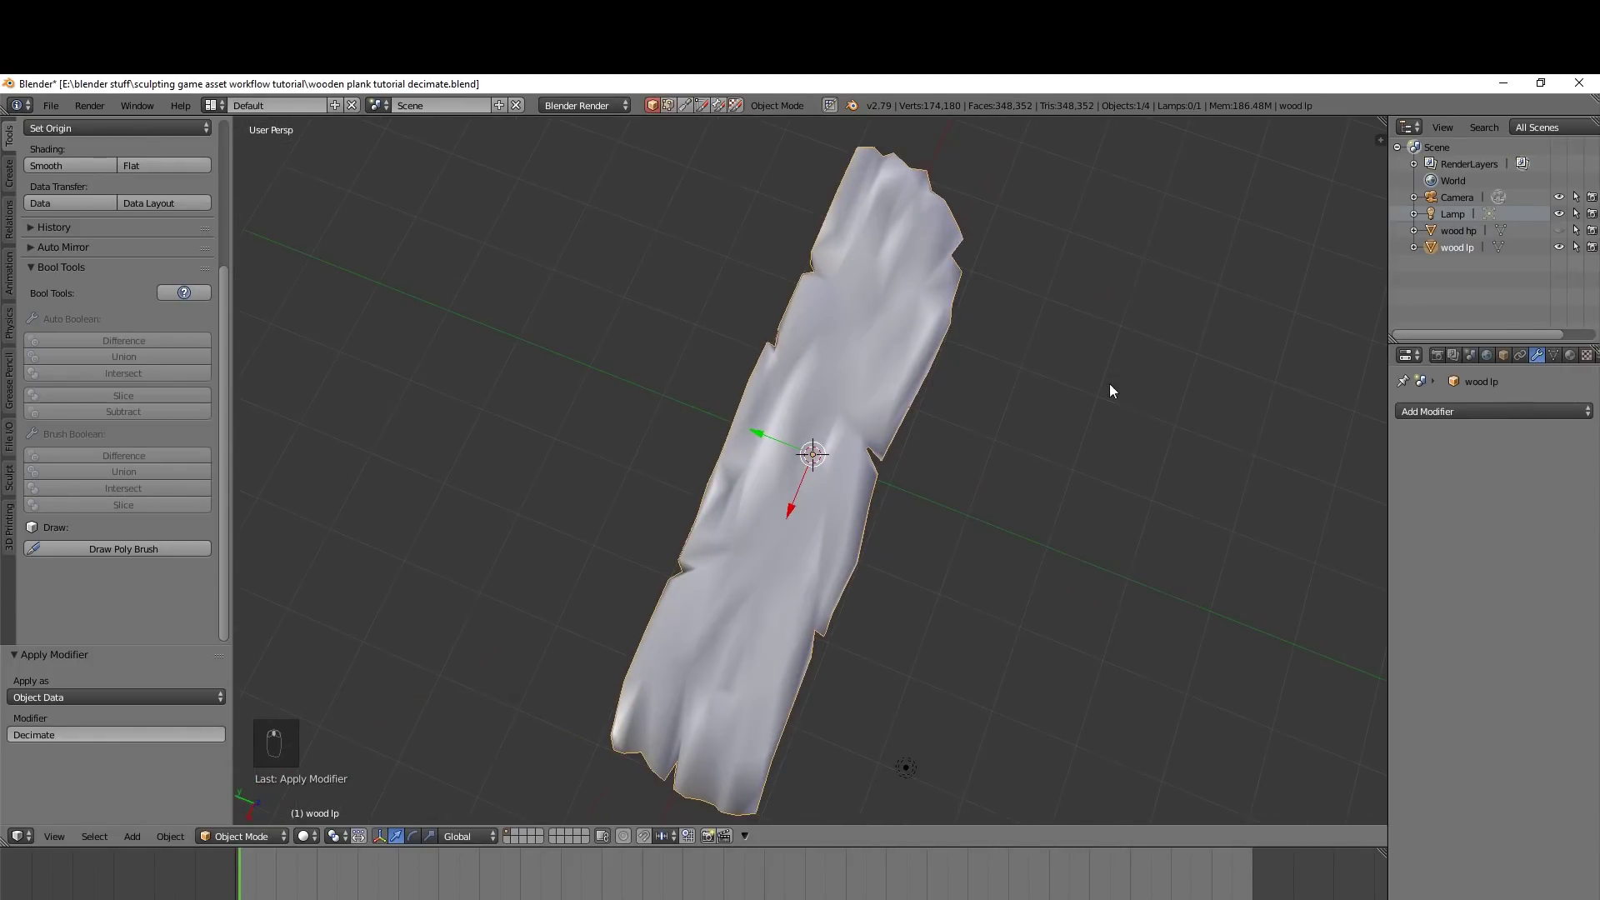
{"action": "left_click_drag", "start_coordinate": [738, 503], "coordinate": [832, 444]}
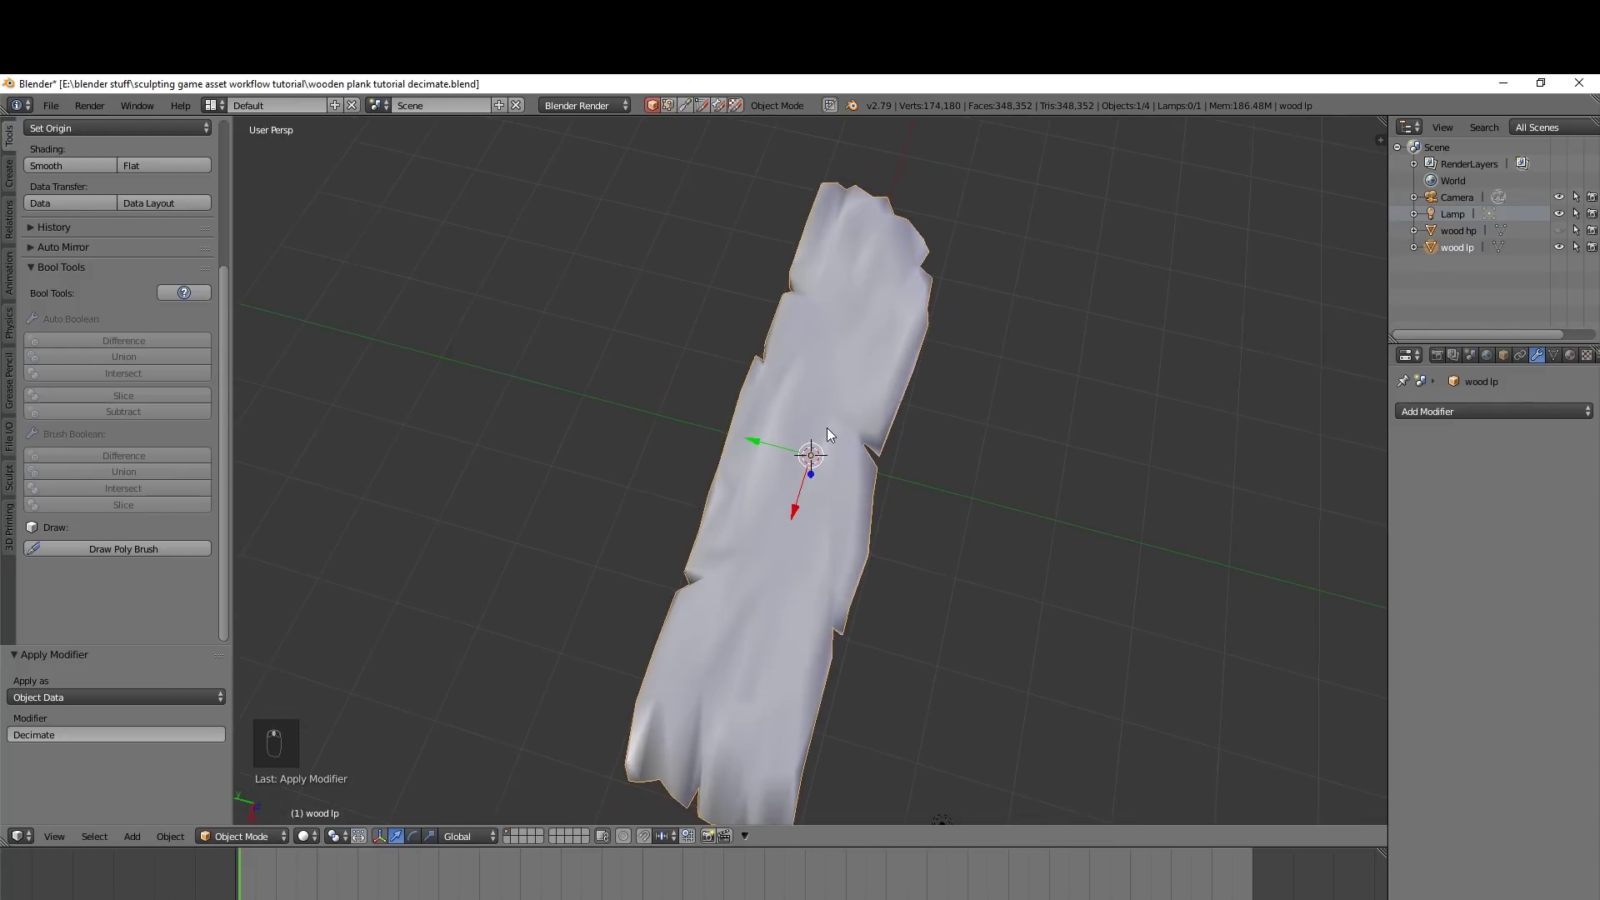
In Edit Mode, knife-cut new edges across the low-poly plank's faces
{"action": "key", "text": "Tab"}
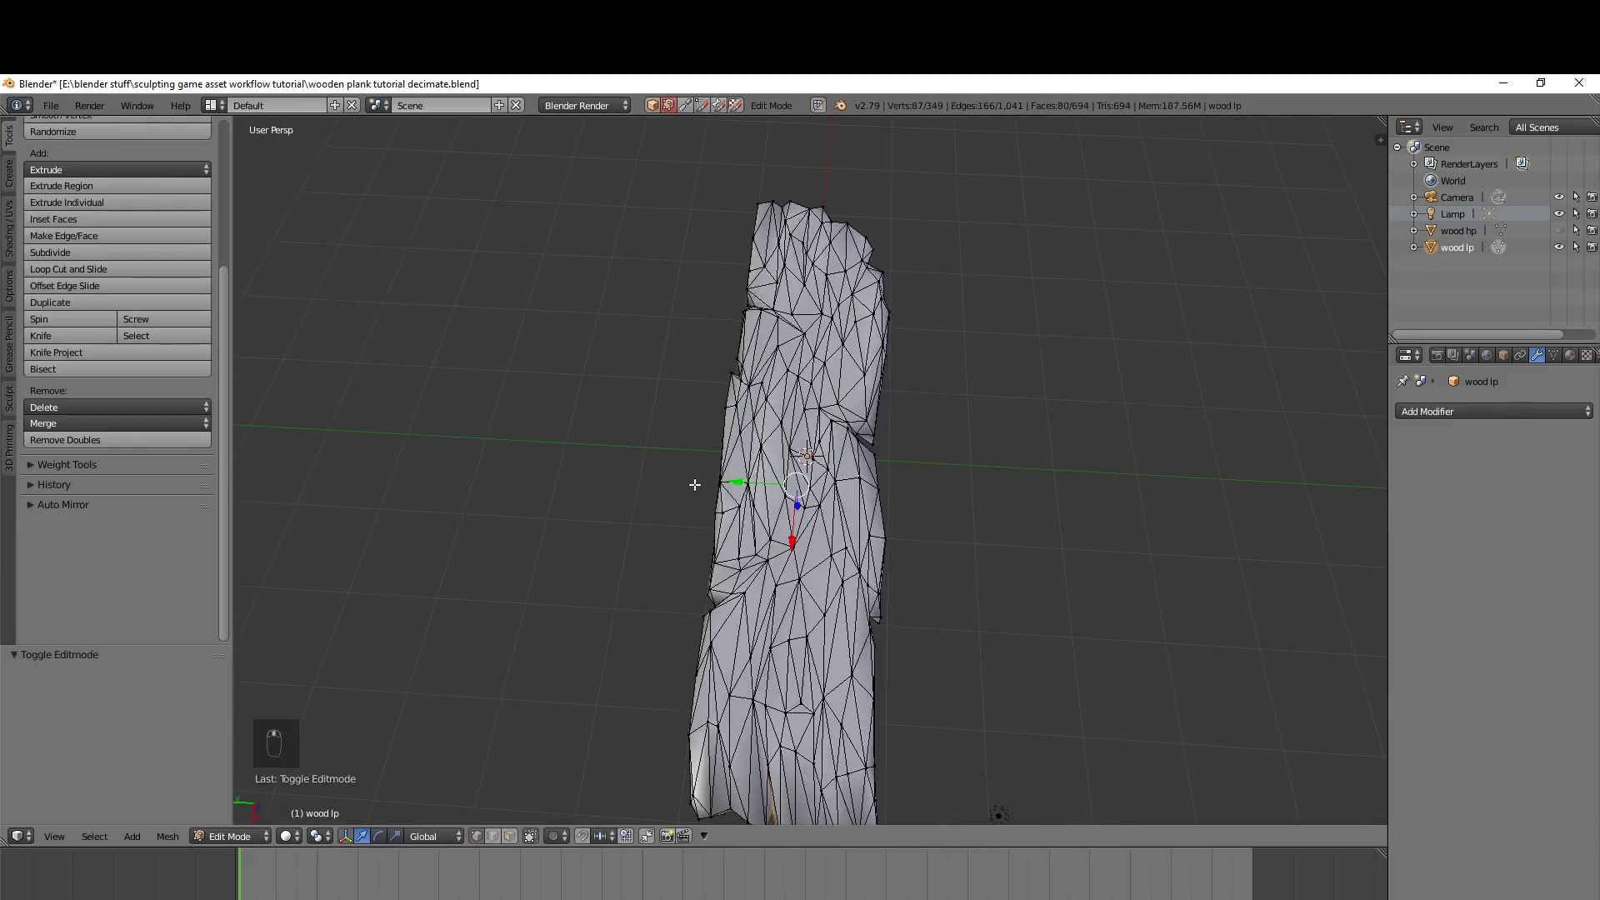
{"action": "key", "text": "Tab"}
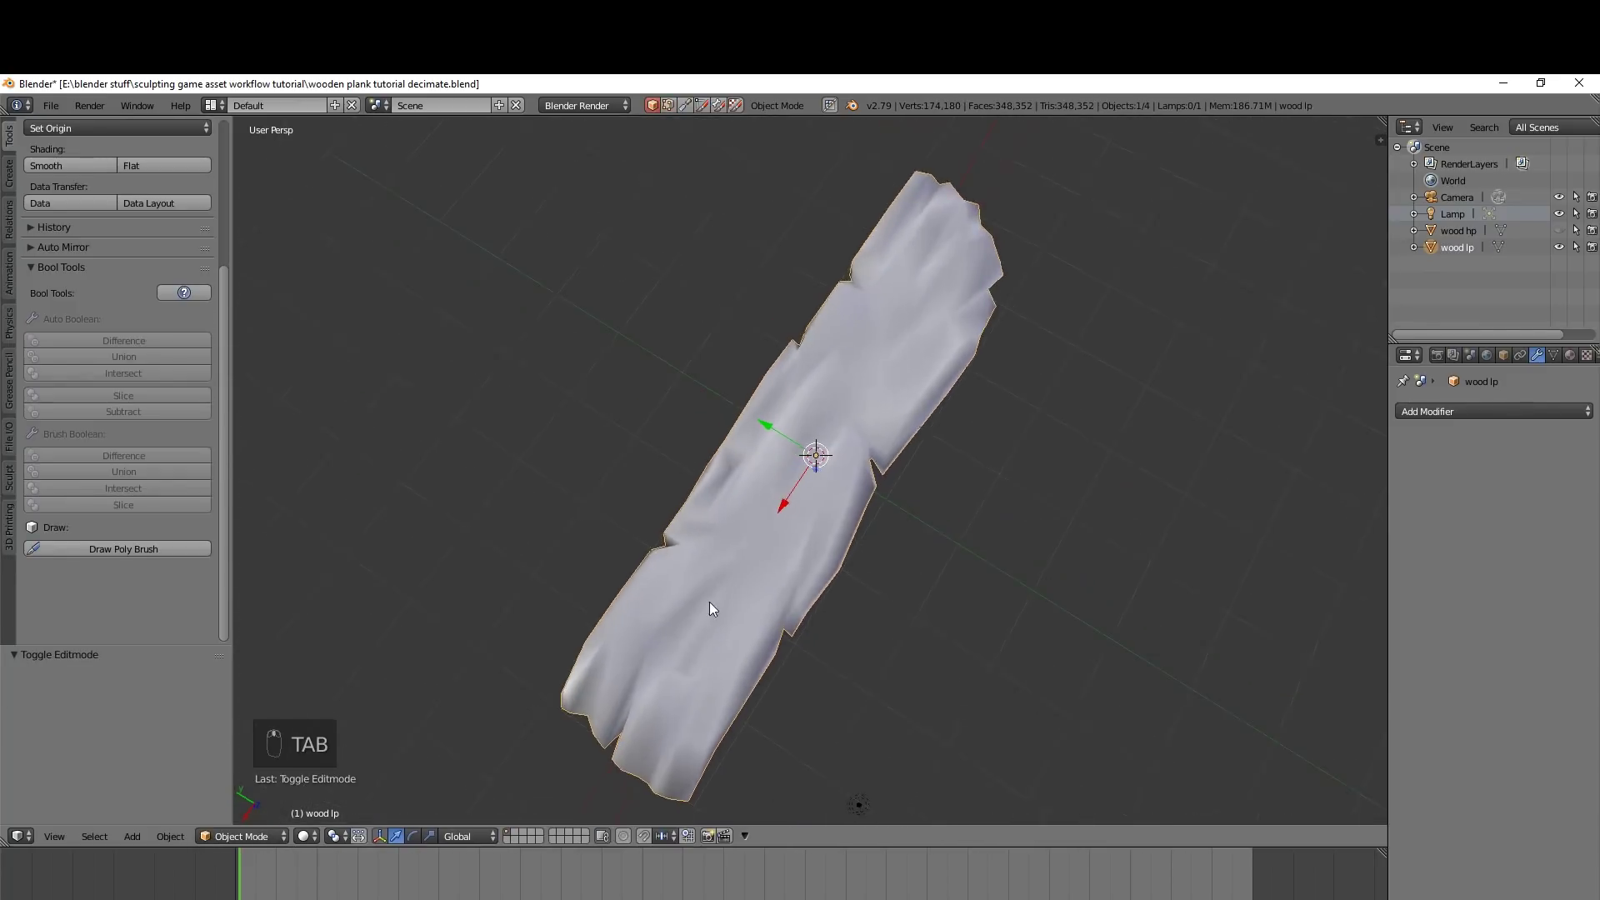
{"action": "key", "text": "Tab"}
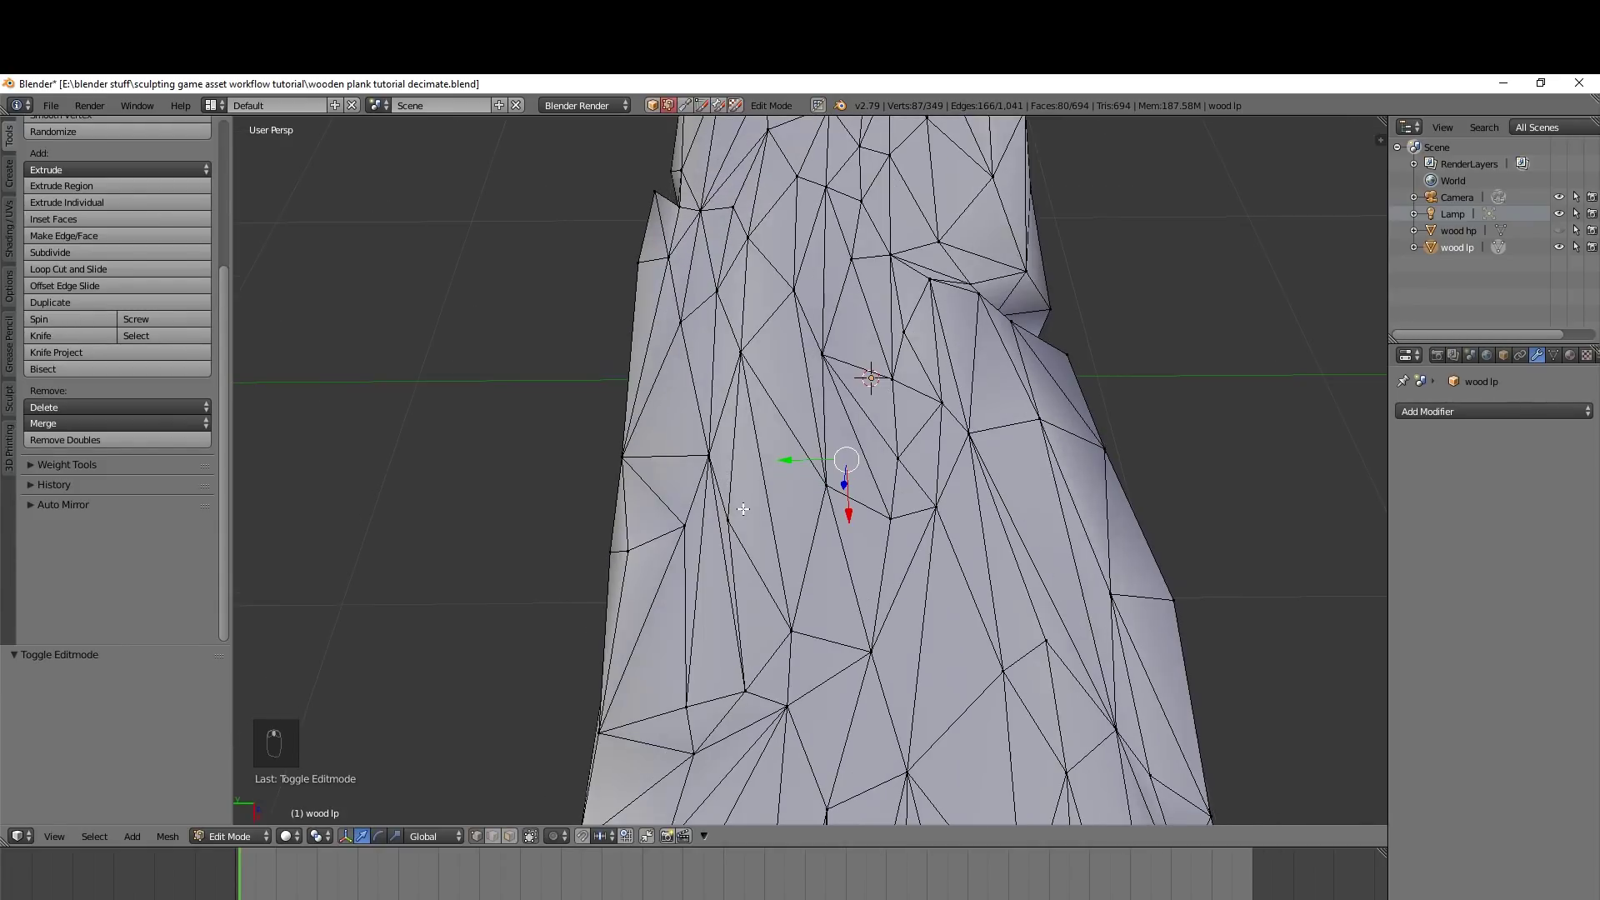
{"action": "key", "text": "k"}
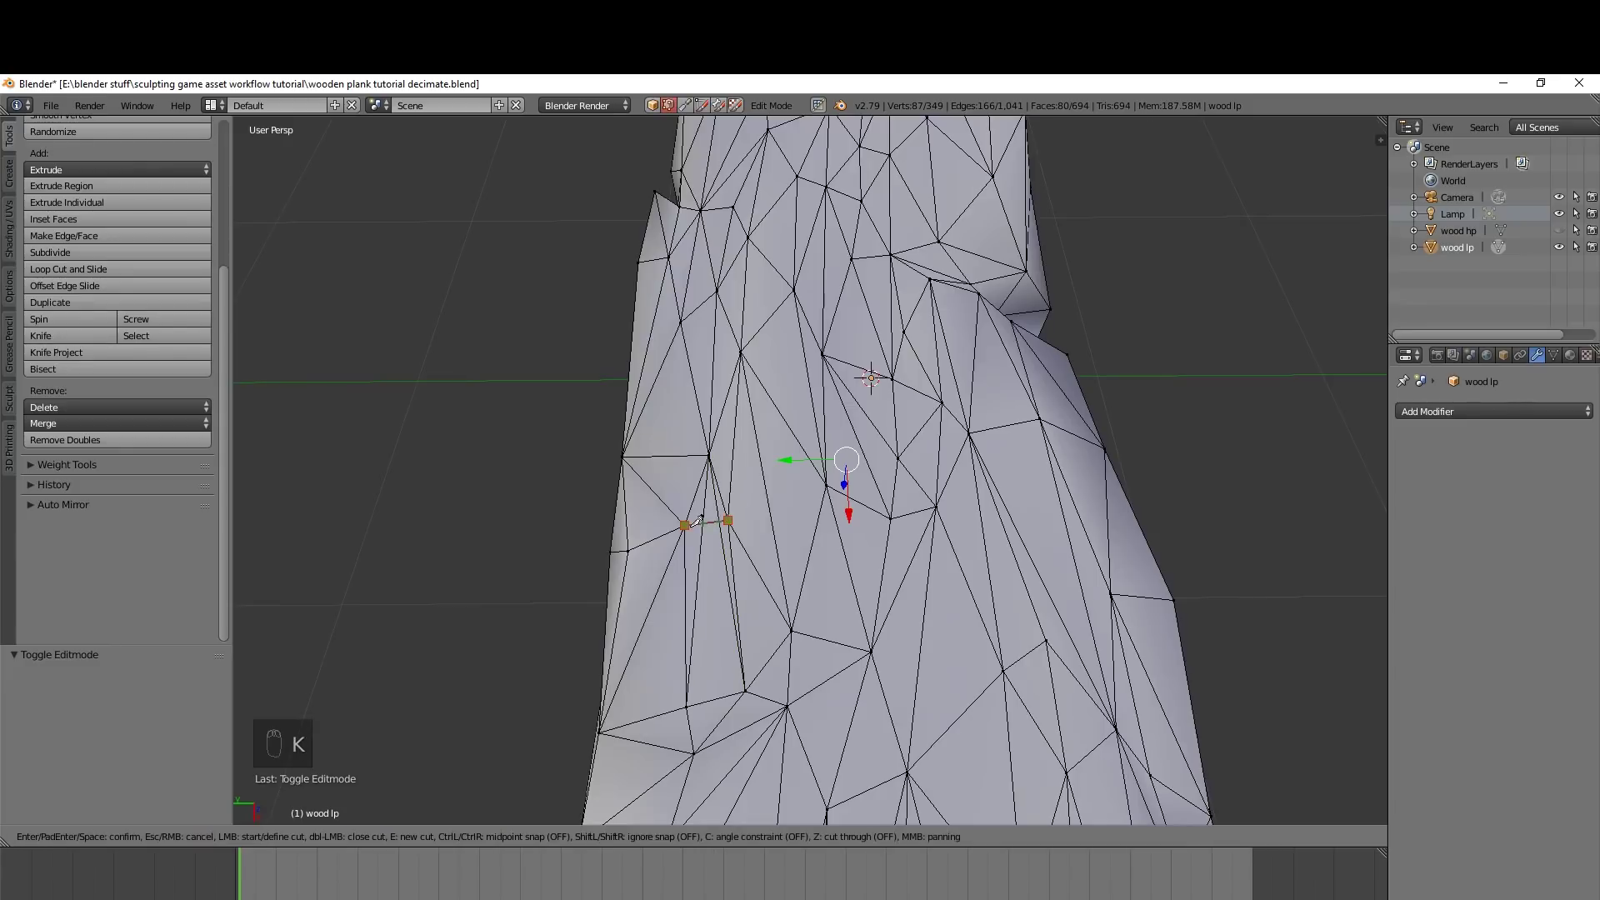
{"action": "key", "text": "ctrl+Tab"}
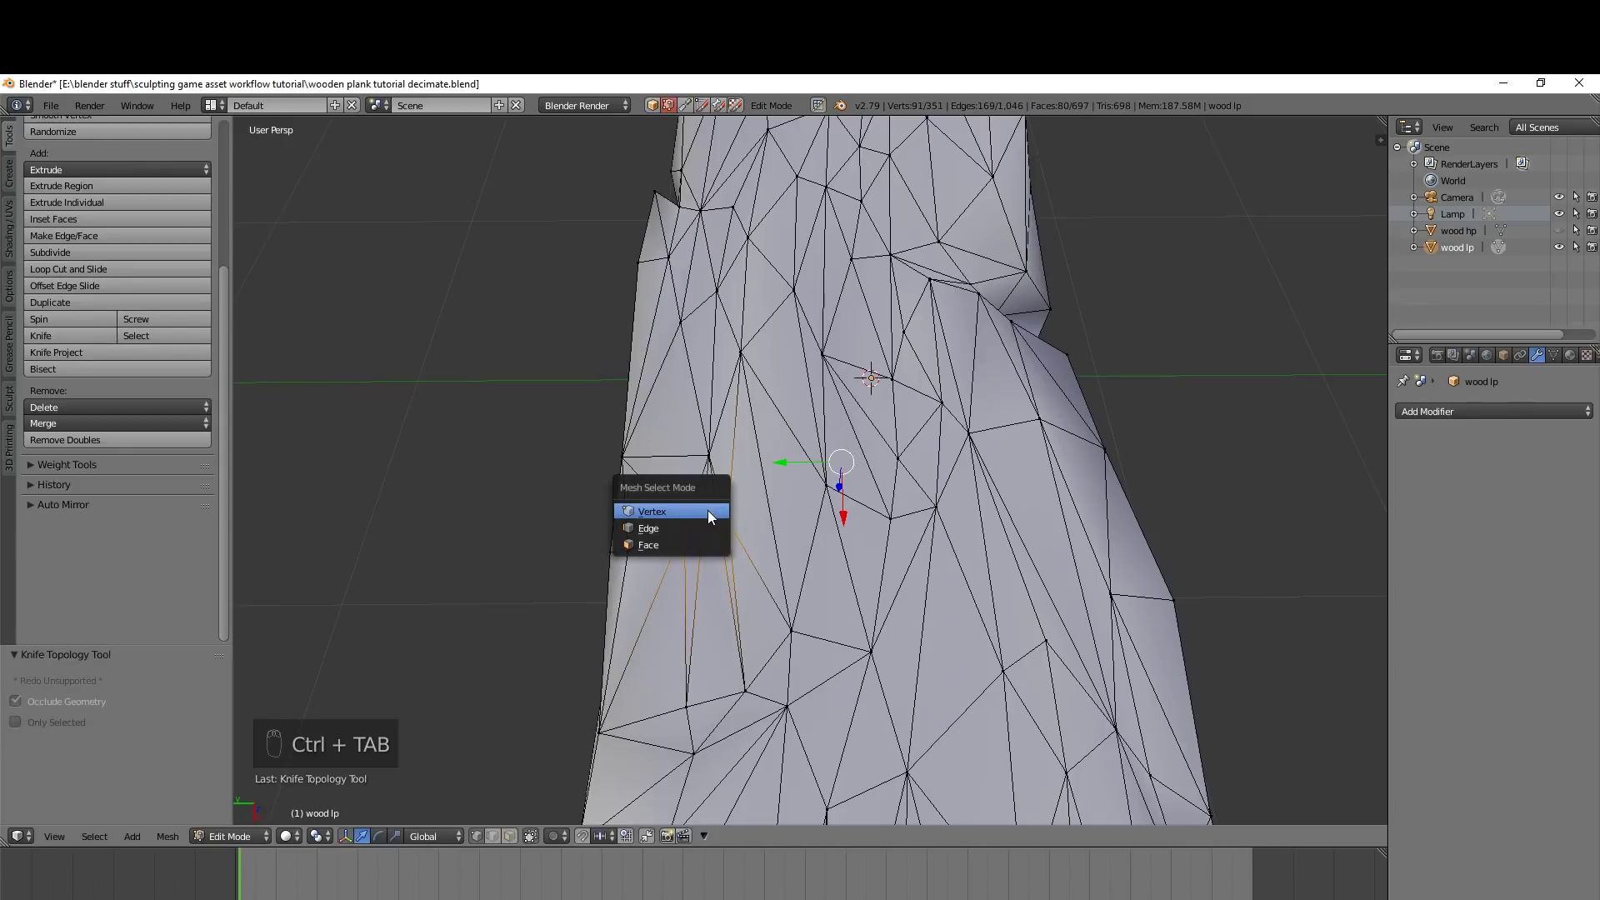
Dissolve the selected edges, trimming to 693 faces, and check the shape in Object Mode
{"action": "left_click_drag", "start_coordinate": [703, 503], "coordinate": [716, 647]}
{"action": "key", "text": "Delete"}
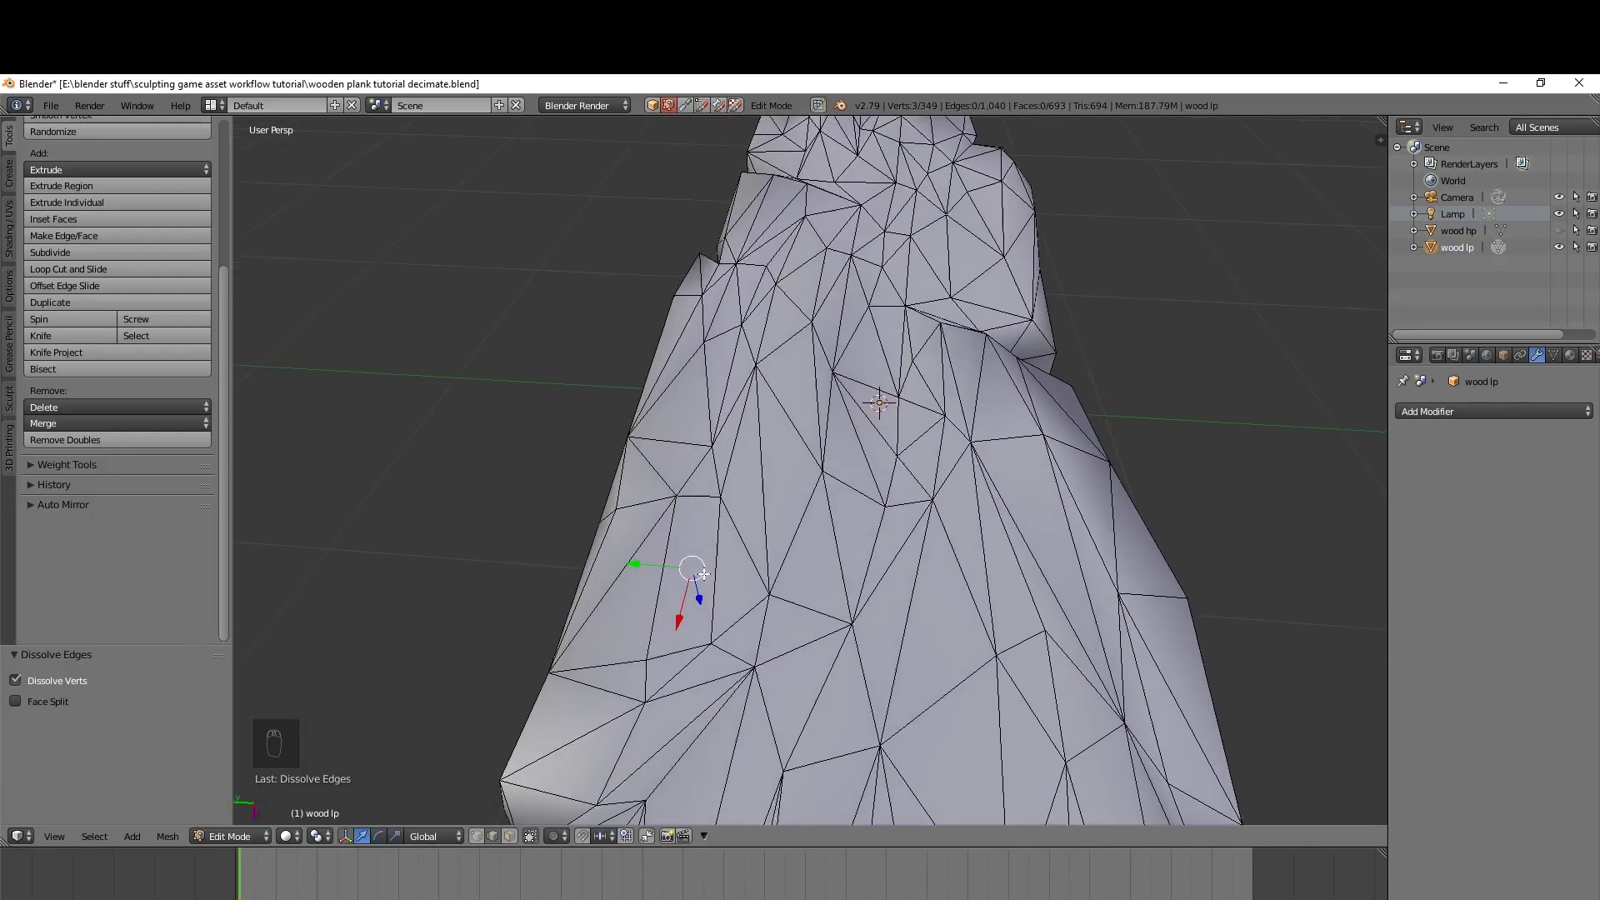
{"action": "key", "text": "Tab"}
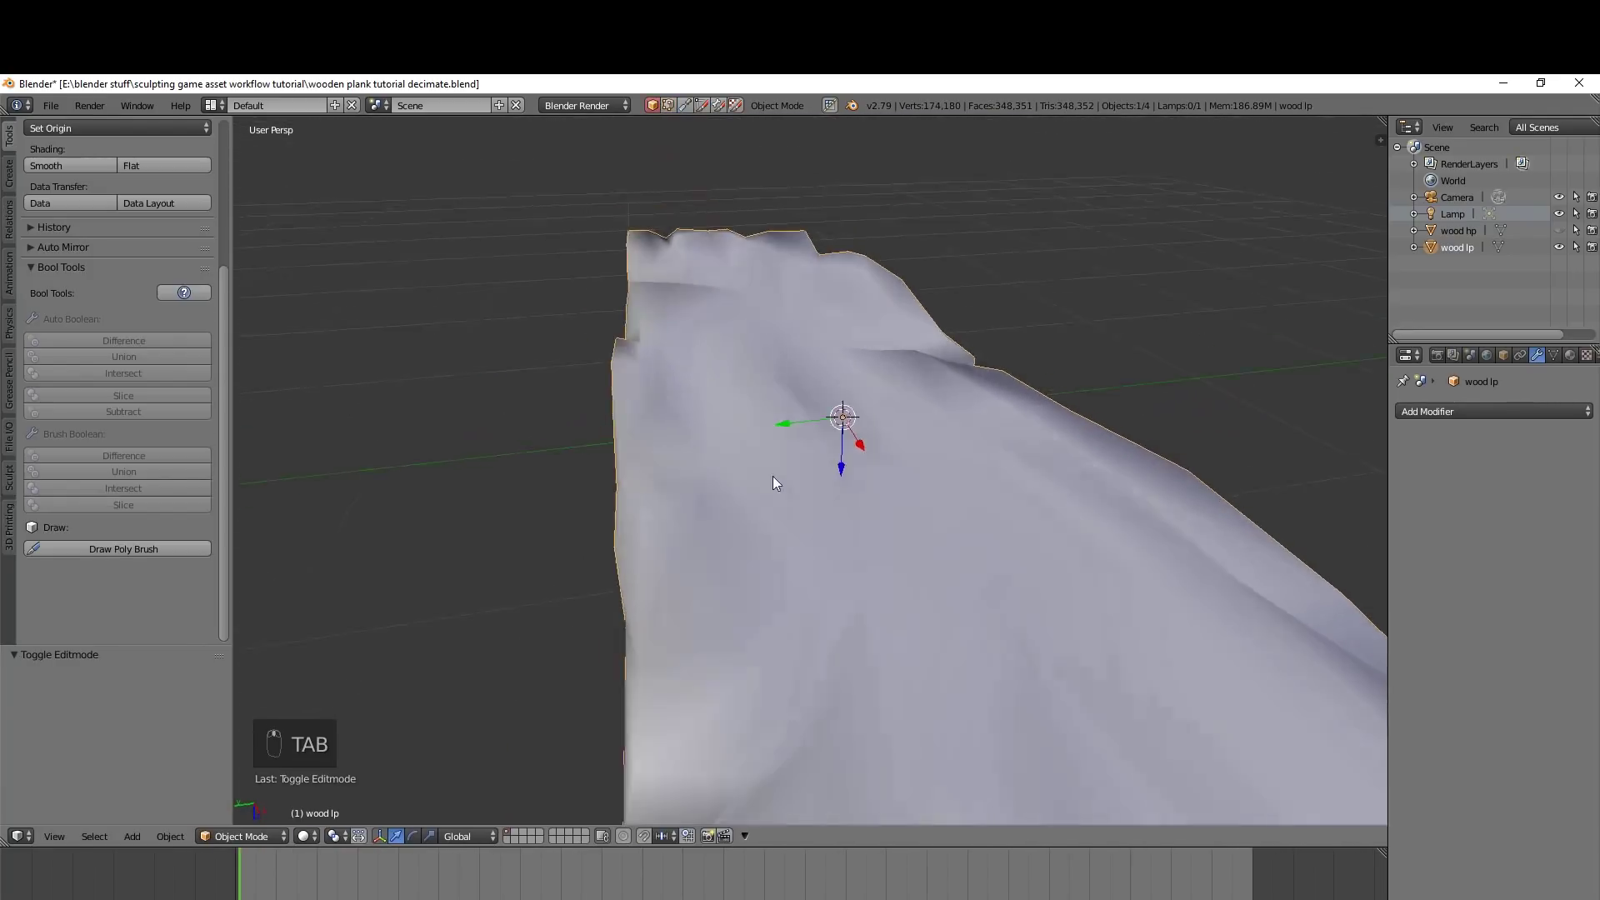
Box-select the stray vertices around the narrow sliver and dissolve them, leaving 690 faces
{"action": "key", "text": "Tab"}
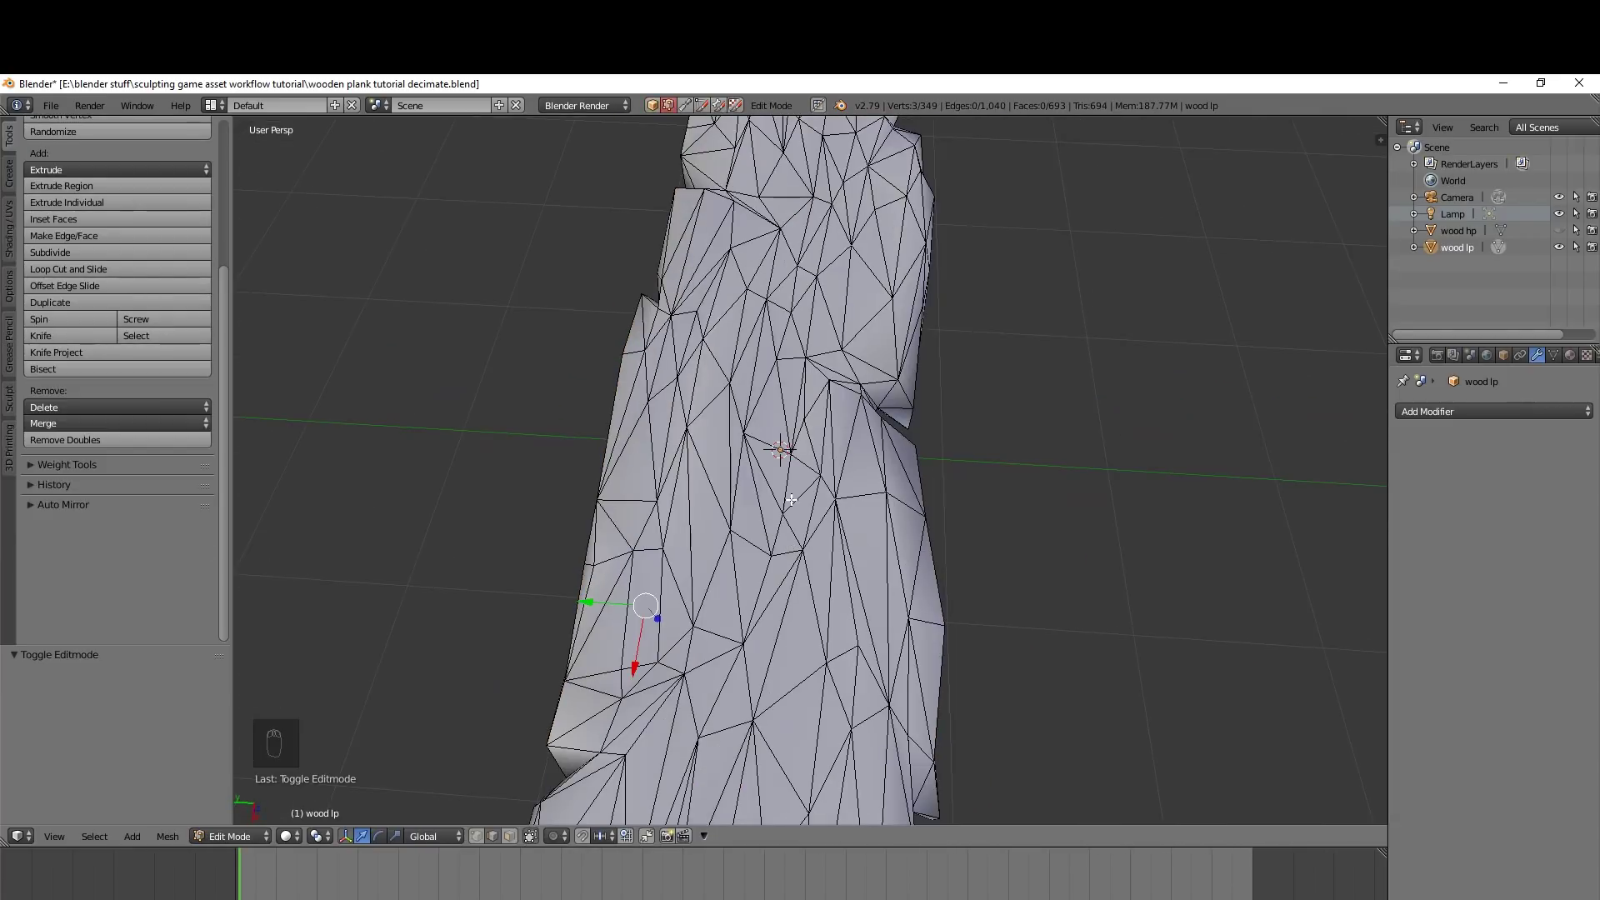
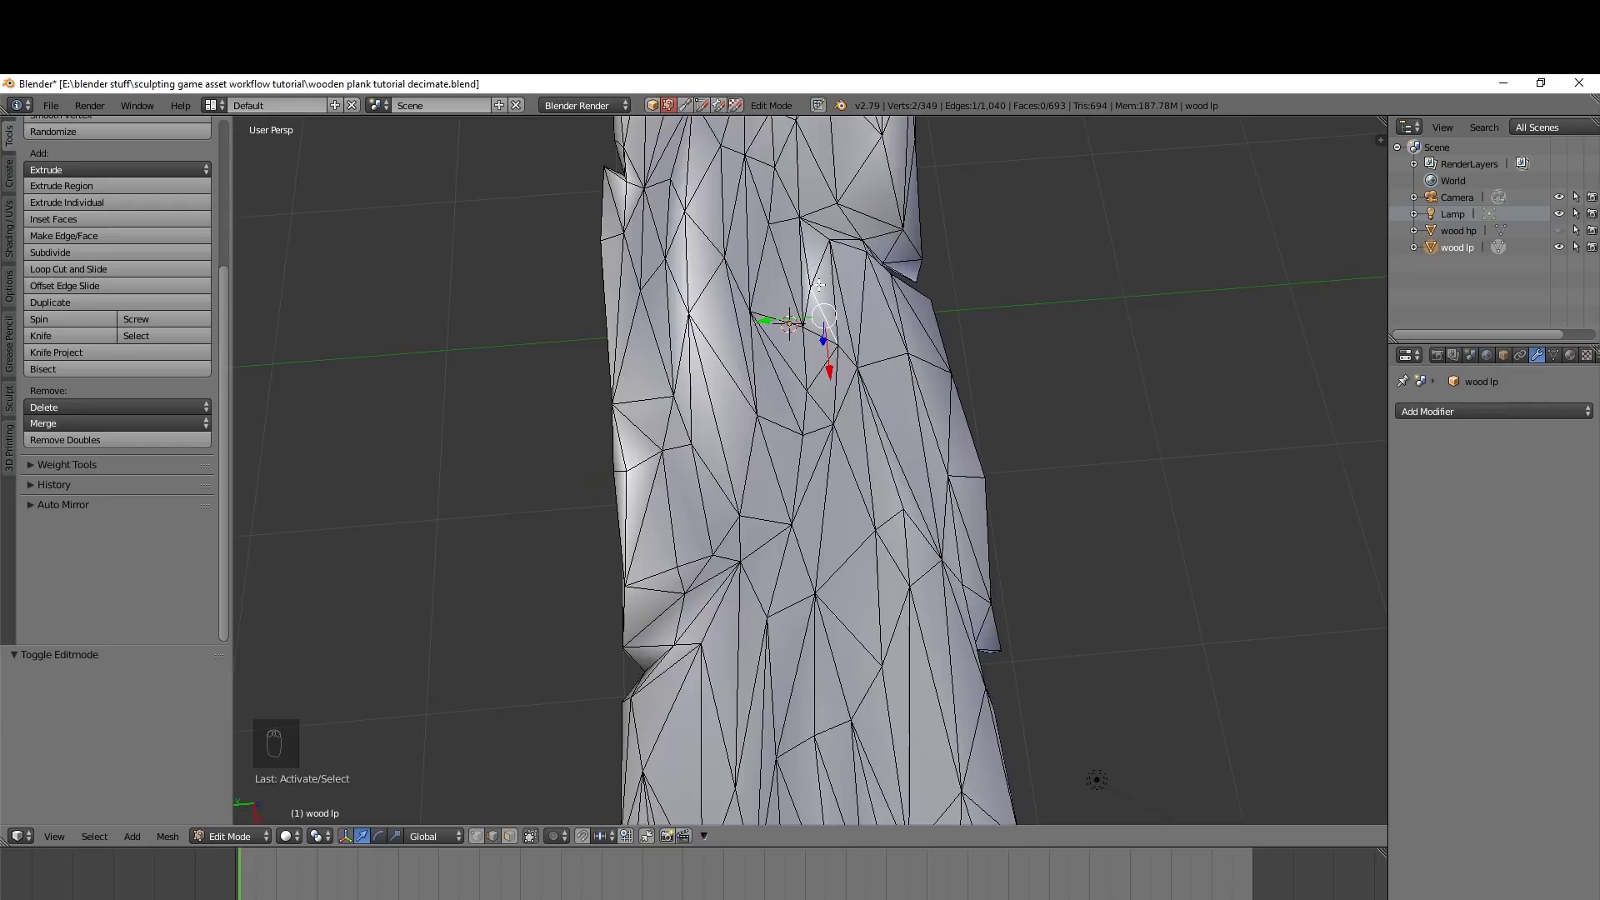
{"action": "left_click_drag", "start_coordinate": [824, 307], "coordinate": [843, 282]}
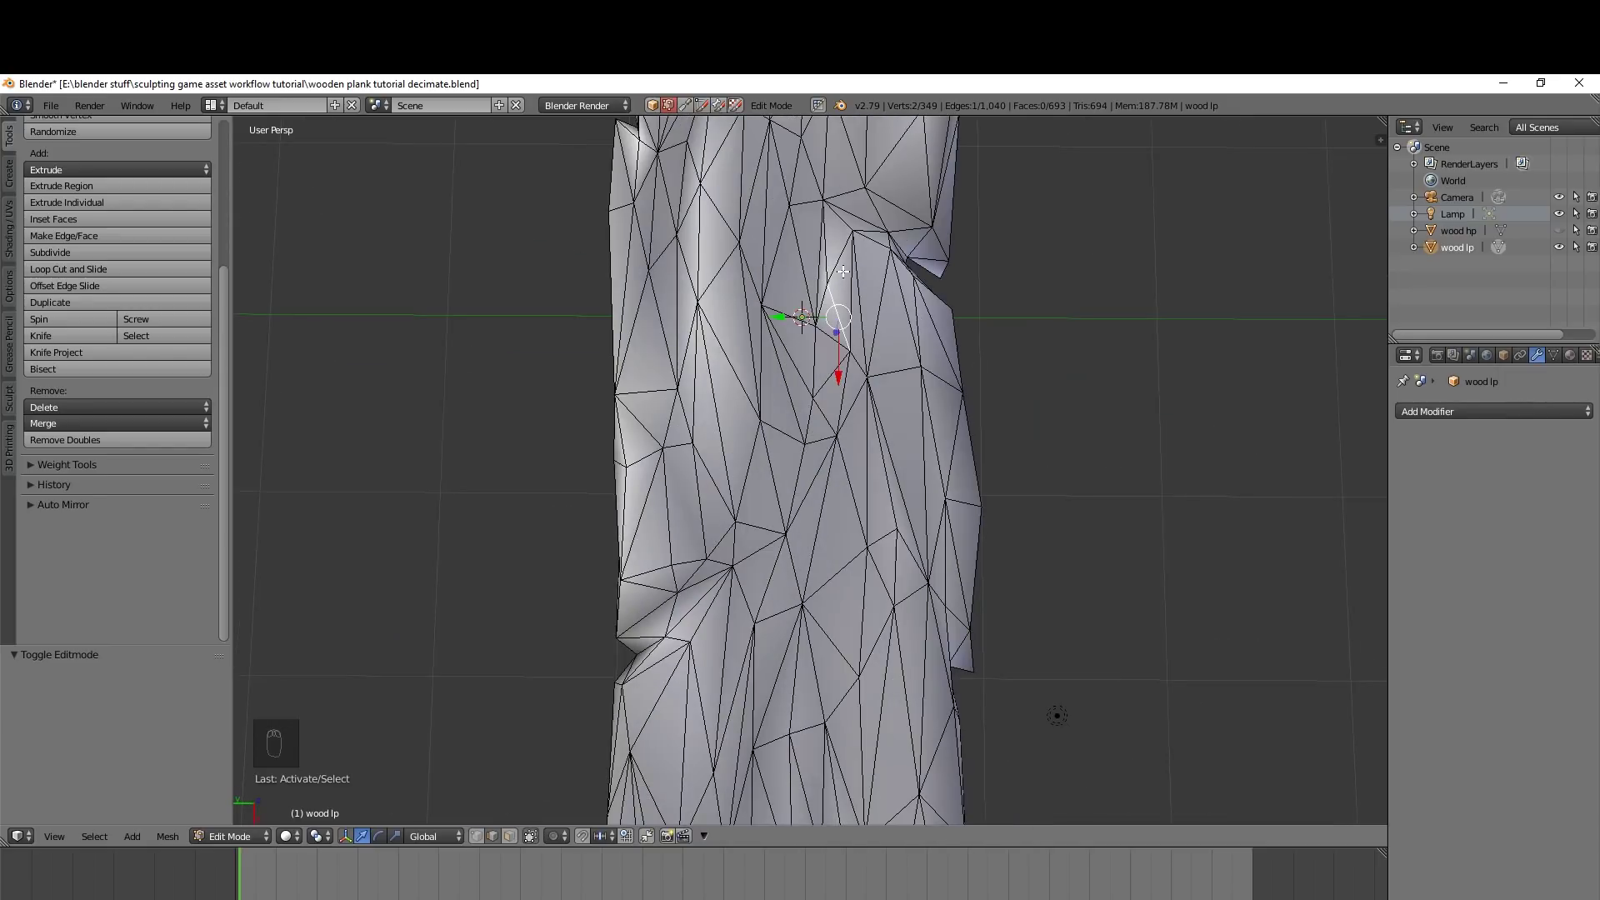
{"action": "key", "text": "ctrl+Tab"}
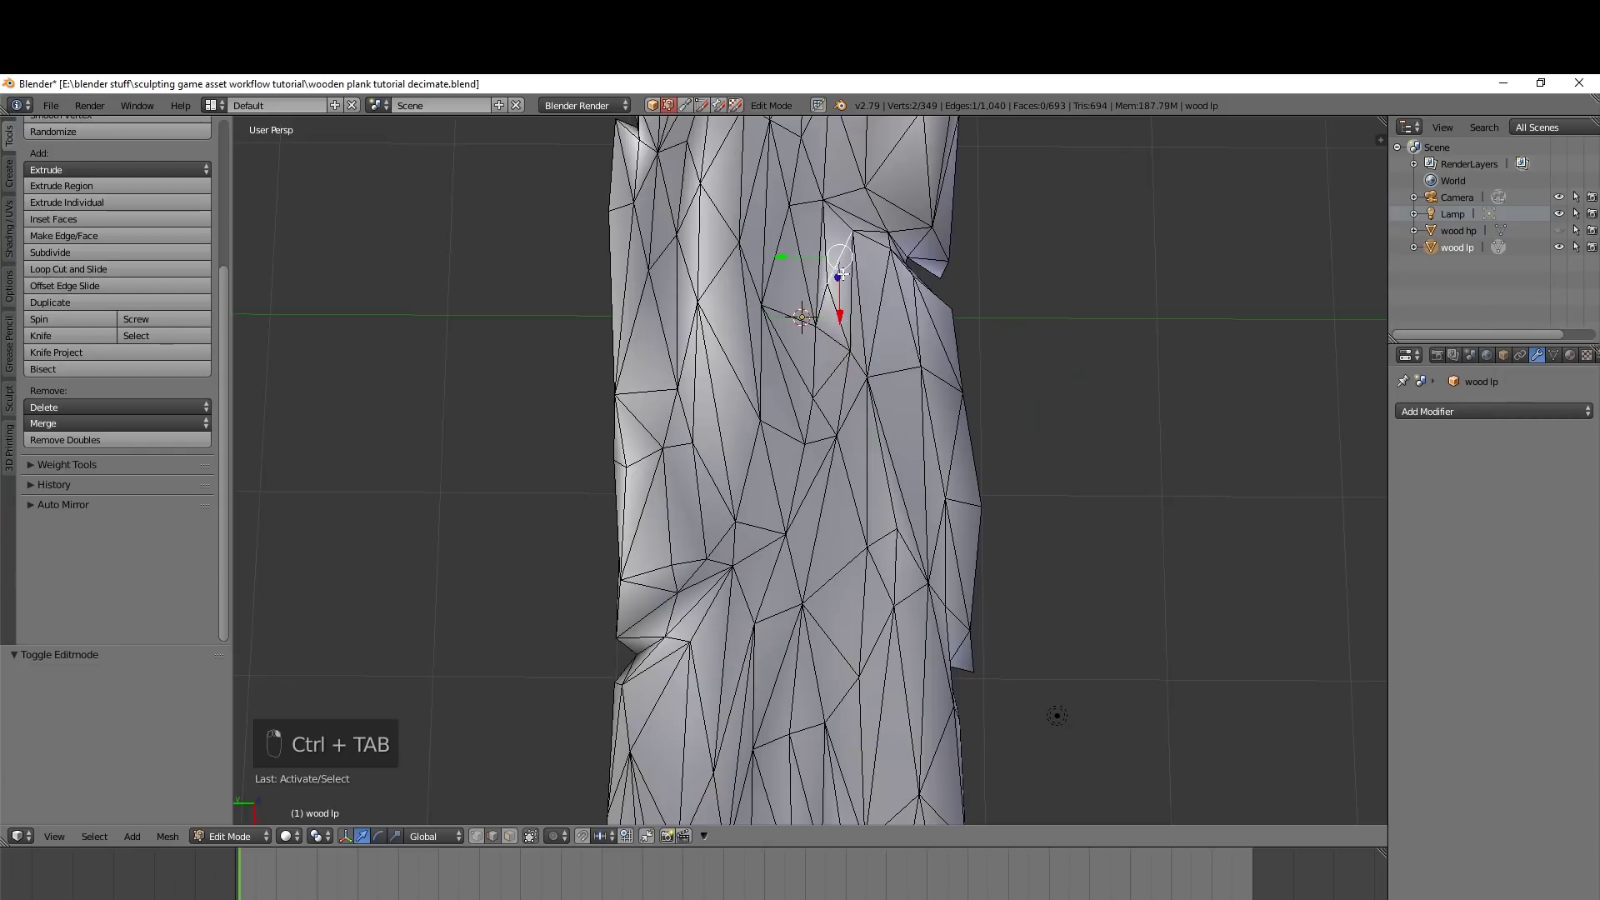
{"action": "left_click_drag", "start_coordinate": [837, 280], "coordinate": [874, 313]}
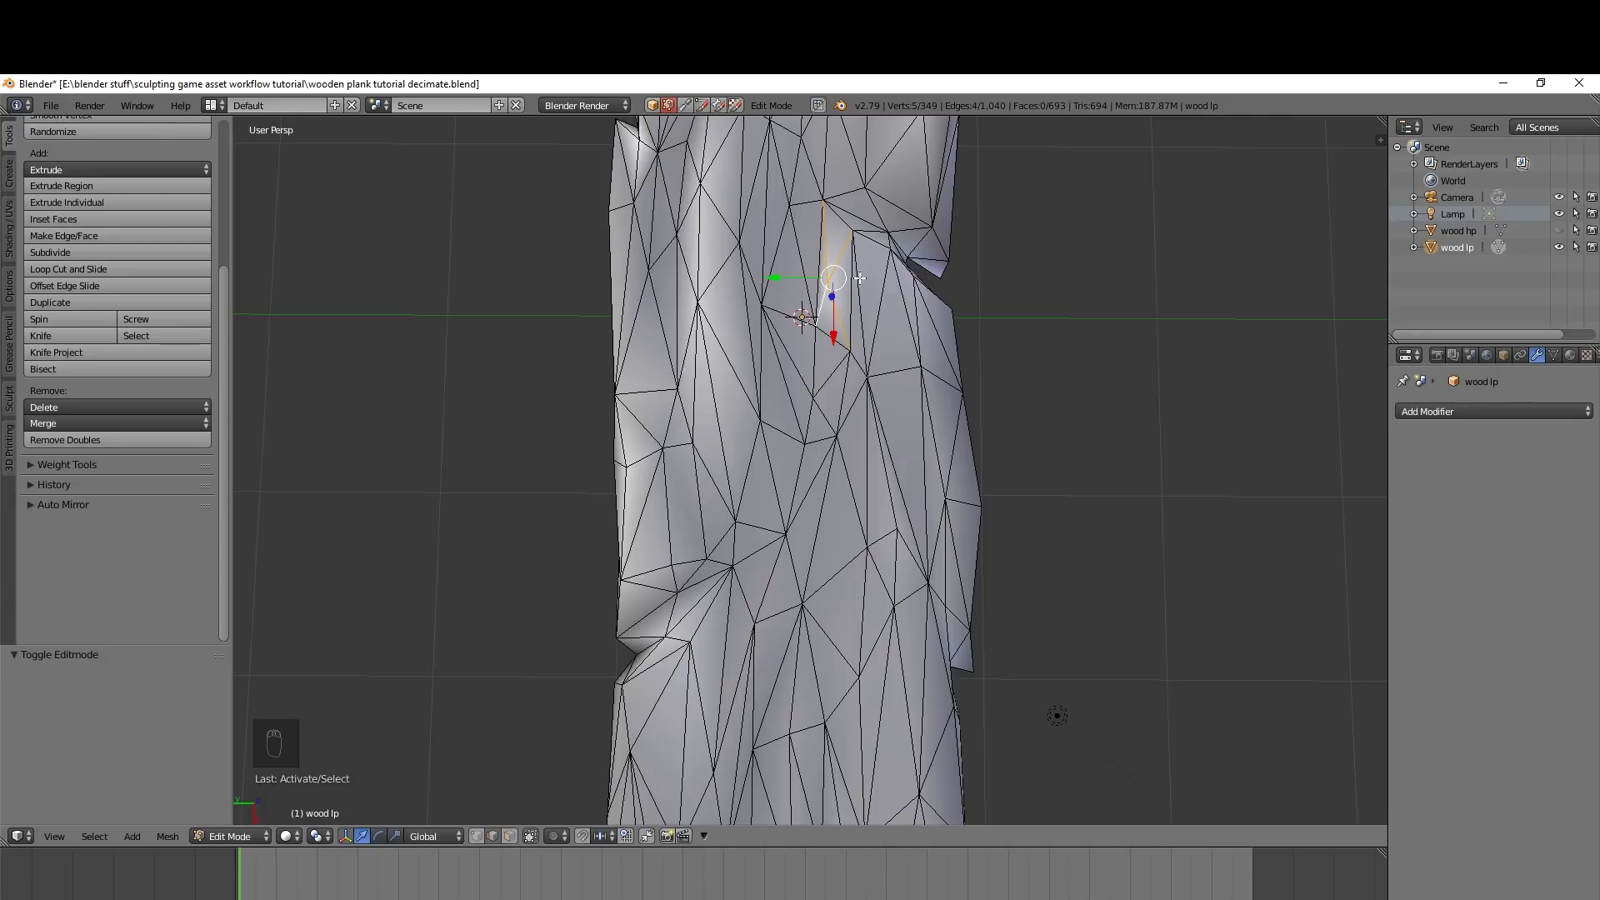
{"action": "key", "text": "ctrl+Tab"}
{"action": "left_click_drag", "start_coordinate": [834, 287], "coordinate": [852, 306]}
{"action": "key", "text": "Delete"}
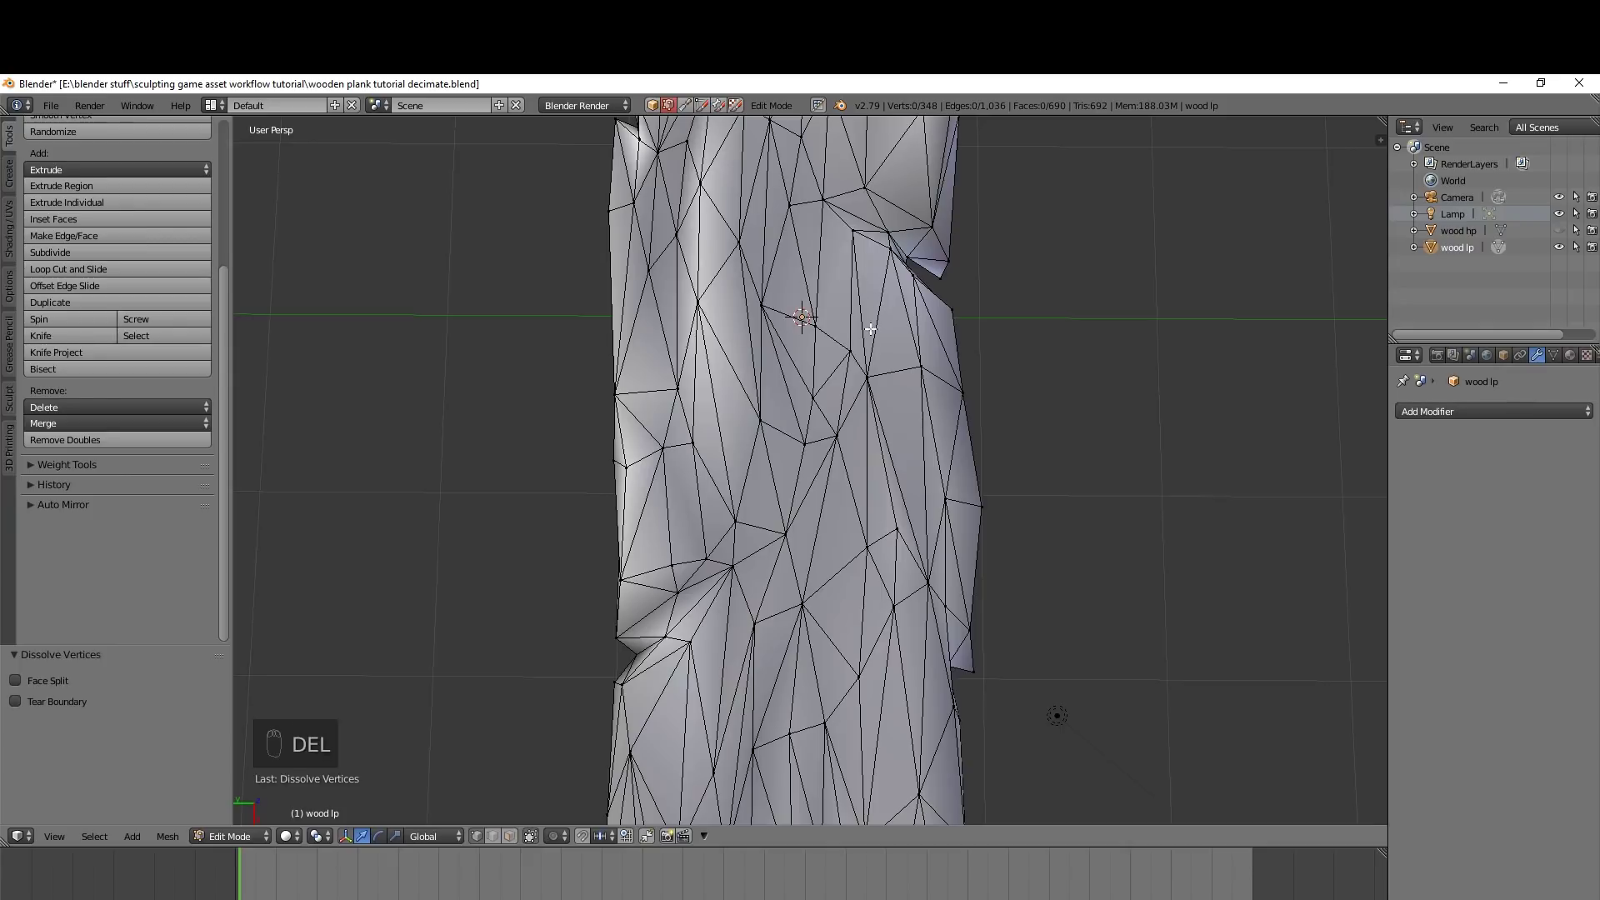
{"action": "key", "text": "Tab"}
{"action": "left_click_drag", "start_coordinate": [890, 288], "coordinate": [879, 353]}
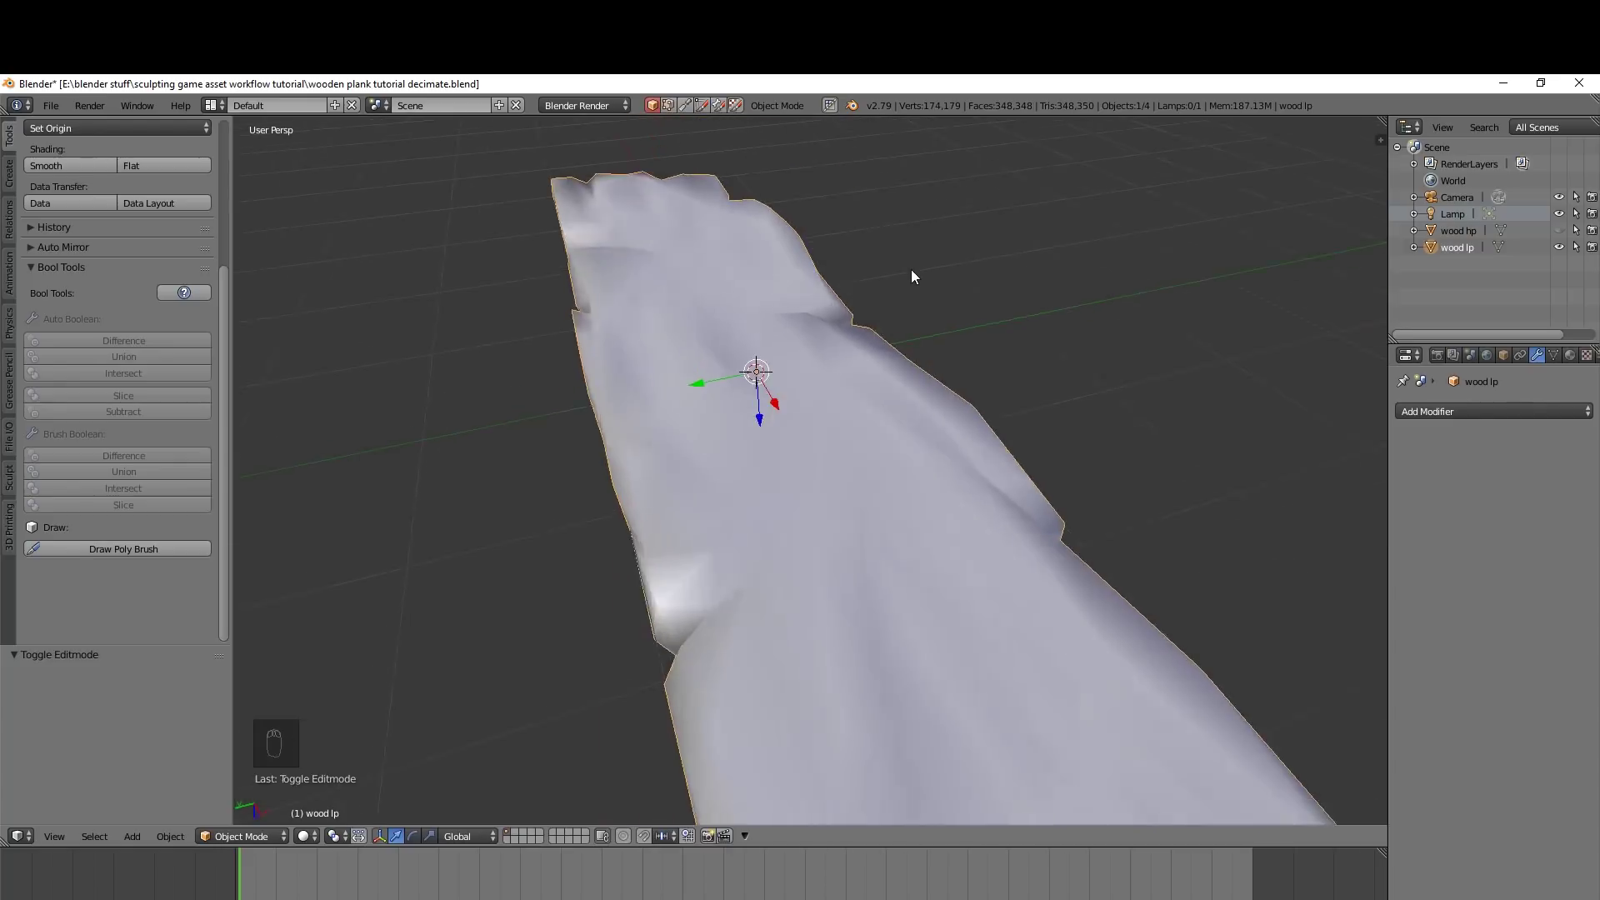
Enable snapping to Closest Vertex and start moving a stray vertex onto its neighbour
{"action": "key", "text": "Tab"}
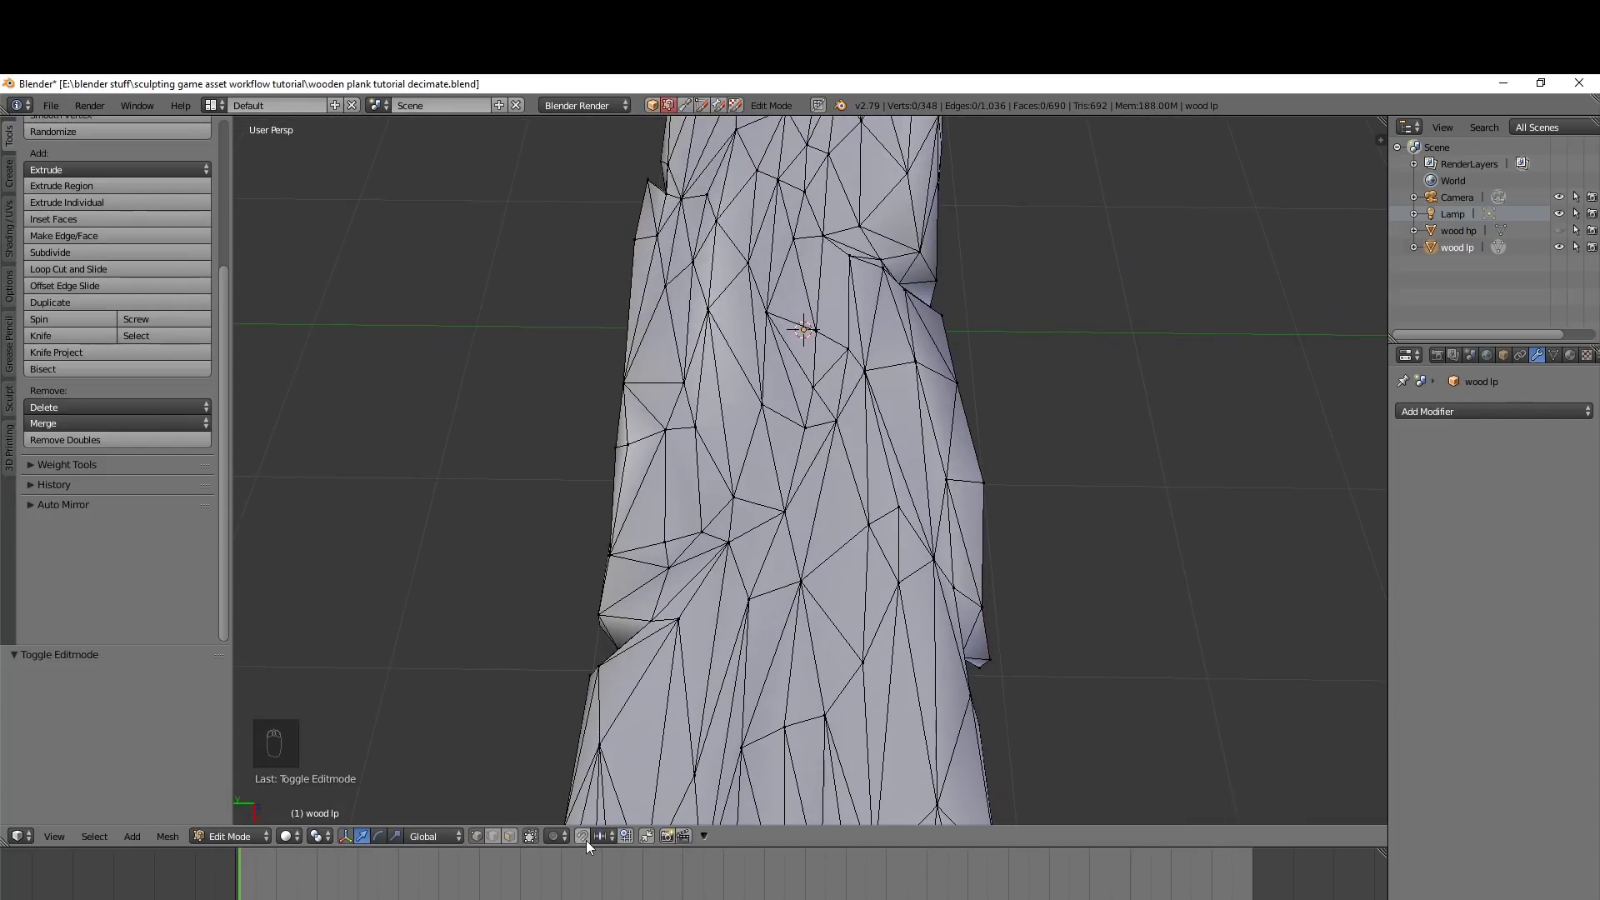
{"action": "left_click", "coordinate": [590, 841]}
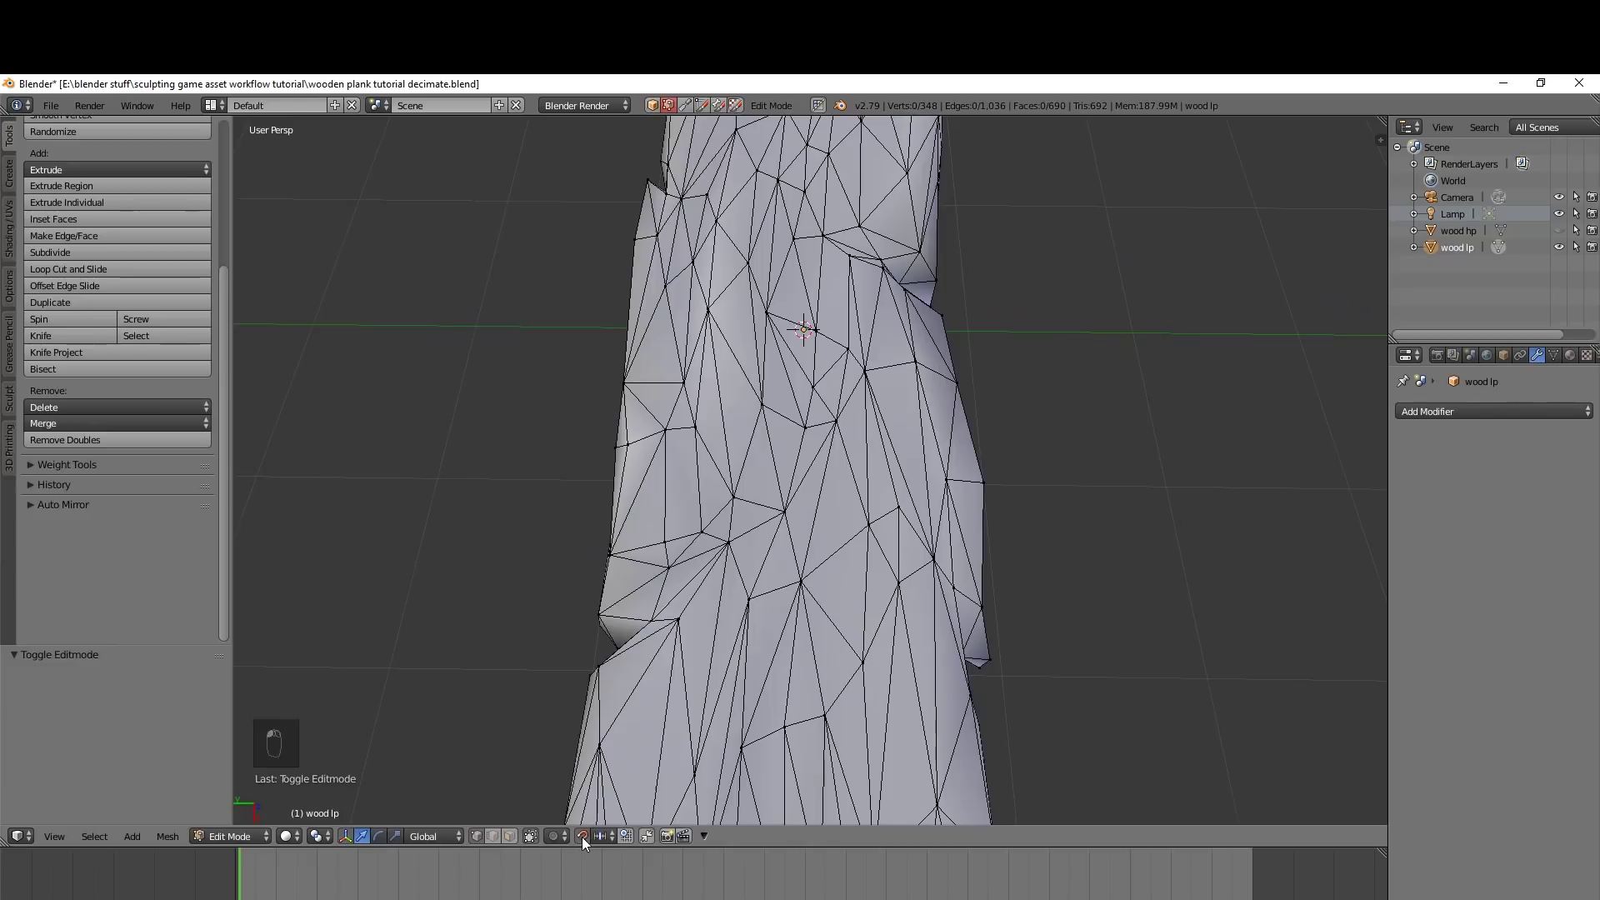
{"action": "left_click_drag", "start_coordinate": [608, 841], "coordinate": [625, 806]}
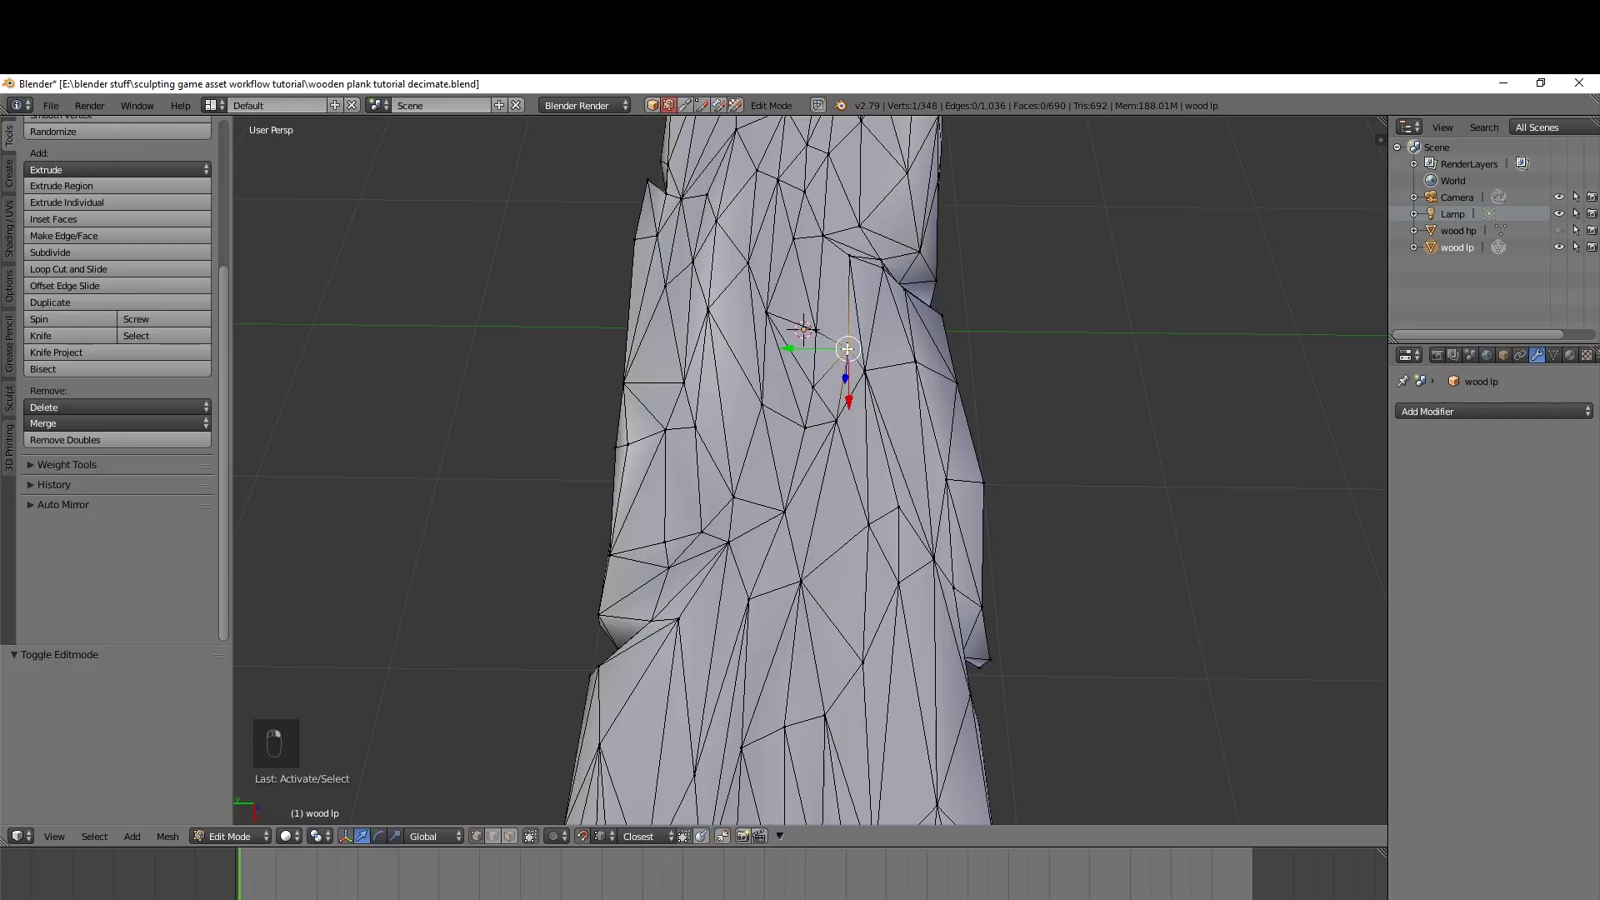
{"action": "key", "text": "g"}
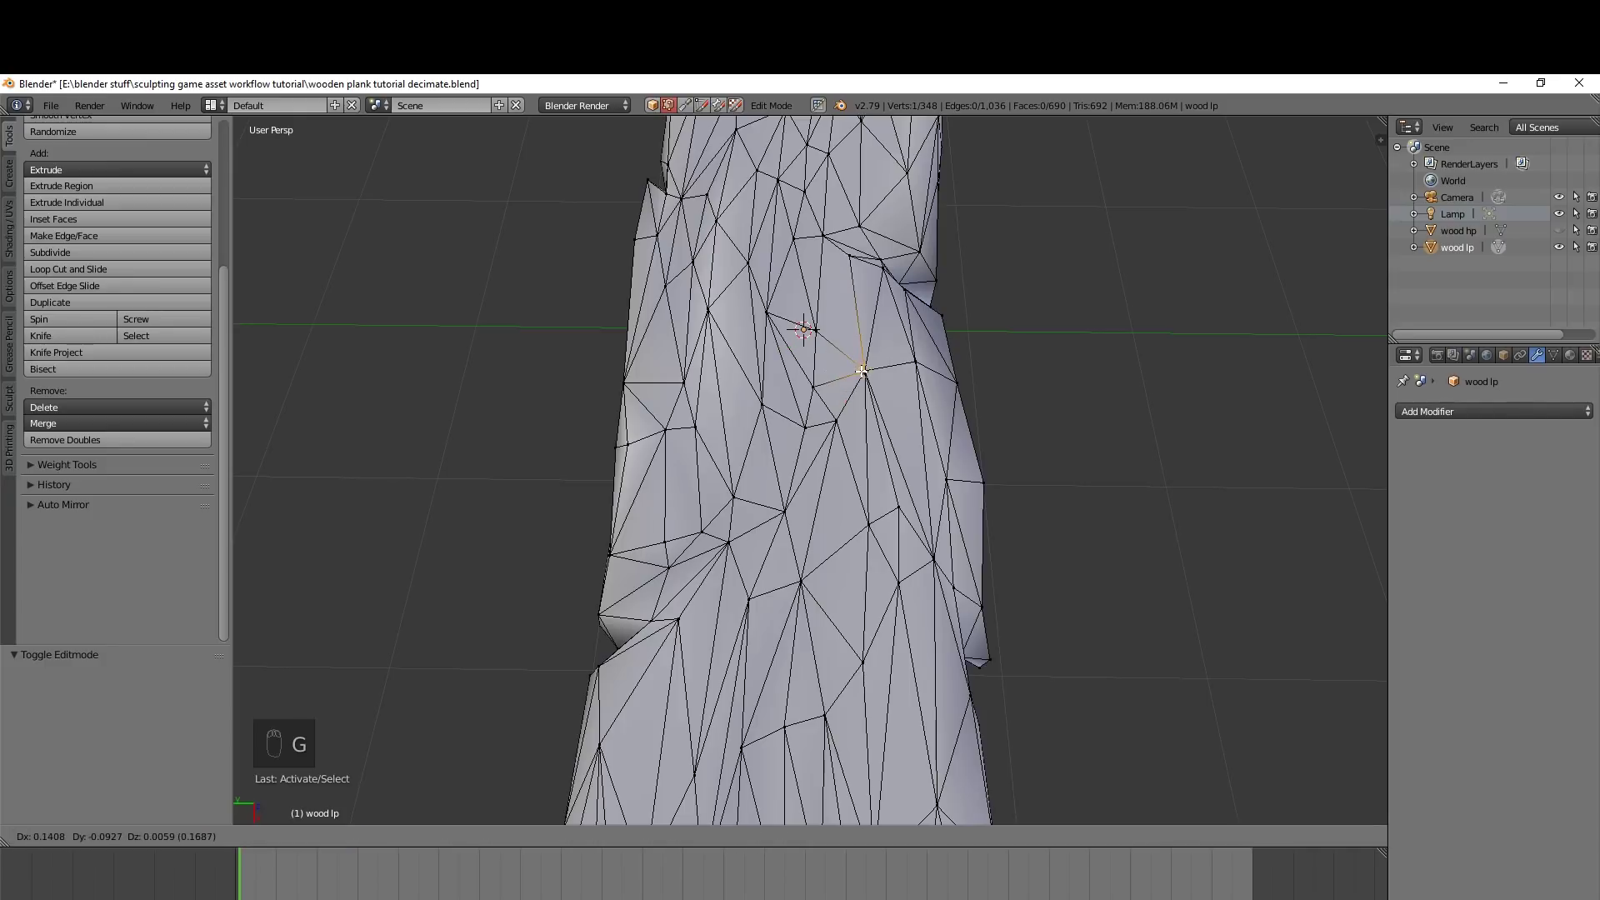
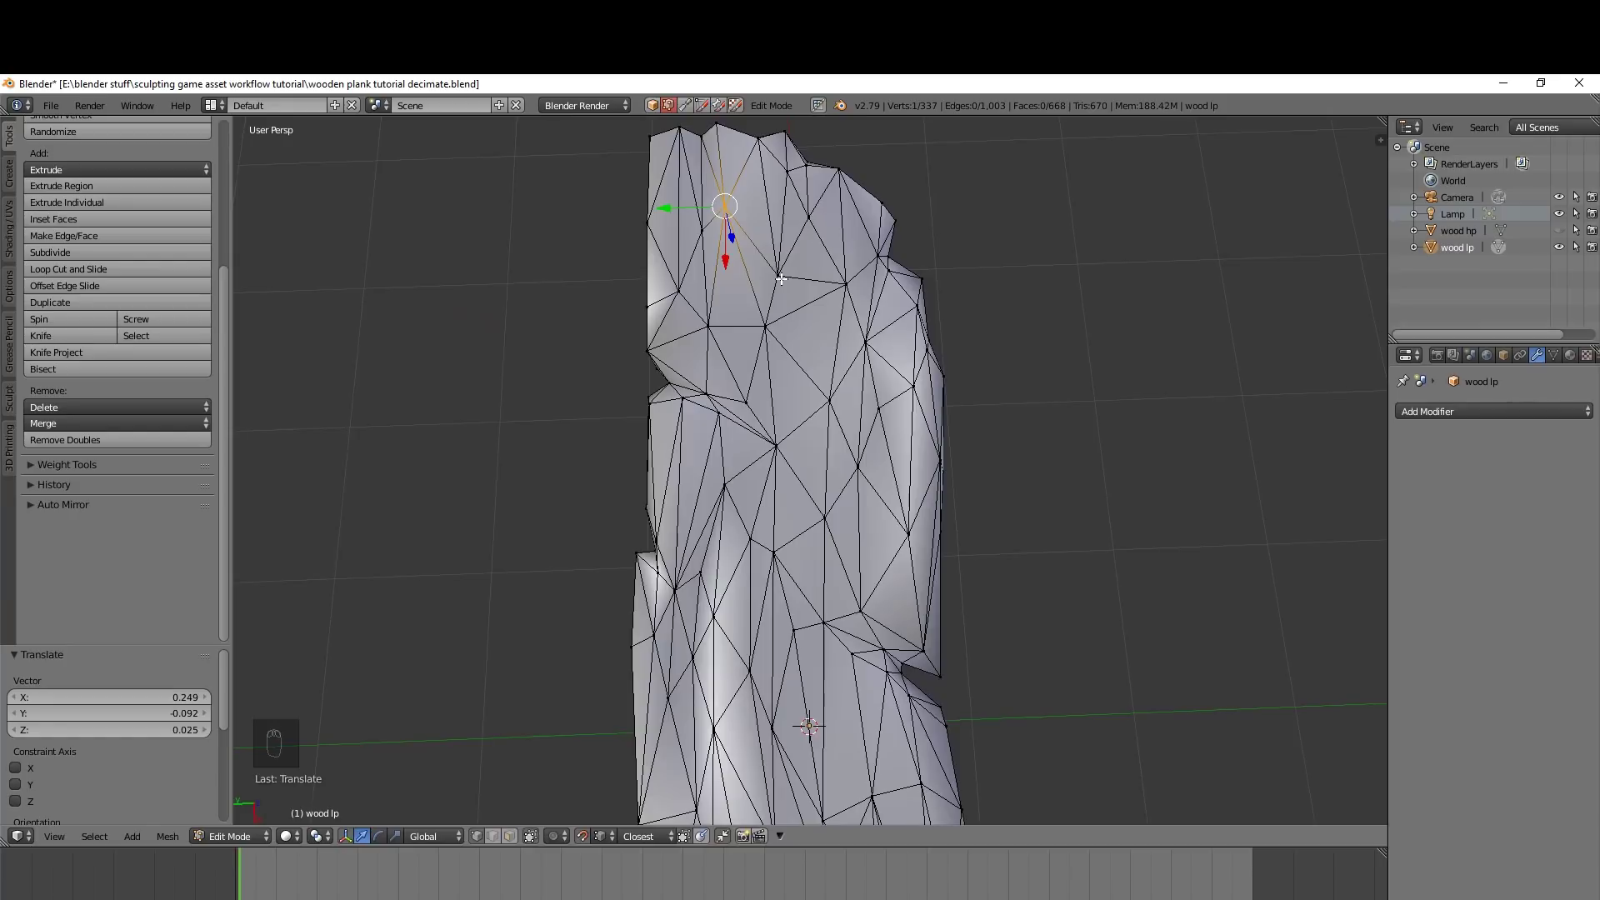
Snap a top-end vertex onto its neighbour and dissolve the leftover edge
{"action": "key", "text": "g"}
{"action": "left_click", "coordinate": [794, 251]}
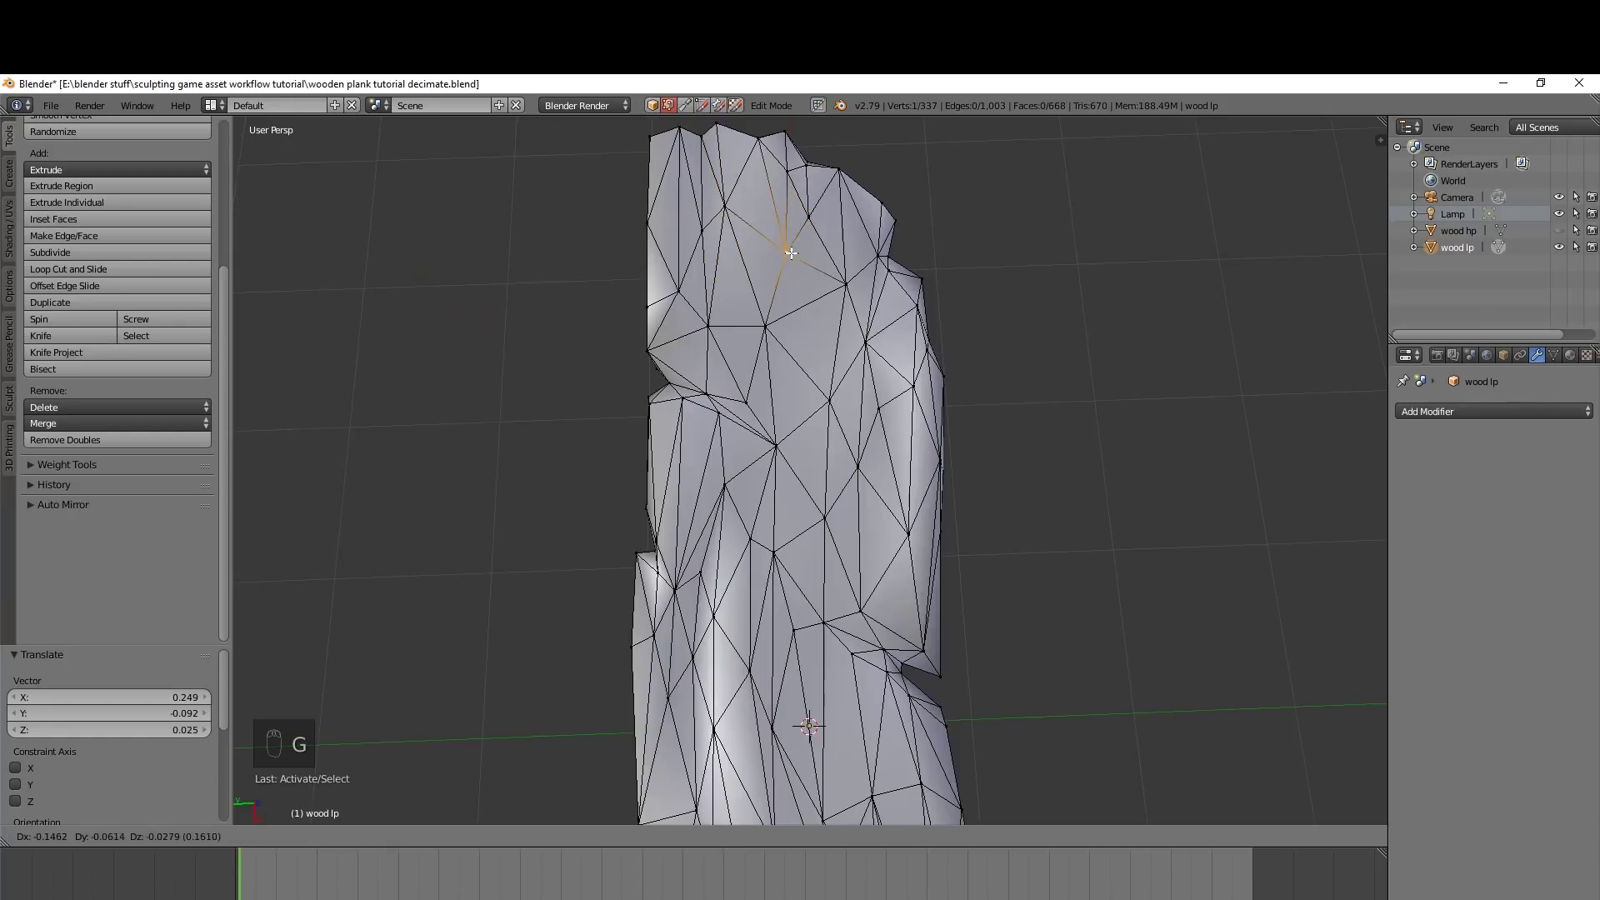
{"action": "left_click_drag", "start_coordinate": [810, 227], "coordinate": [763, 156]}
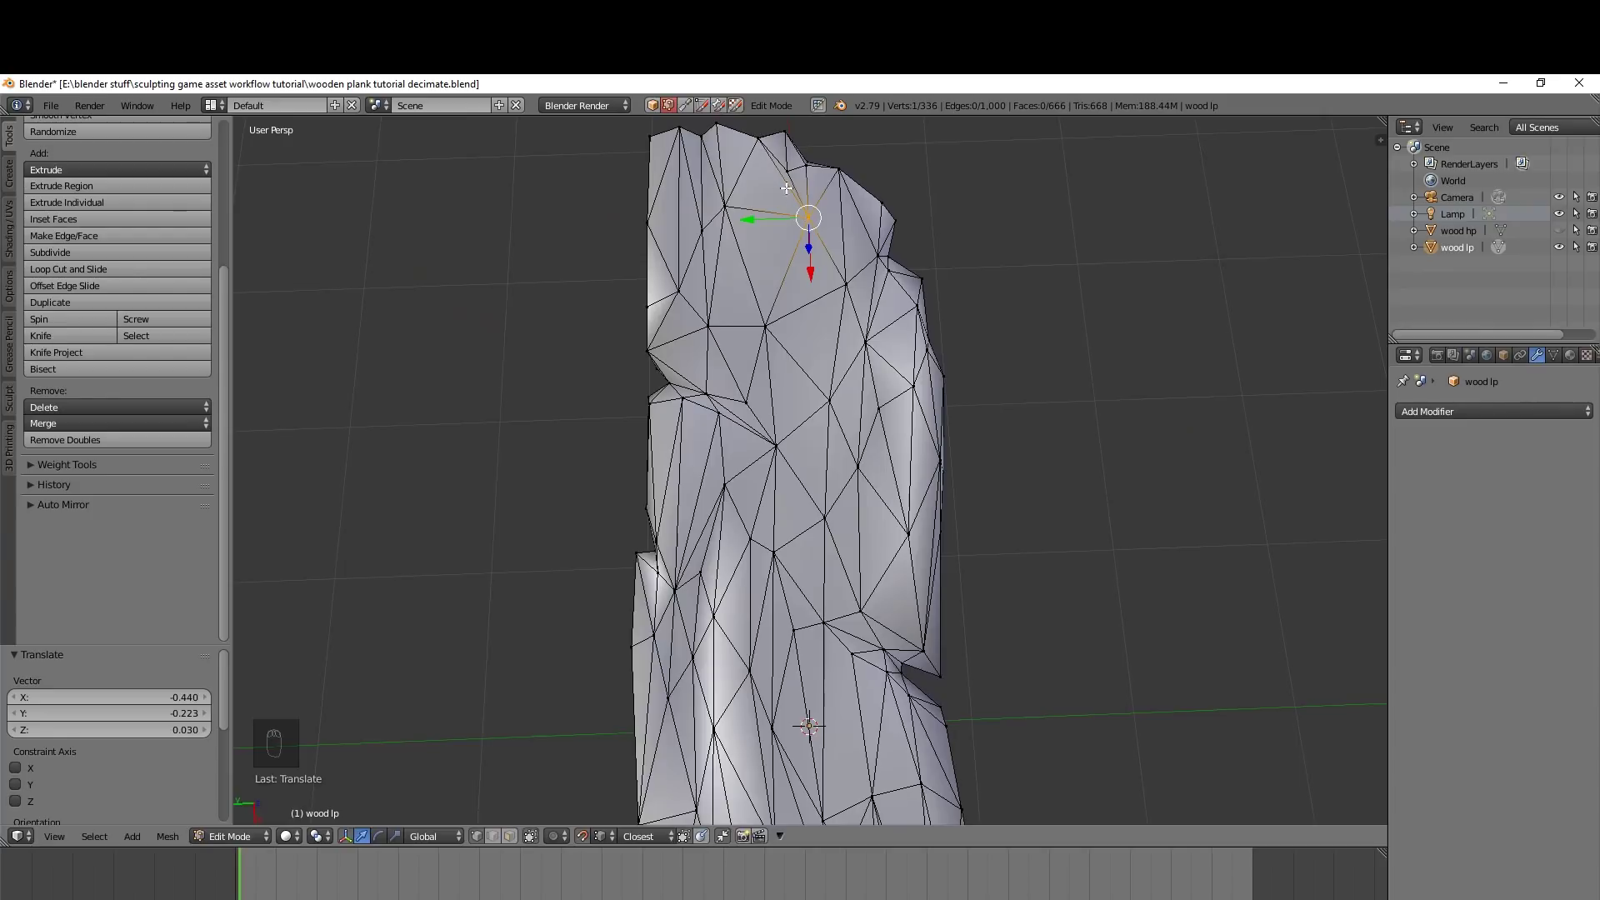
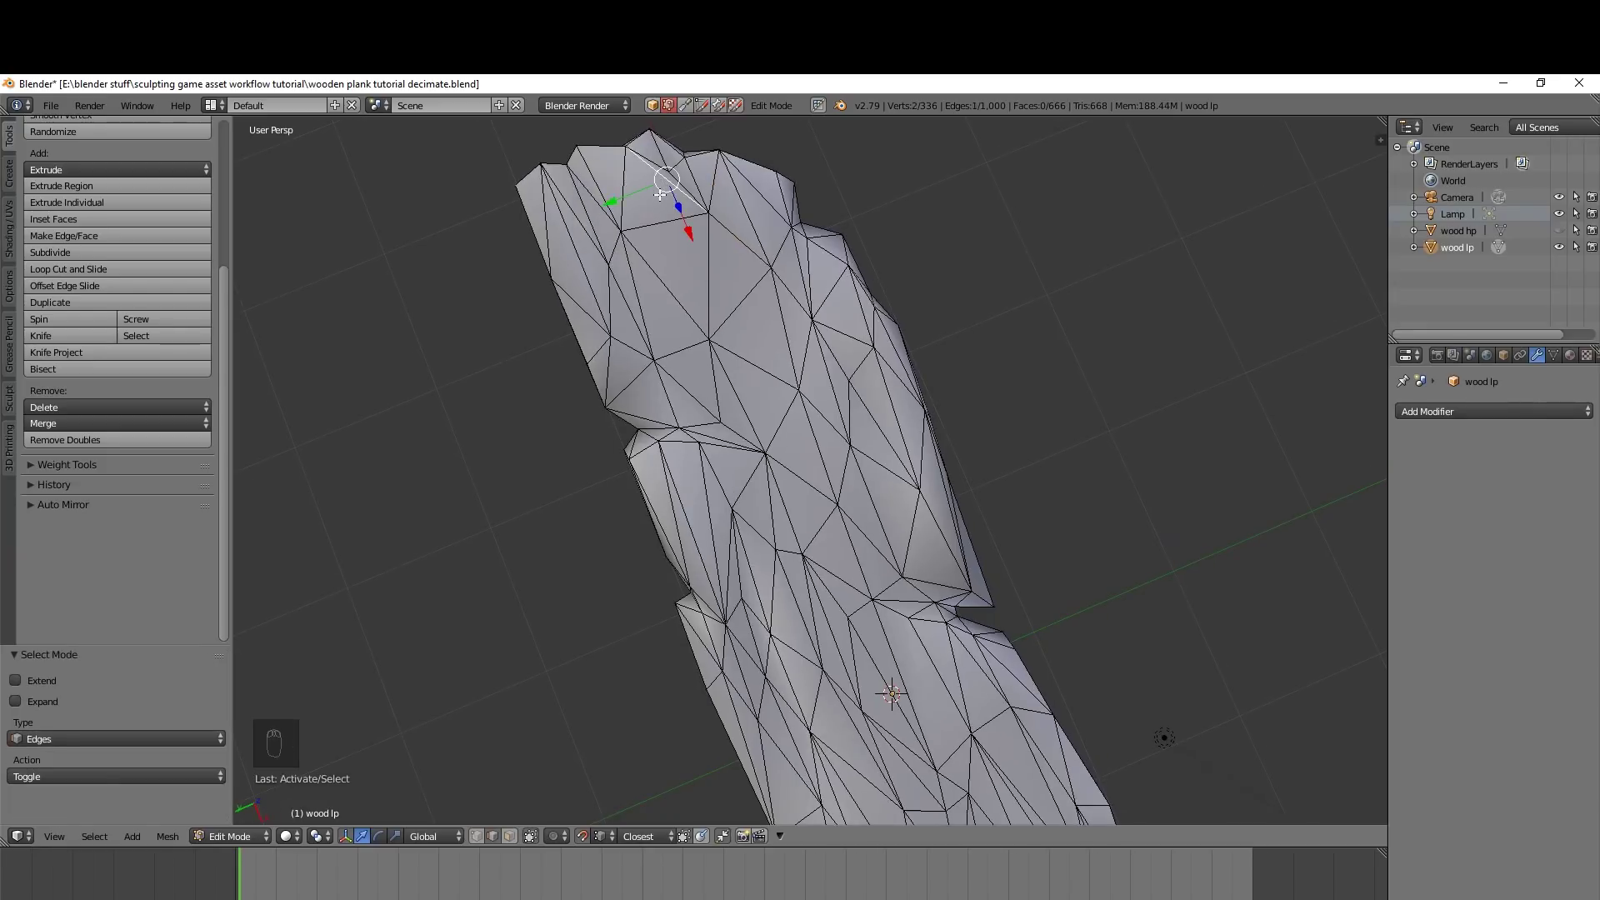
{"action": "key", "text": "Delete"}
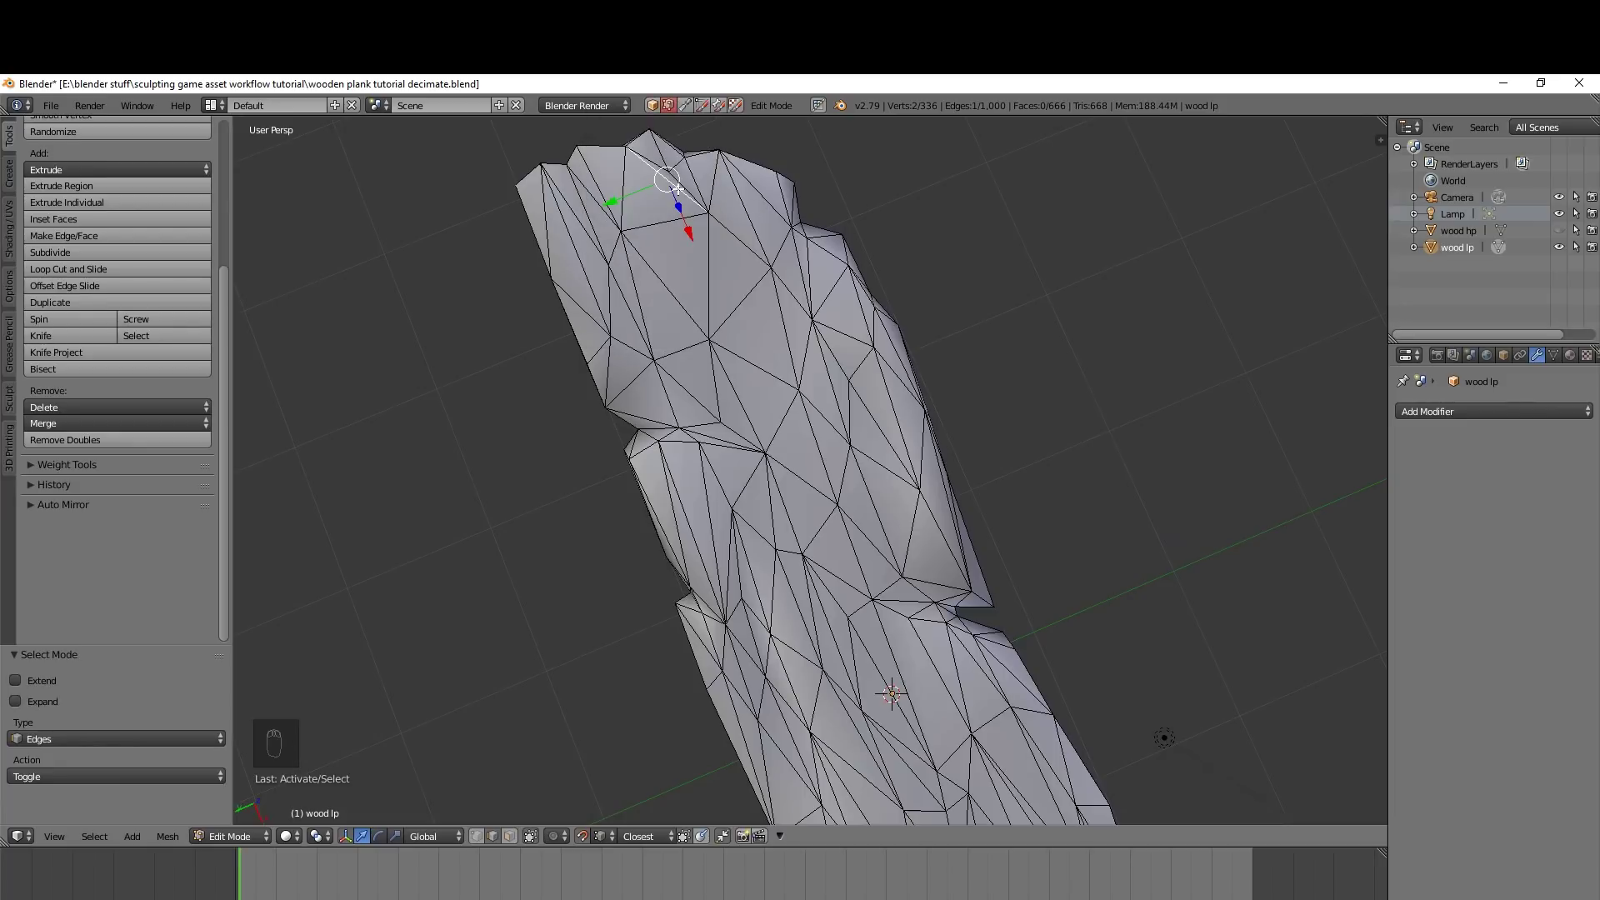
{"action": "key", "text": "Delete"}
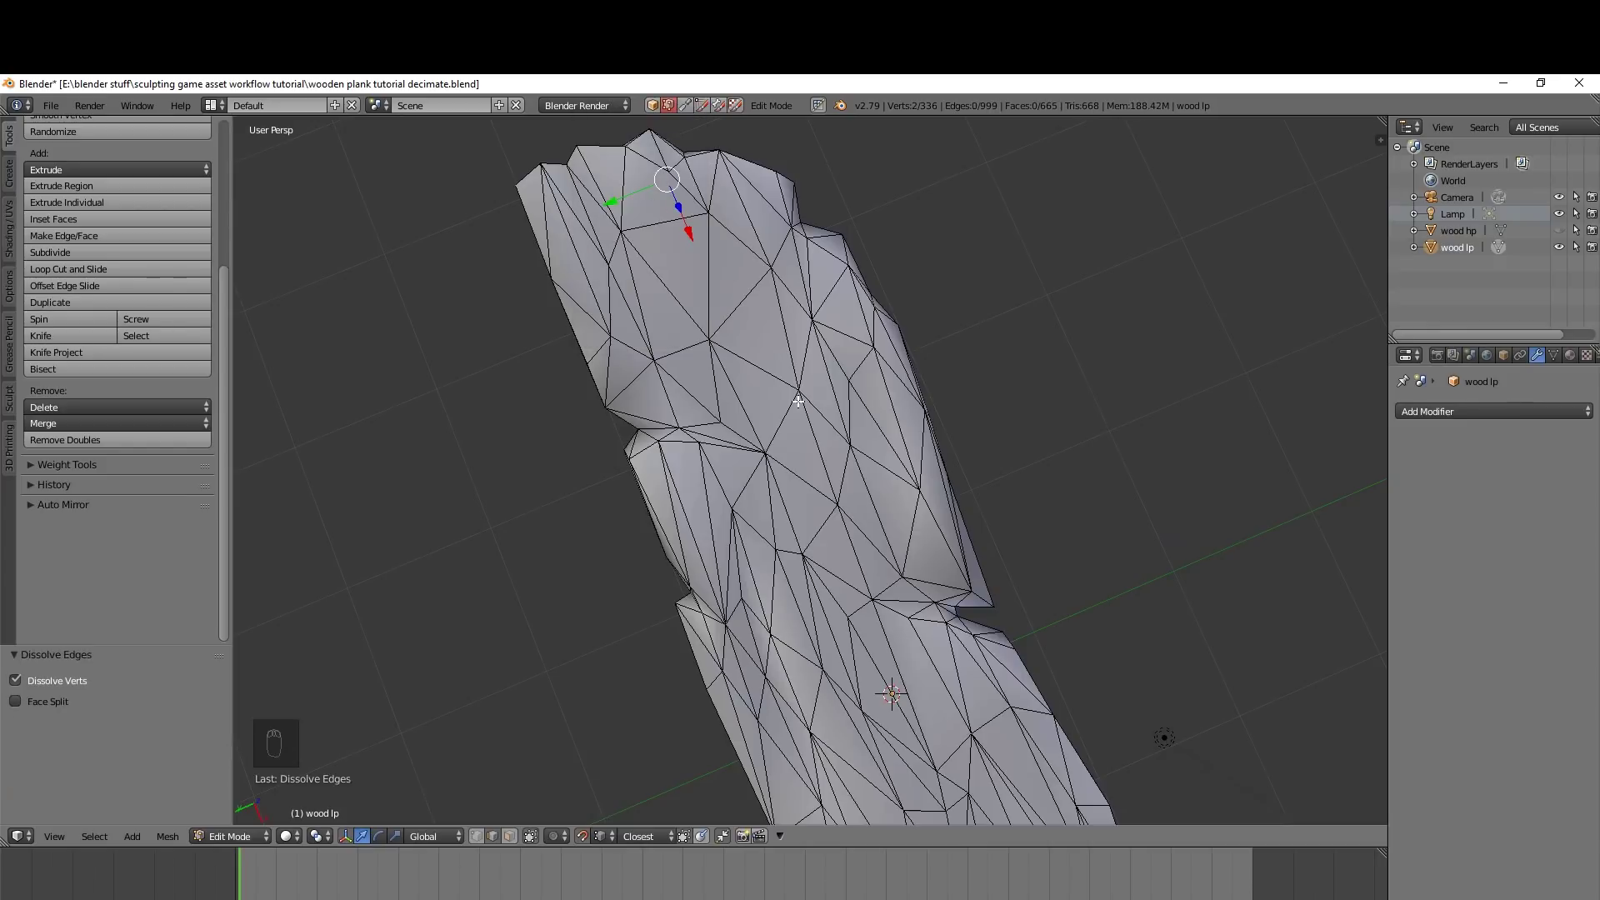
Back in Vertex mode, snap further top vertices together toward 653 faces
{"action": "key", "text": "ctrl+Tab"}
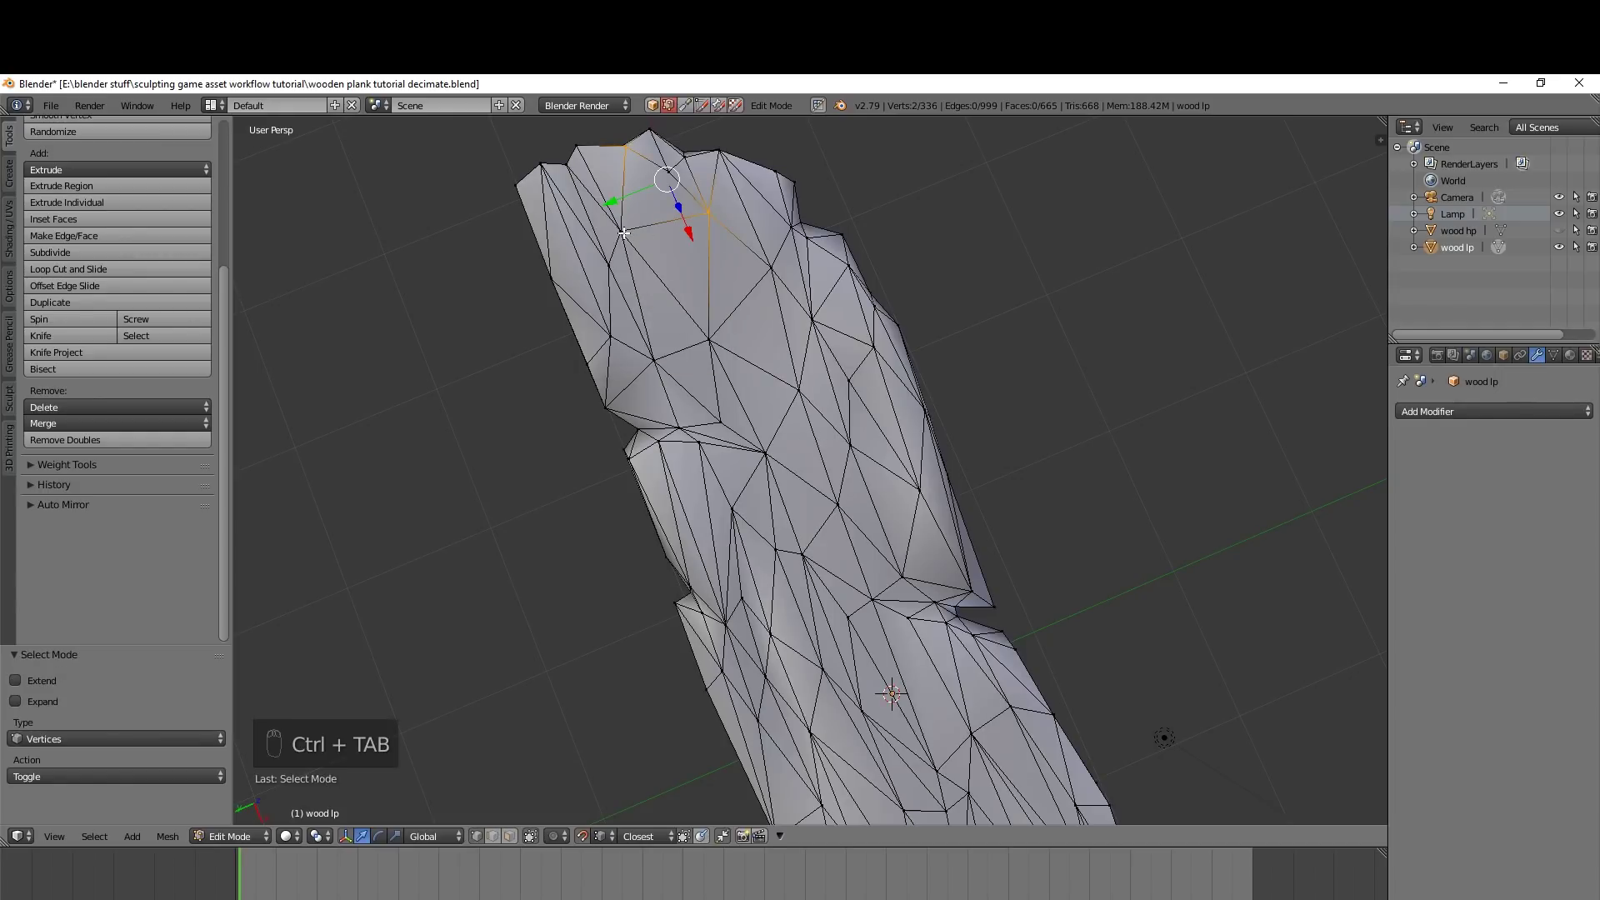
{"action": "key", "text": "g"}
{"action": "left_click", "coordinate": [624, 237]}
{"action": "key", "text": "g"}
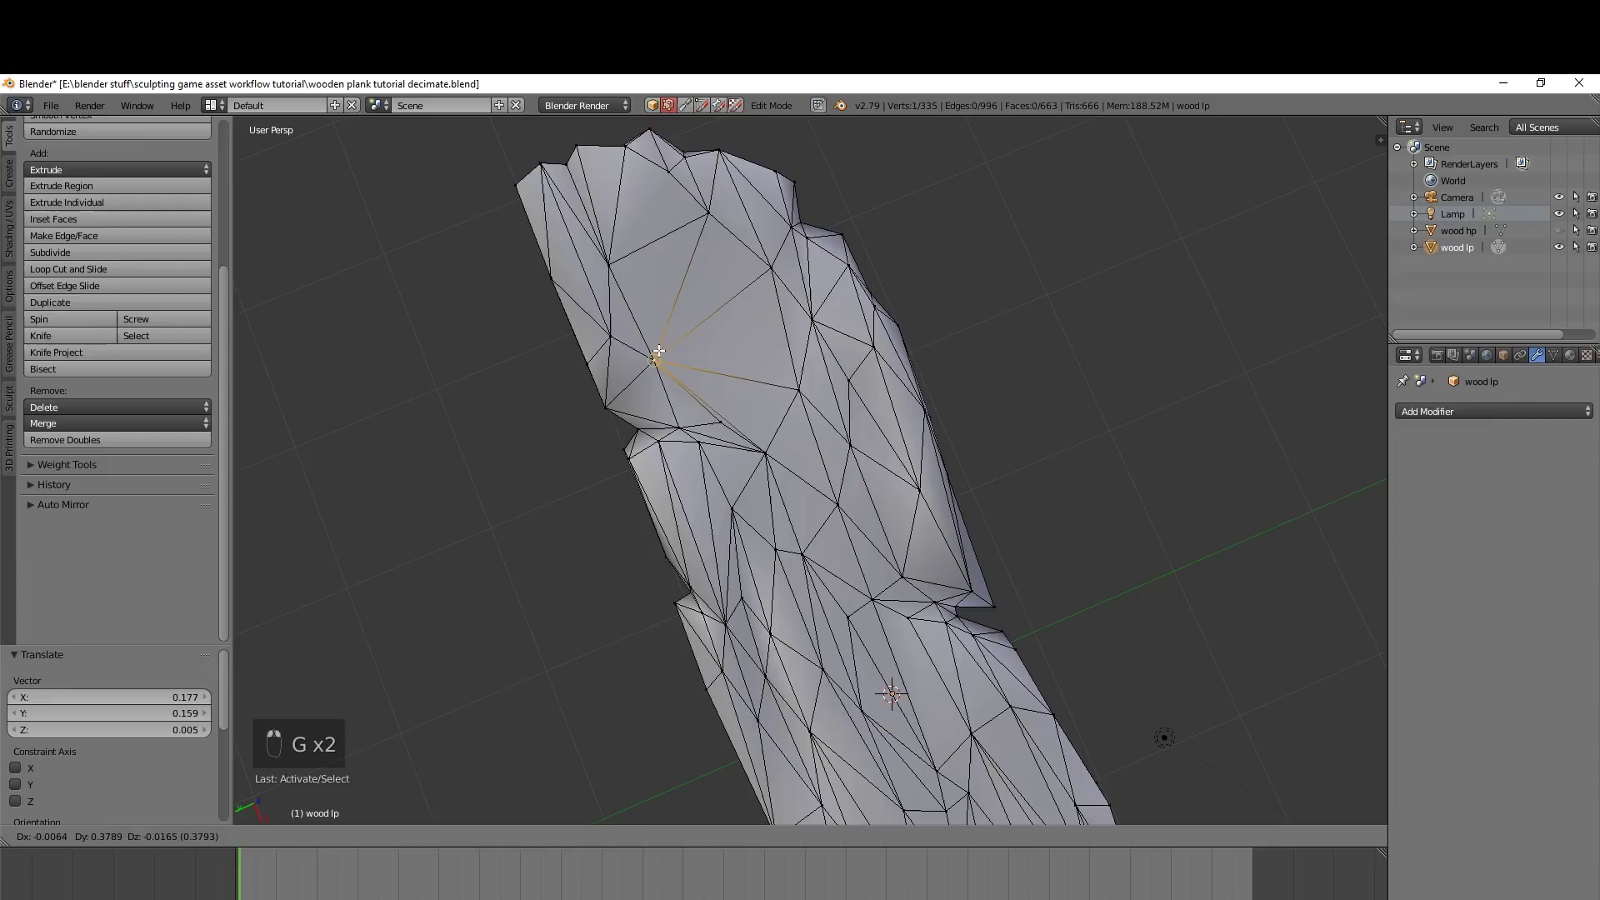
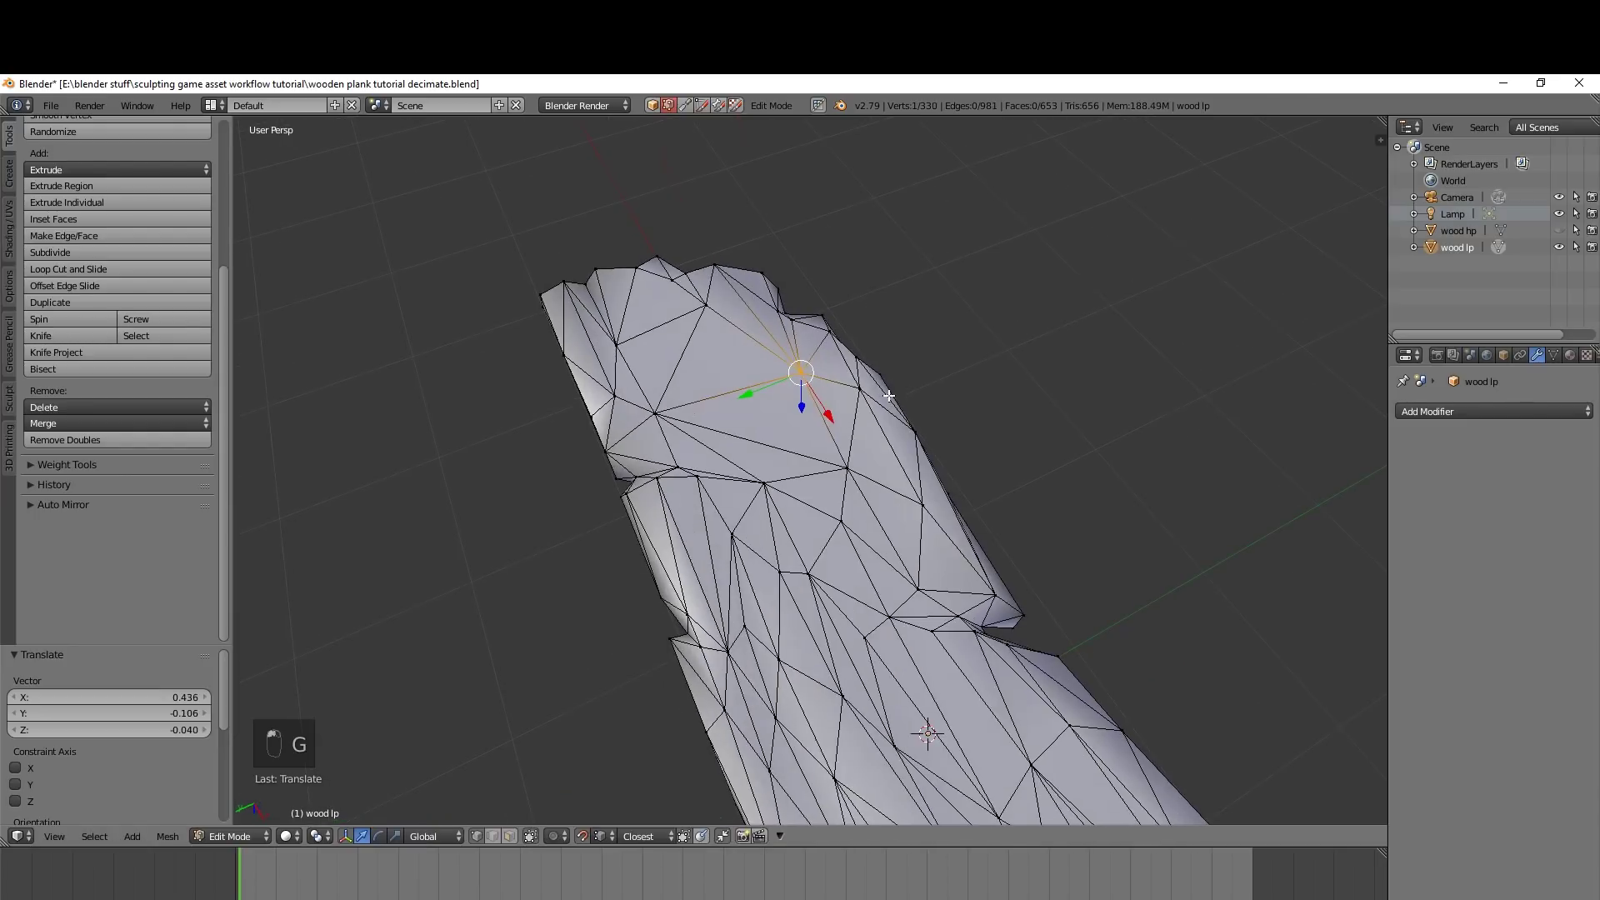
Compare the low-poly plank's silhouette in object mode, then return to editing its vertices
{"action": "key", "text": "Tab"}
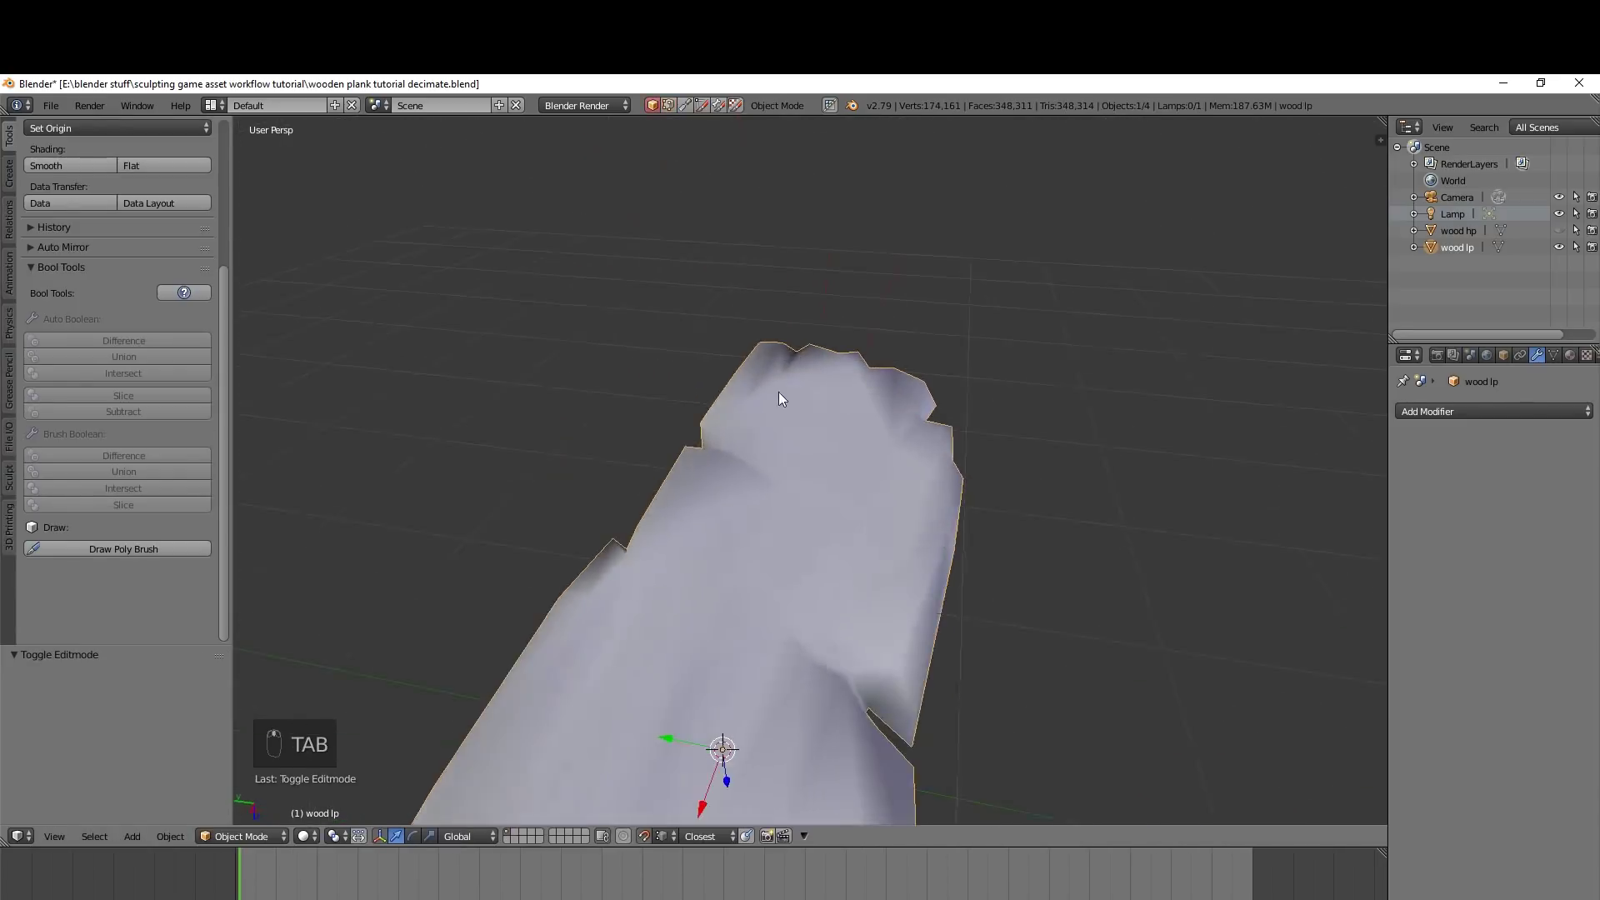
{"action": "key", "text": "Tab"}
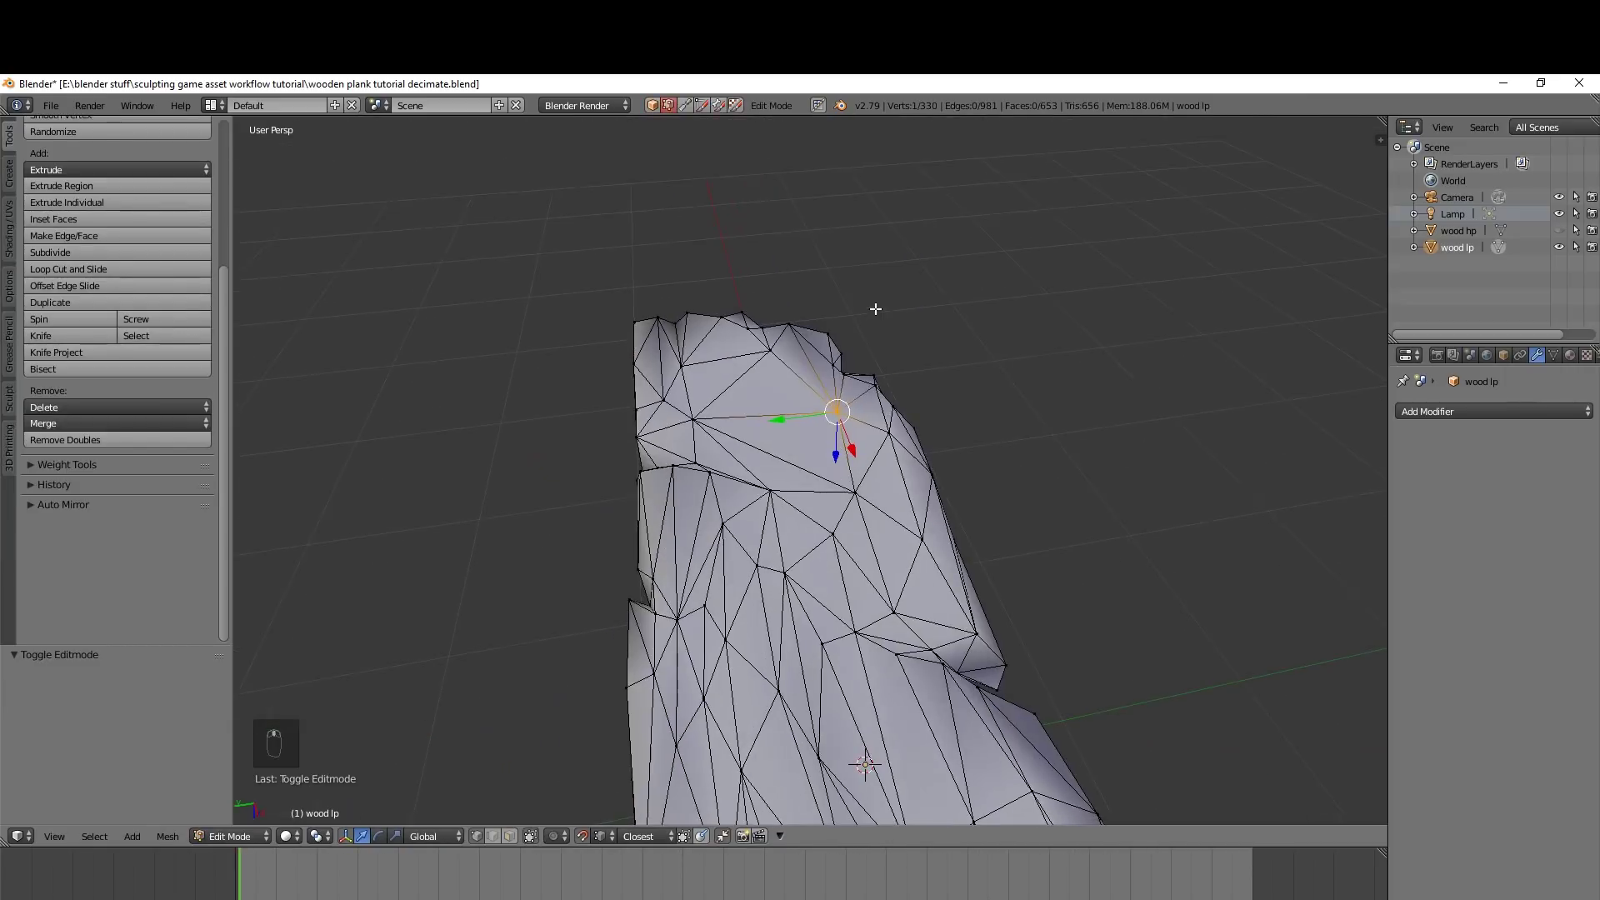
{"action": "key", "text": "Tab"}
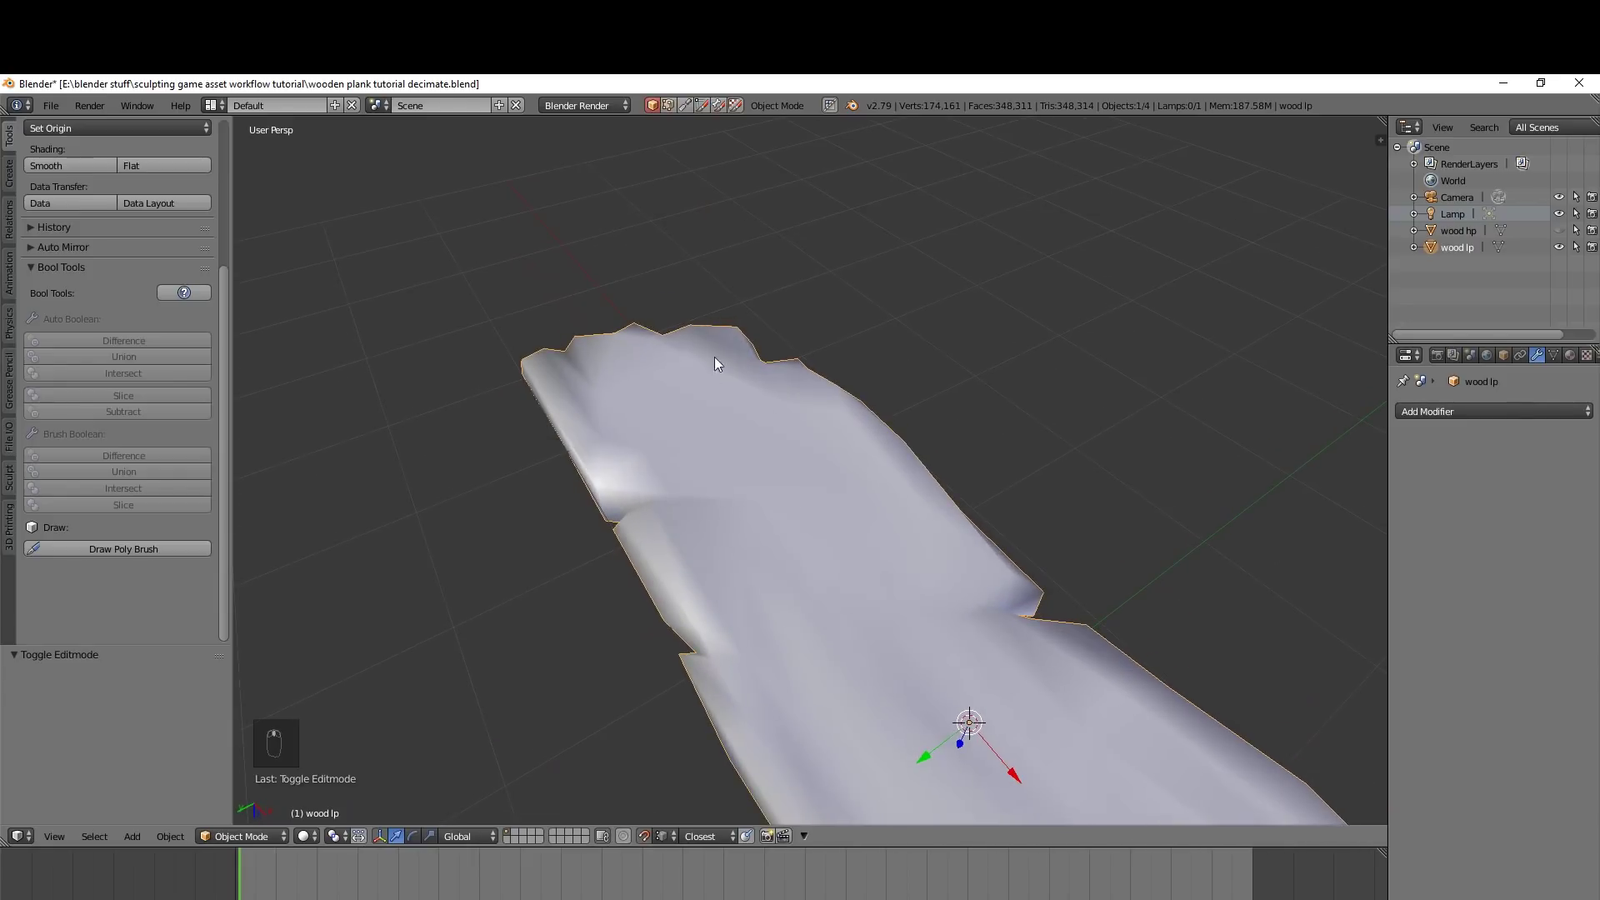
{"action": "key", "text": "Tab"}
Cut one extra vertex into the plank's top face and recheck the shape in object mode
{"action": "key", "text": "ctrl+z"}
{"action": "key", "text": "ctrl+z"}
{"action": "left_click", "coordinate": [870, 366]}
{"action": "key", "text": "ctrl+z"}
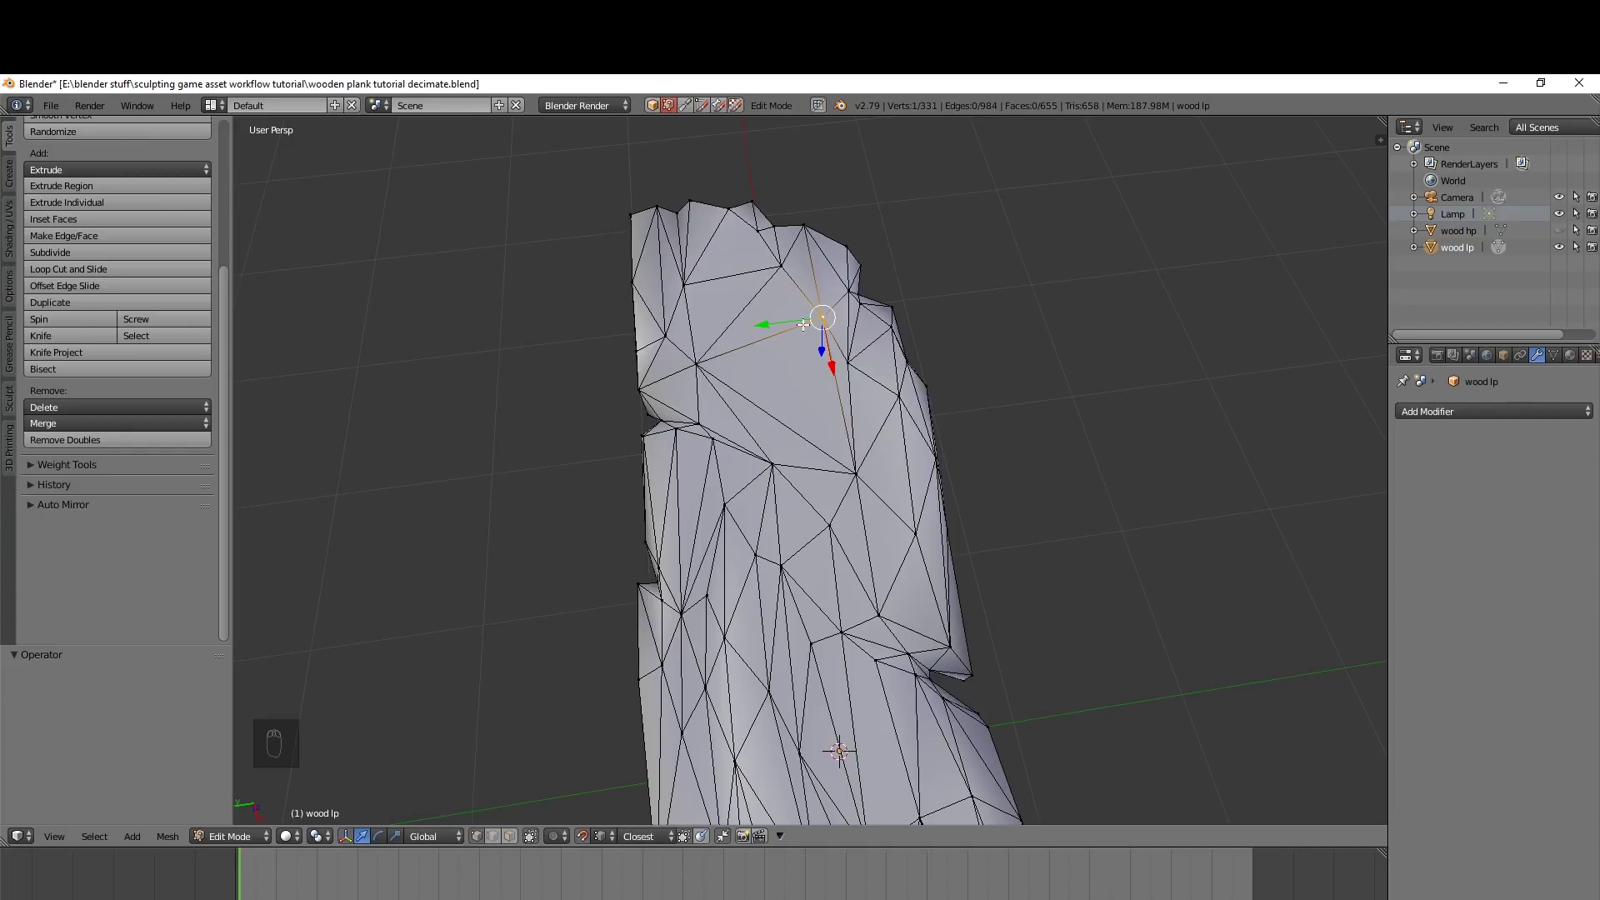
{"action": "left_click_drag", "start_coordinate": [226, 292], "coordinate": [843, 406]}
{"action": "key", "text": "Tab"}
{"action": "left_click_drag", "start_coordinate": [843, 406], "coordinate": [873, 397]}
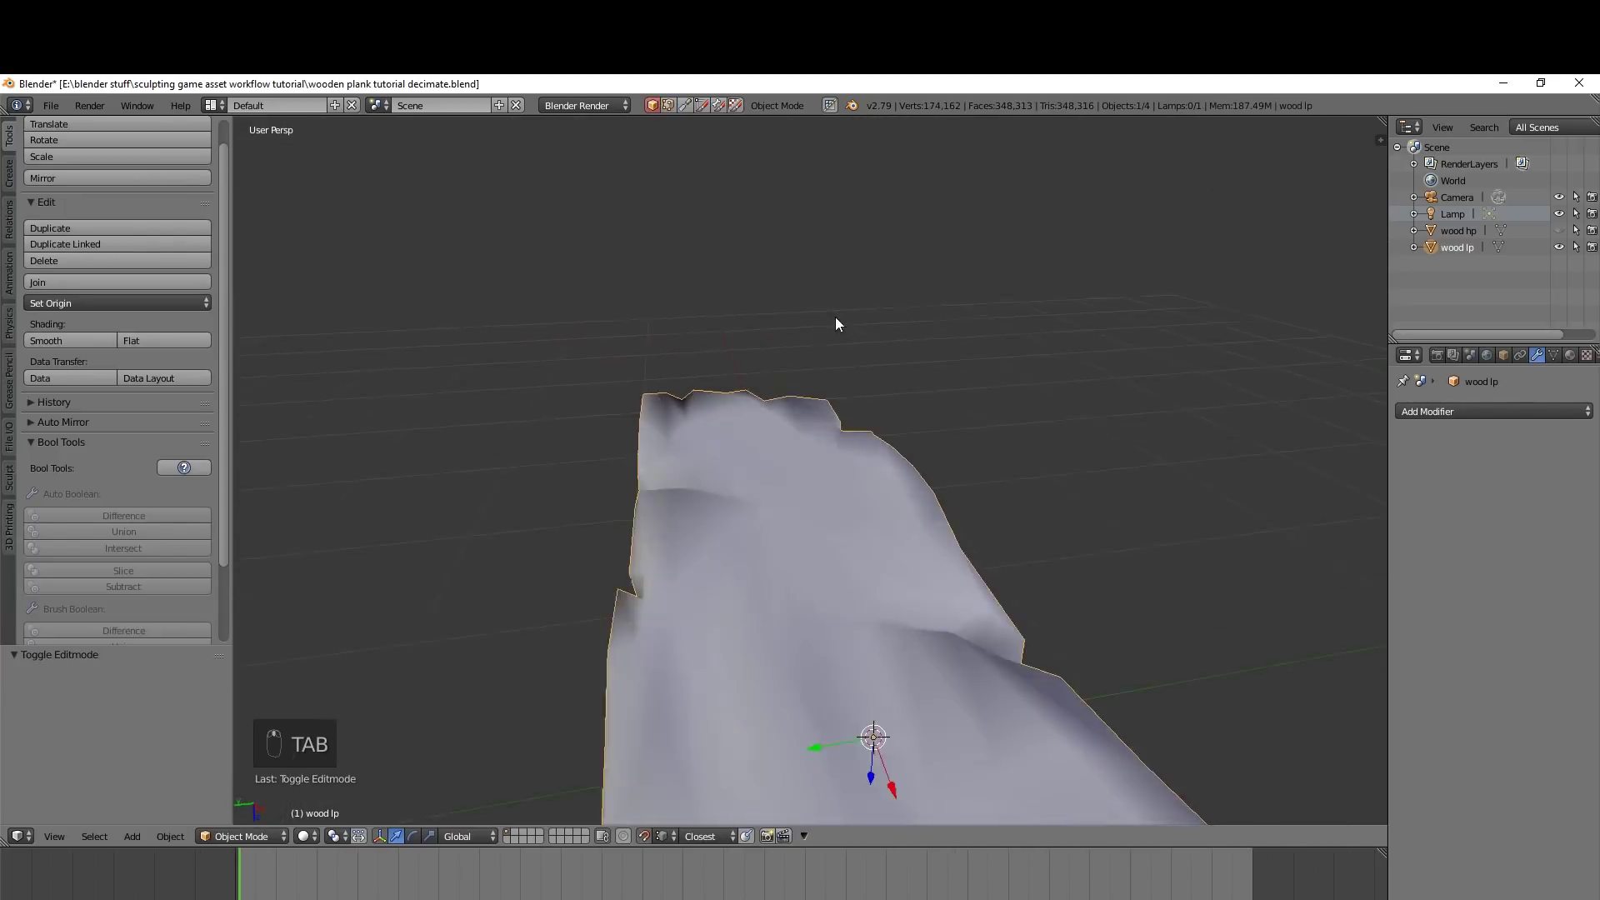
{"action": "key", "text": "Tab"}
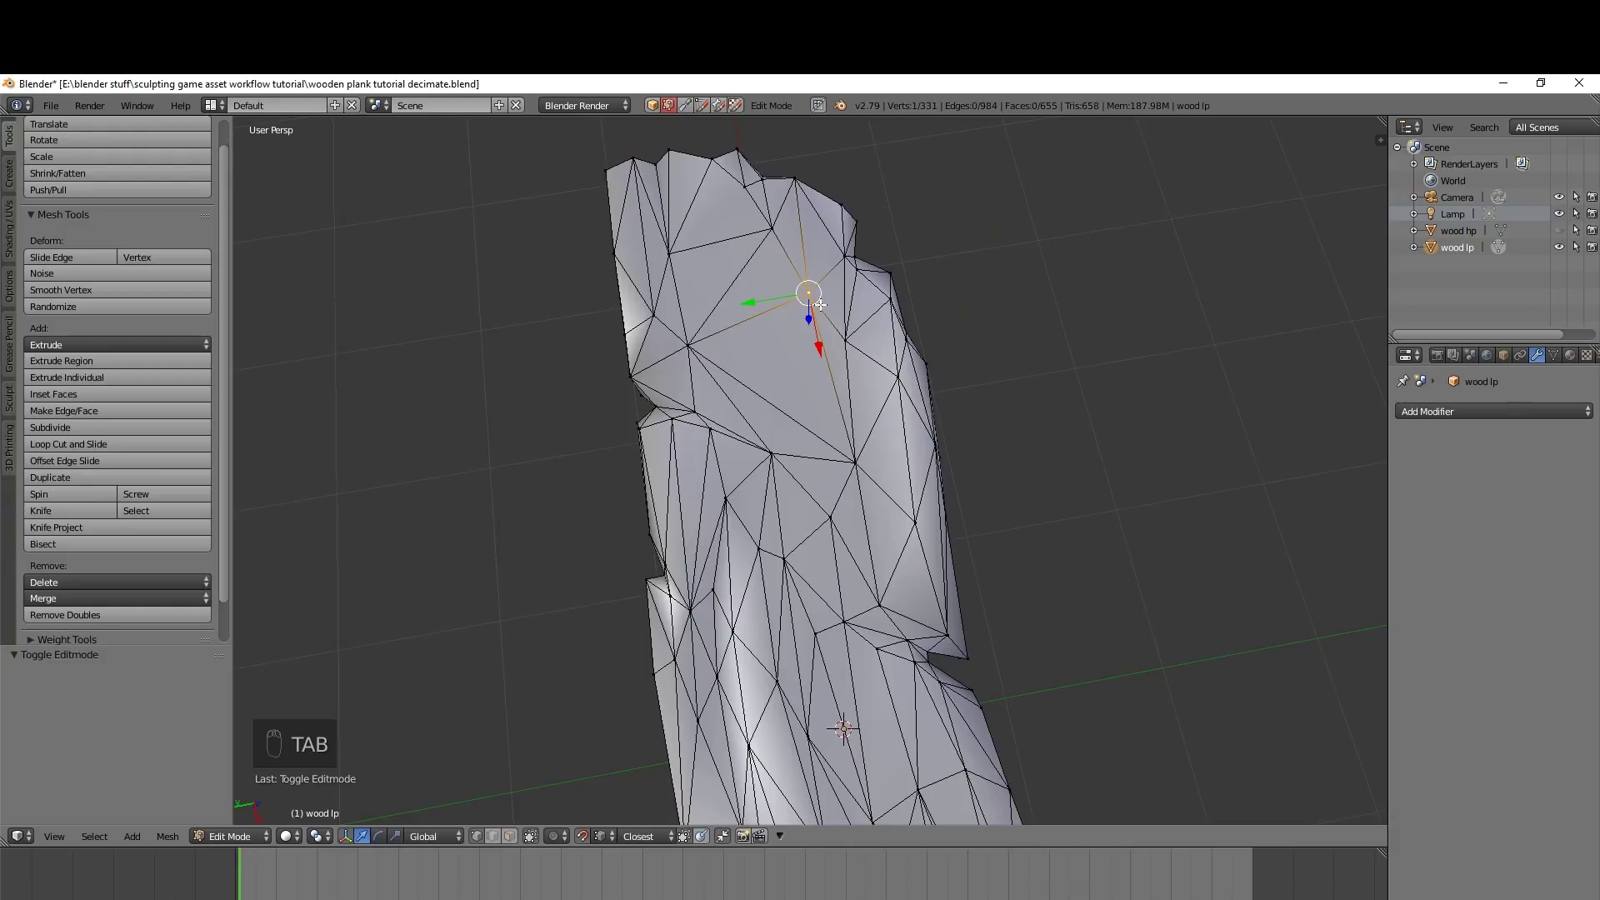
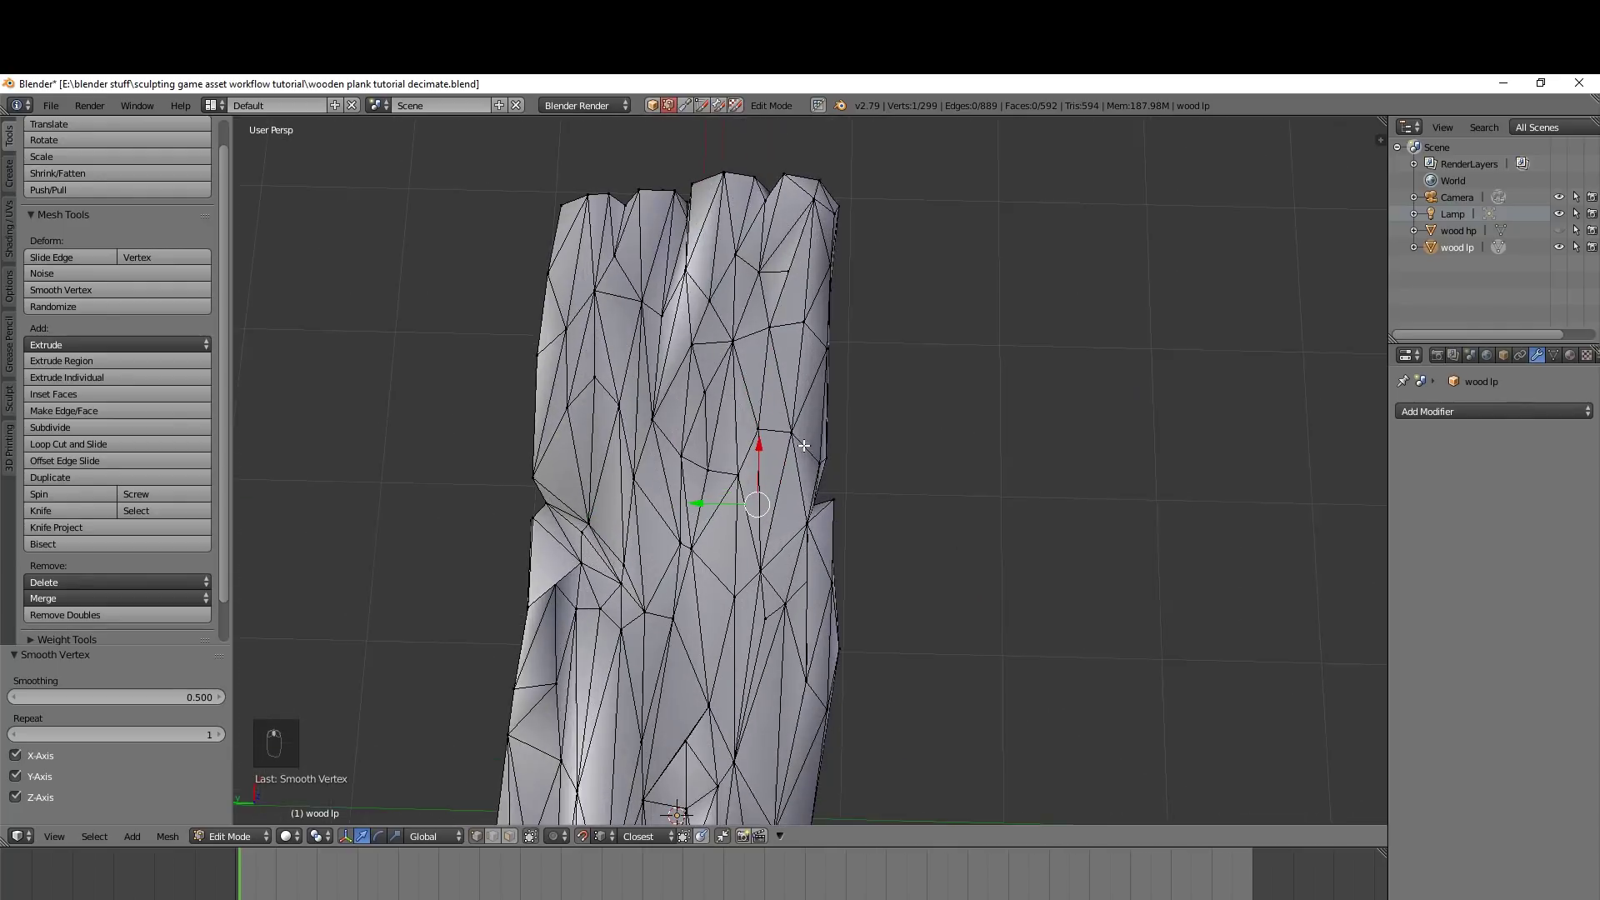
Select a vertex at the upper-edge notch and slide it along the plank's edge after a silhouette check
{"action": "right_click", "coordinate": [778, 470]}
{"action": "left_click_drag", "start_coordinate": [778, 469], "coordinate": [792, 502]}
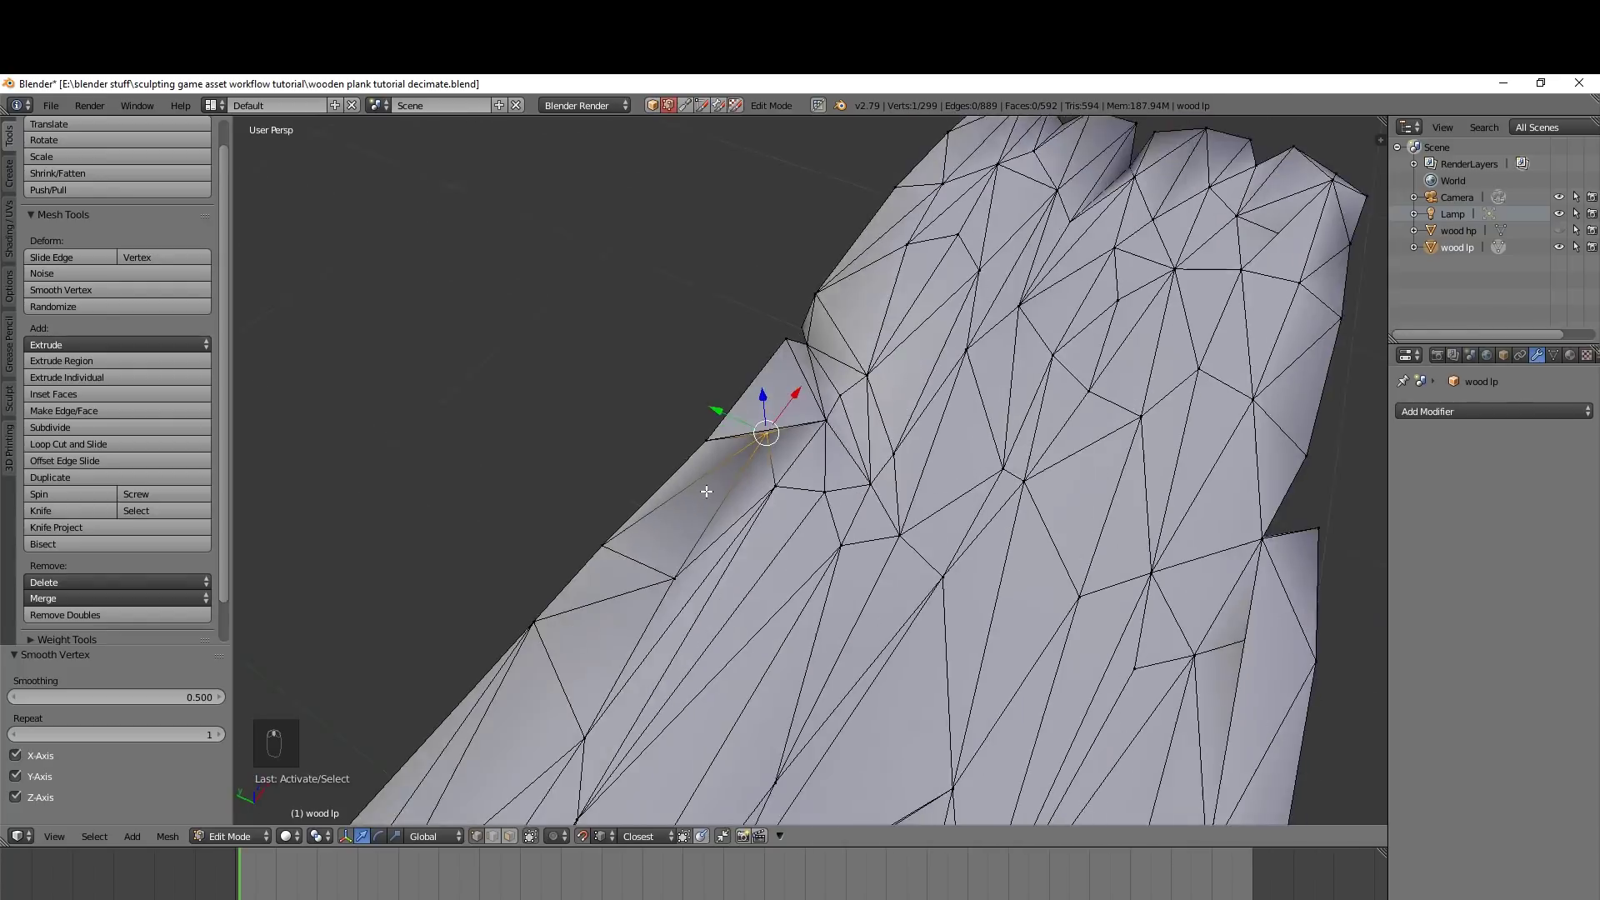
{"action": "left_click_drag", "start_coordinate": [806, 439], "coordinate": [740, 416]}
{"action": "left_click_drag", "start_coordinate": [739, 416], "coordinate": [749, 405]}
{"action": "key", "text": "Tab"}
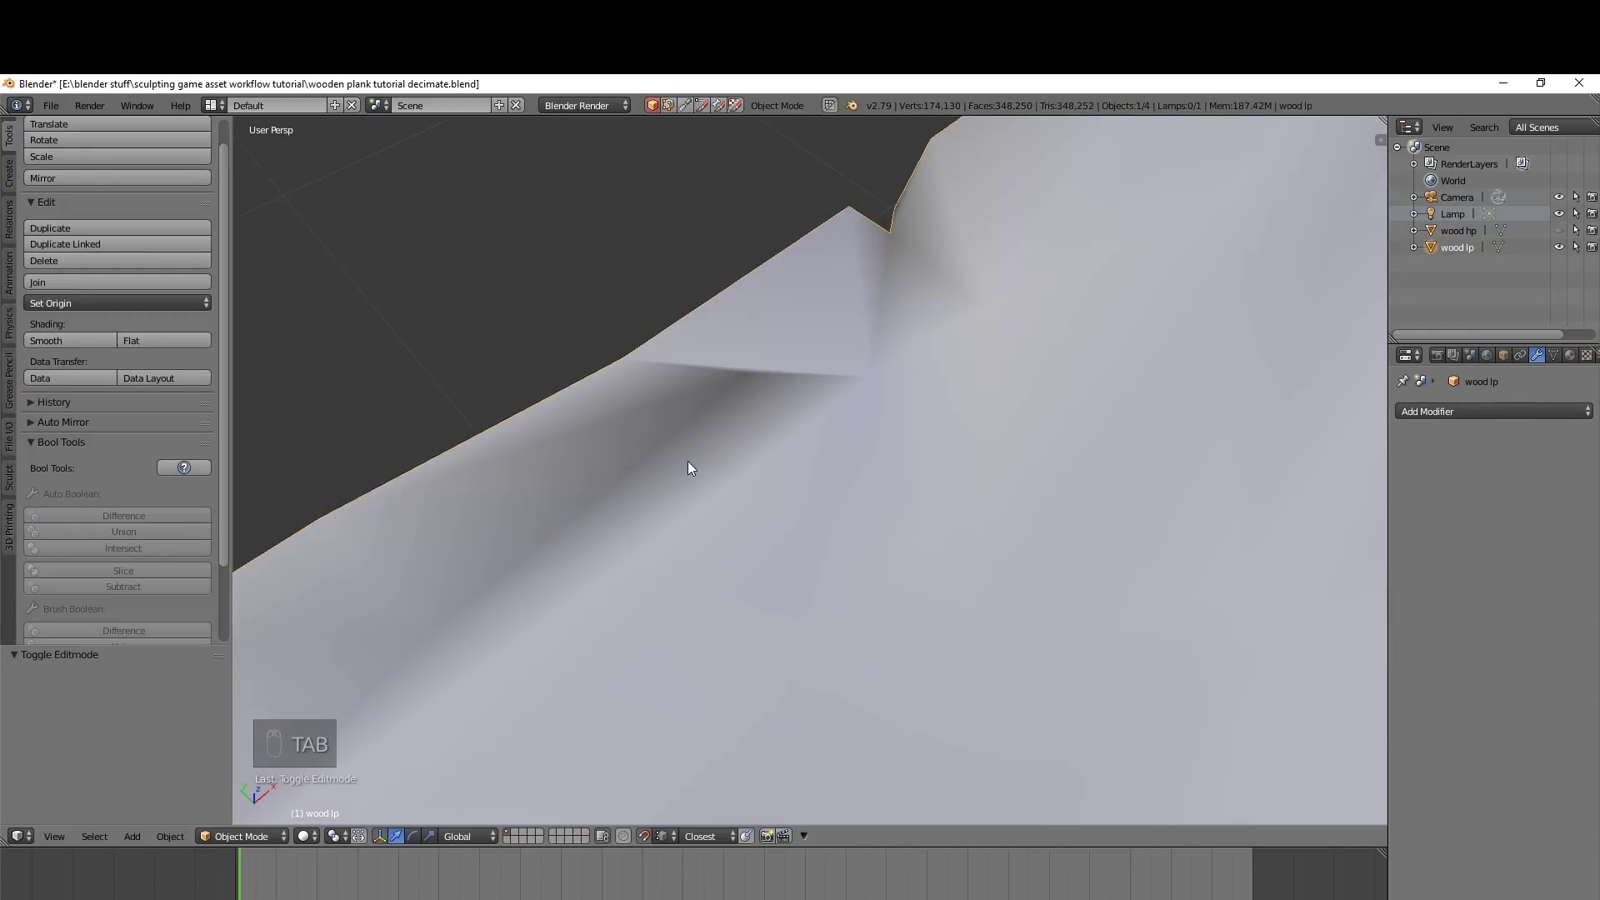
{"action": "key", "text": "Tab"}
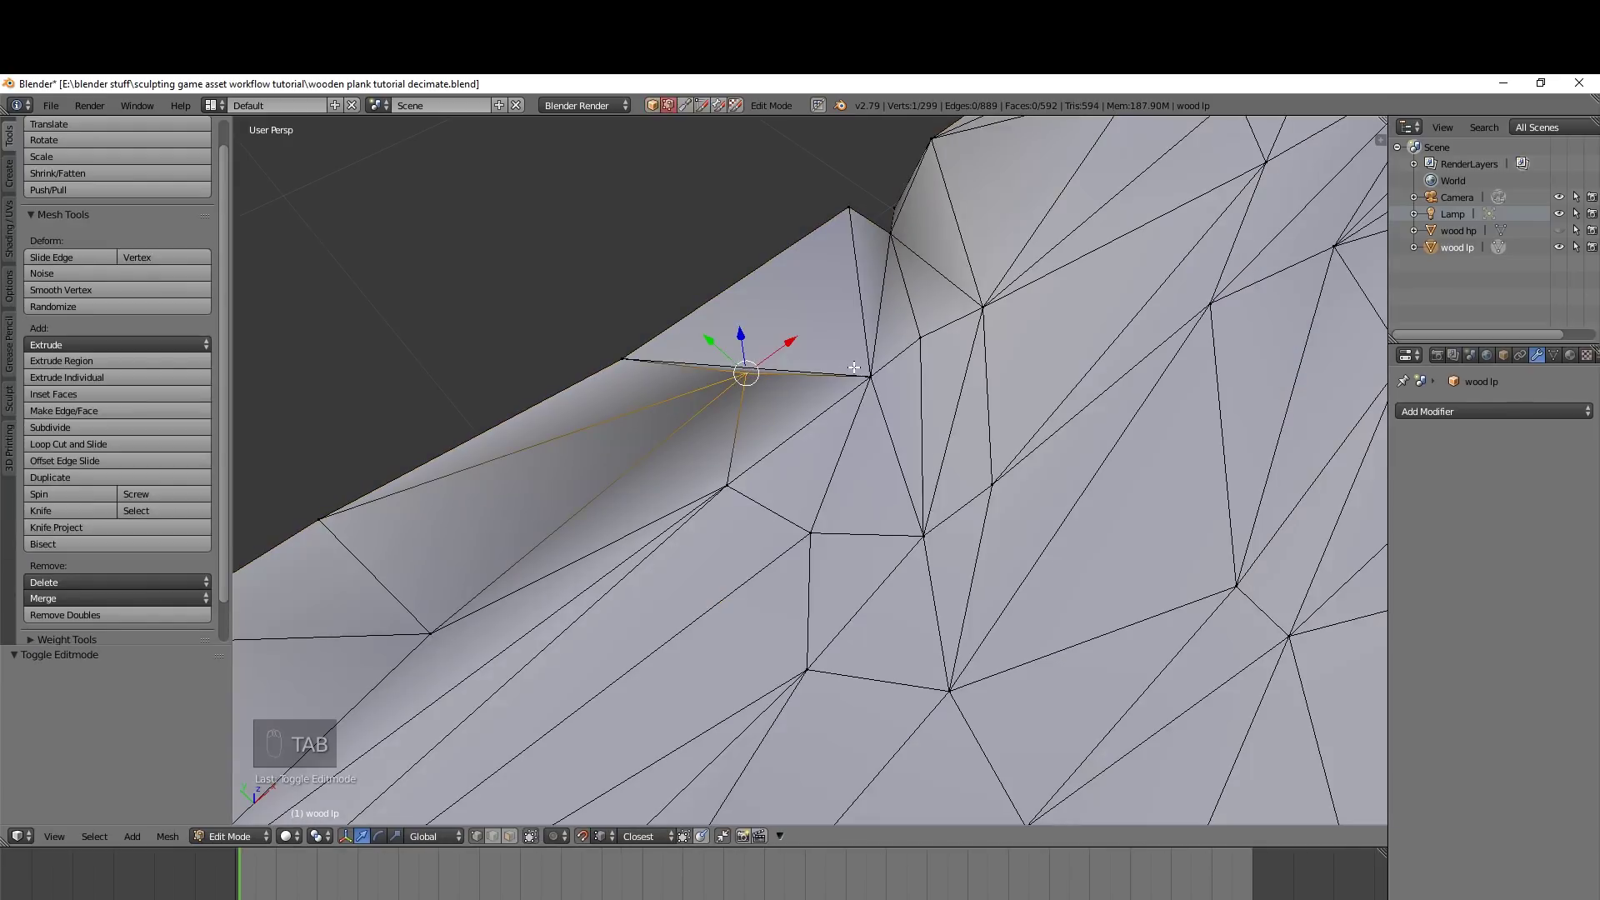
{"action": "left_click_drag", "start_coordinate": [769, 421], "coordinate": [762, 395]}
{"action": "key", "text": "g"}
{"action": "left_click_drag", "start_coordinate": [682, 416], "coordinate": [714, 459]}
{"action": "middle_click", "coordinate": [714, 459]}
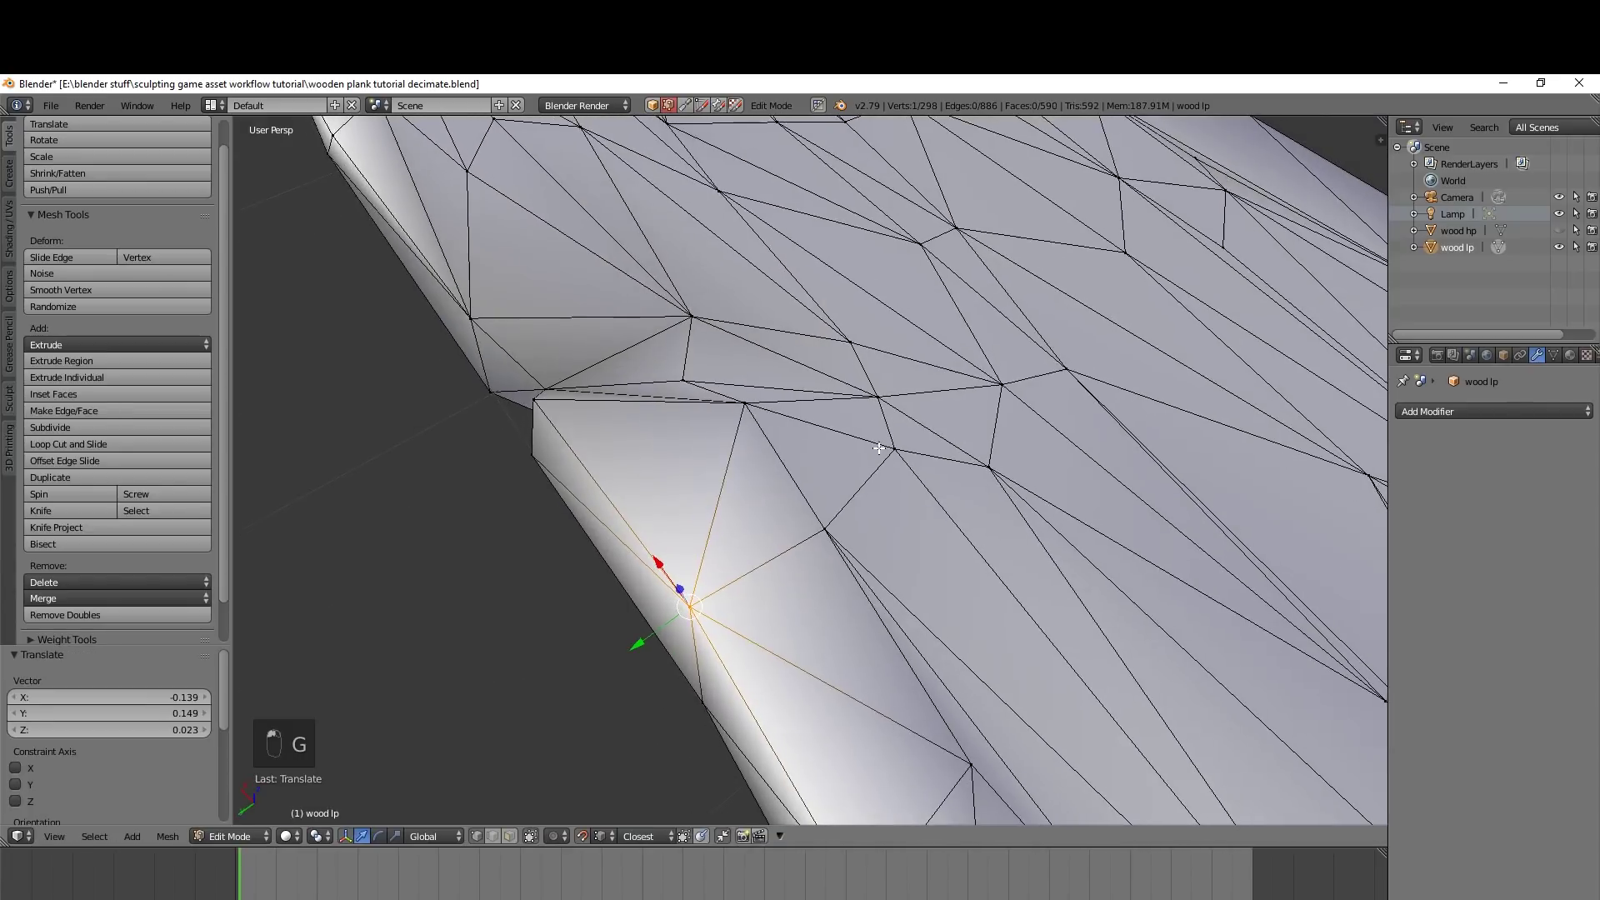
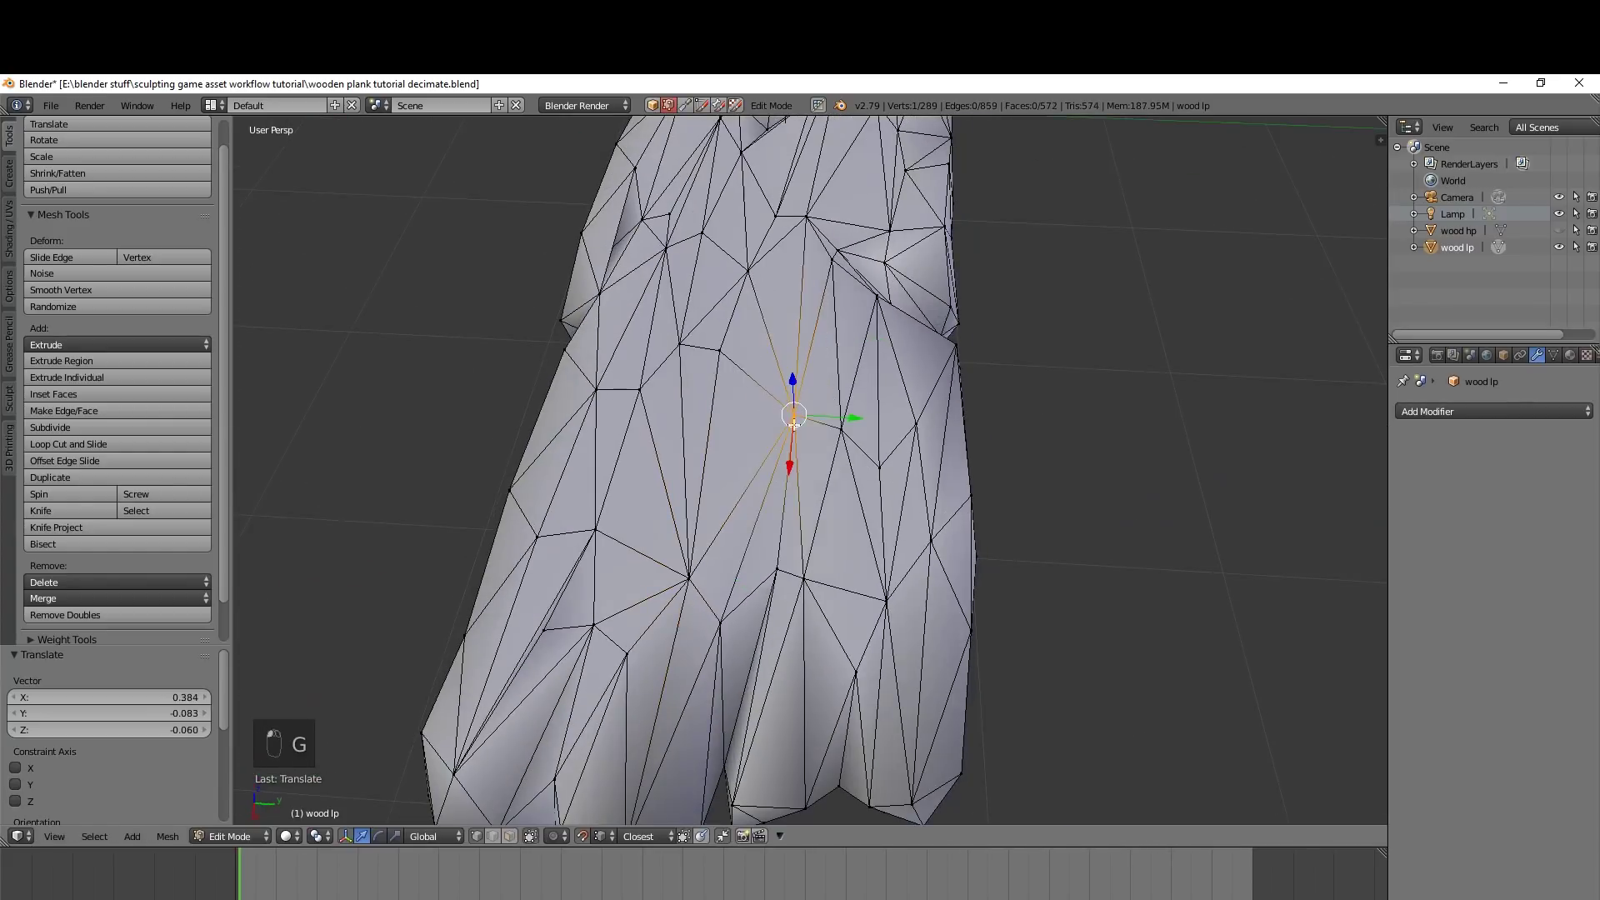
Reposition a few more stray vertices and dissolve a redundant one at the plank's bottom end
{"action": "key", "text": "g"}
{"action": "left_click", "coordinate": [142, 279]}
{"action": "key", "text": "g"}
{"action": "left_click", "coordinate": [601, 386]}
{"action": "key", "text": "g"}
{"action": "key", "text": "g"}
{"action": "left_click_drag", "start_coordinate": [901, 244], "coordinate": [846, 247]}
{"action": "left_click_drag", "start_coordinate": [901, 244], "coordinate": [881, 313]}
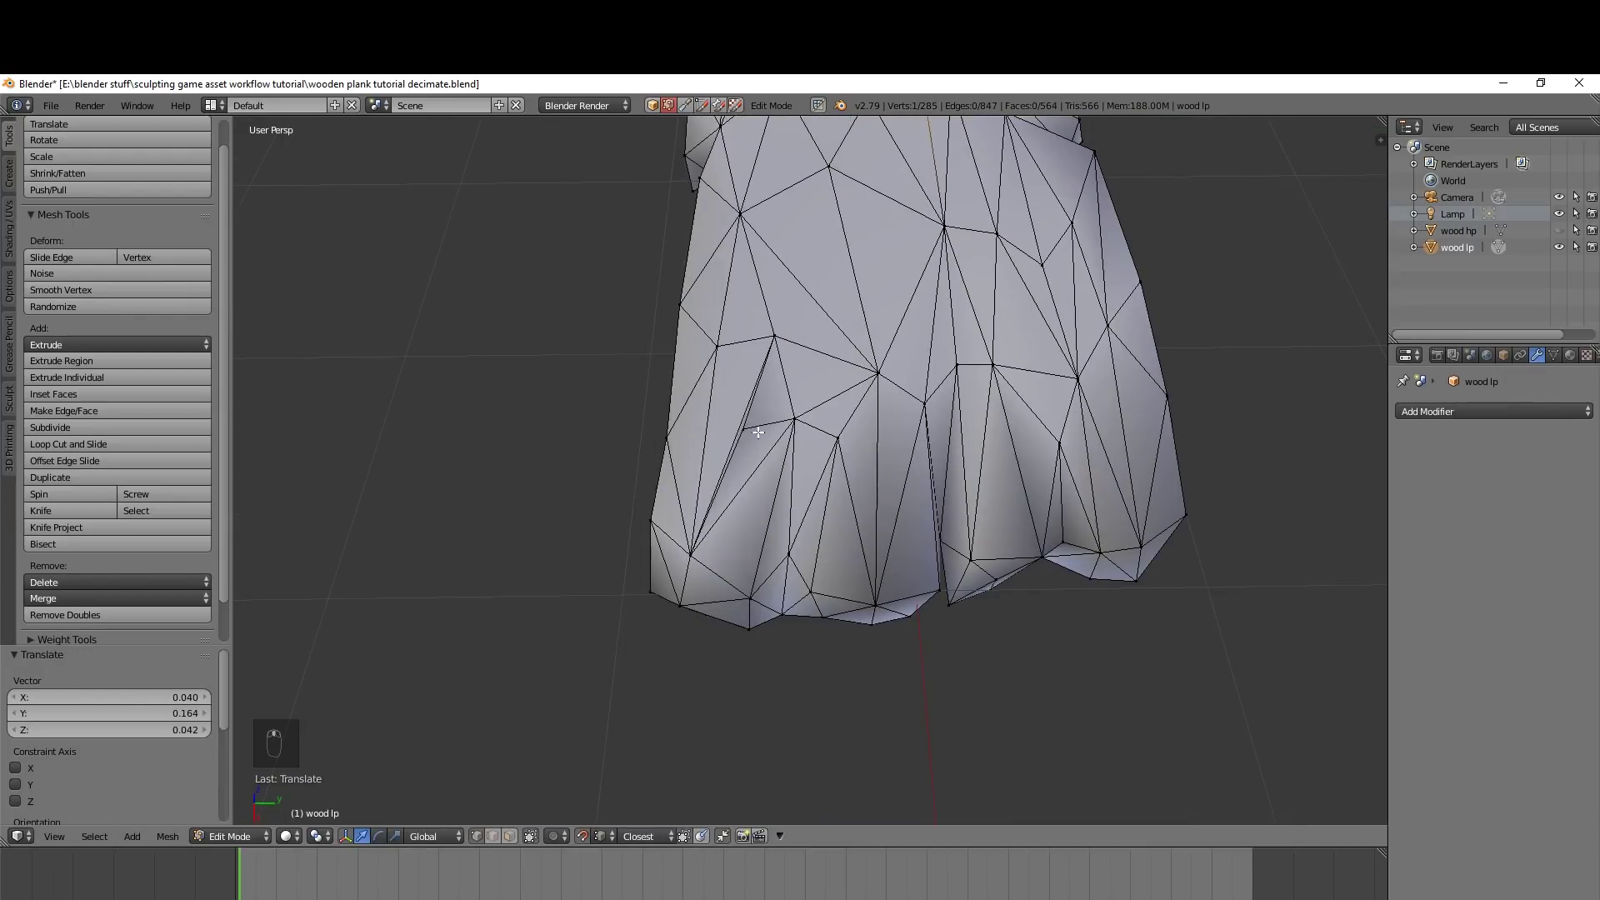
{"action": "key", "text": "Delete"}
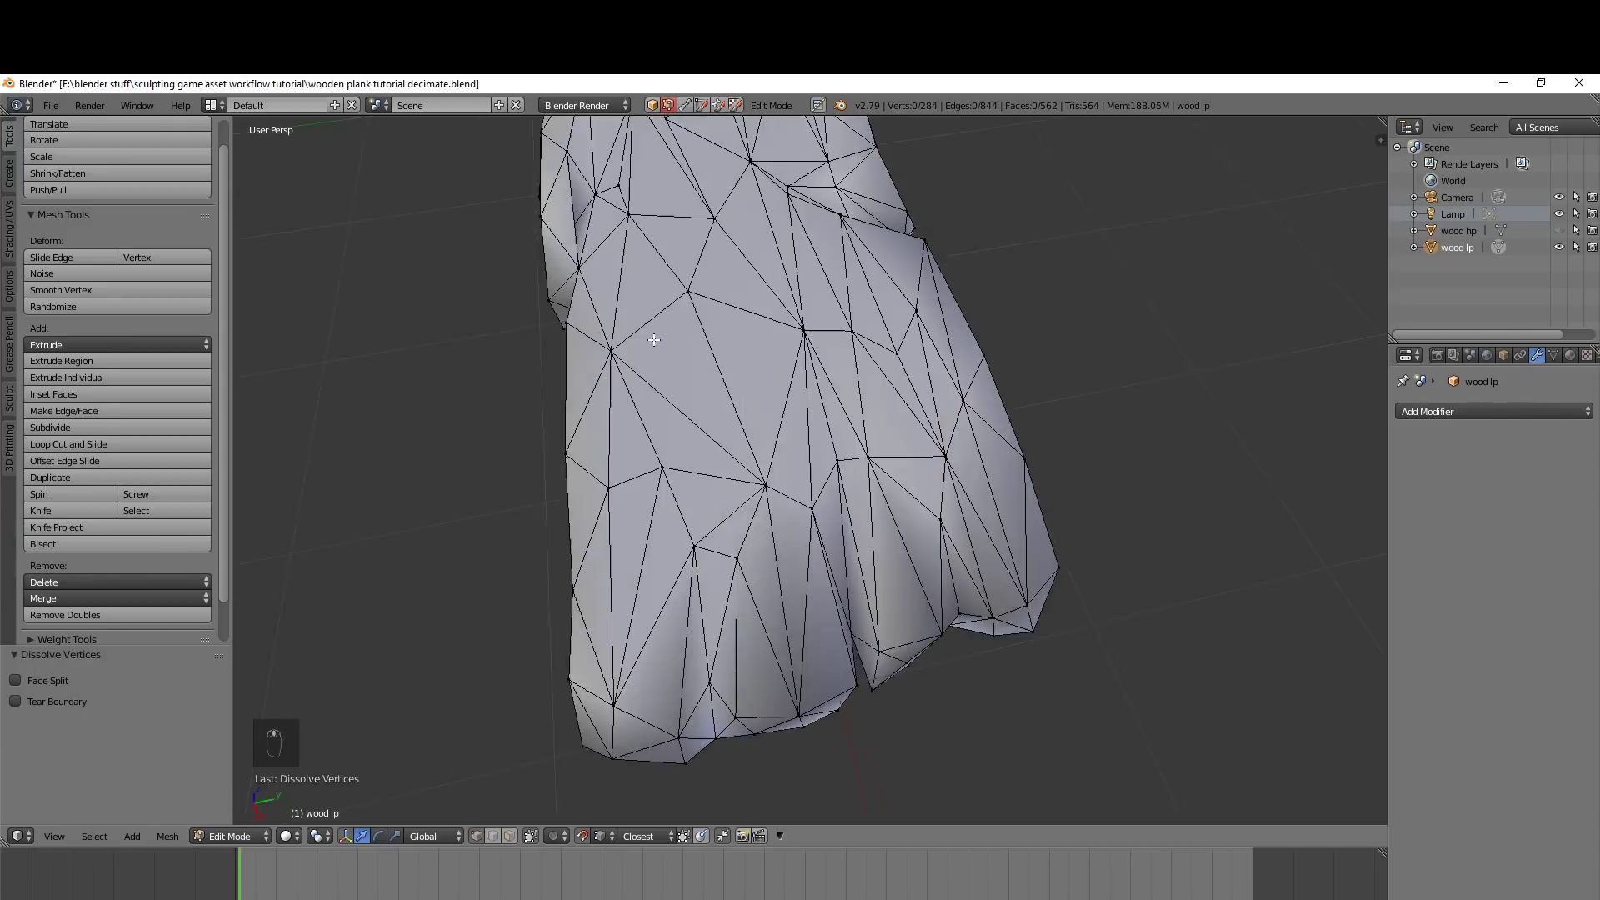
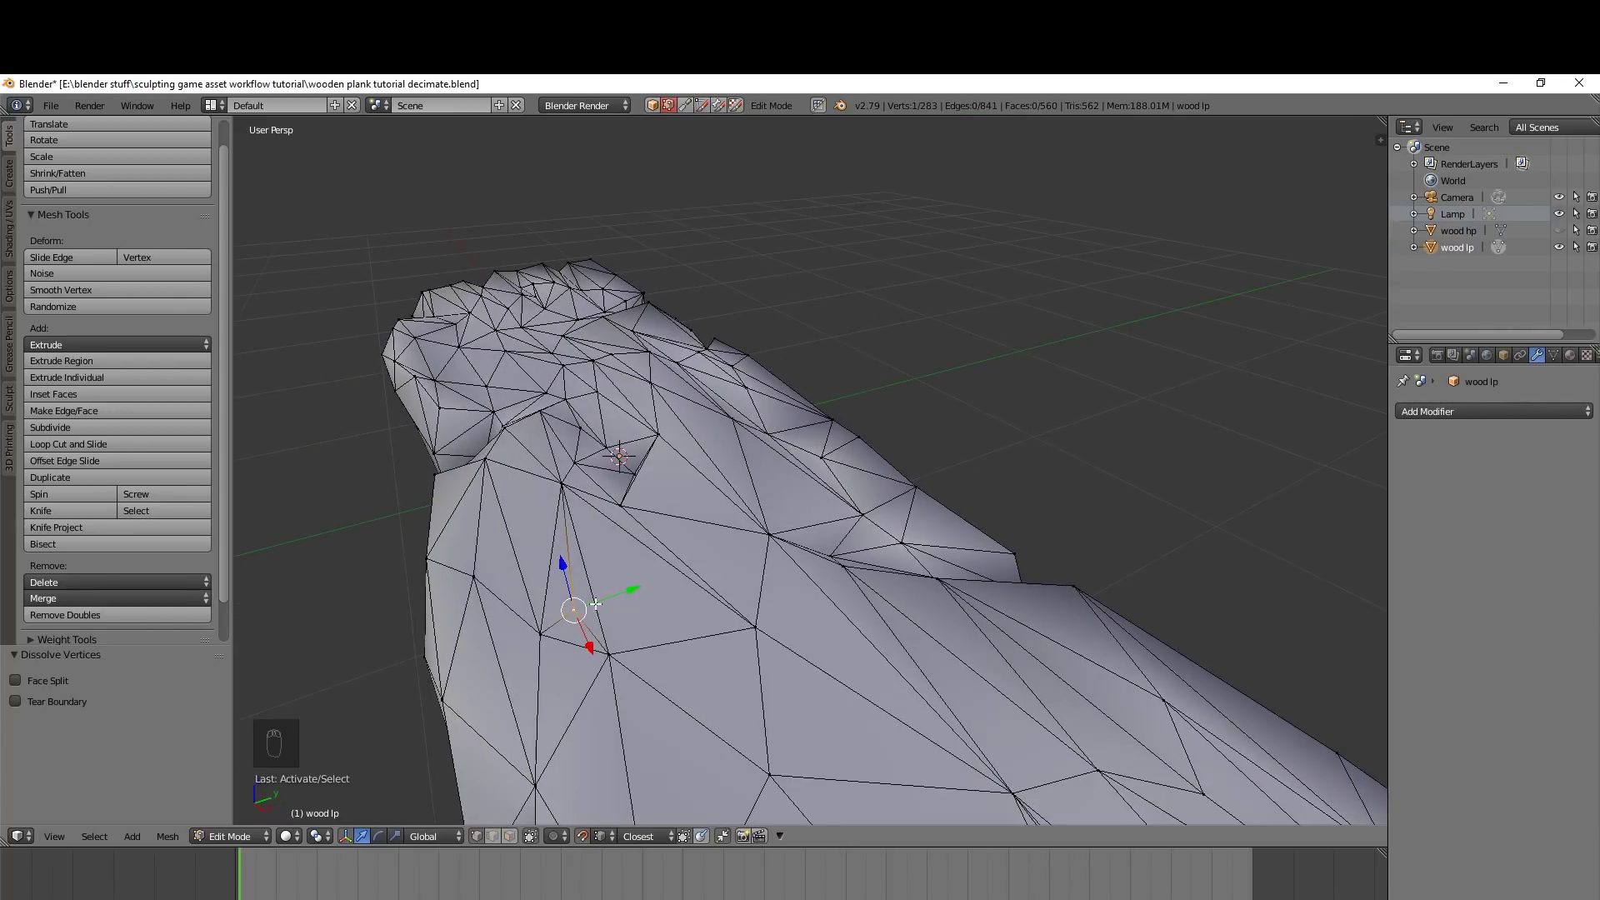
Frame the view on the selected part of the plank's middle section
{"action": "key", "text": "KP_Decimal"}
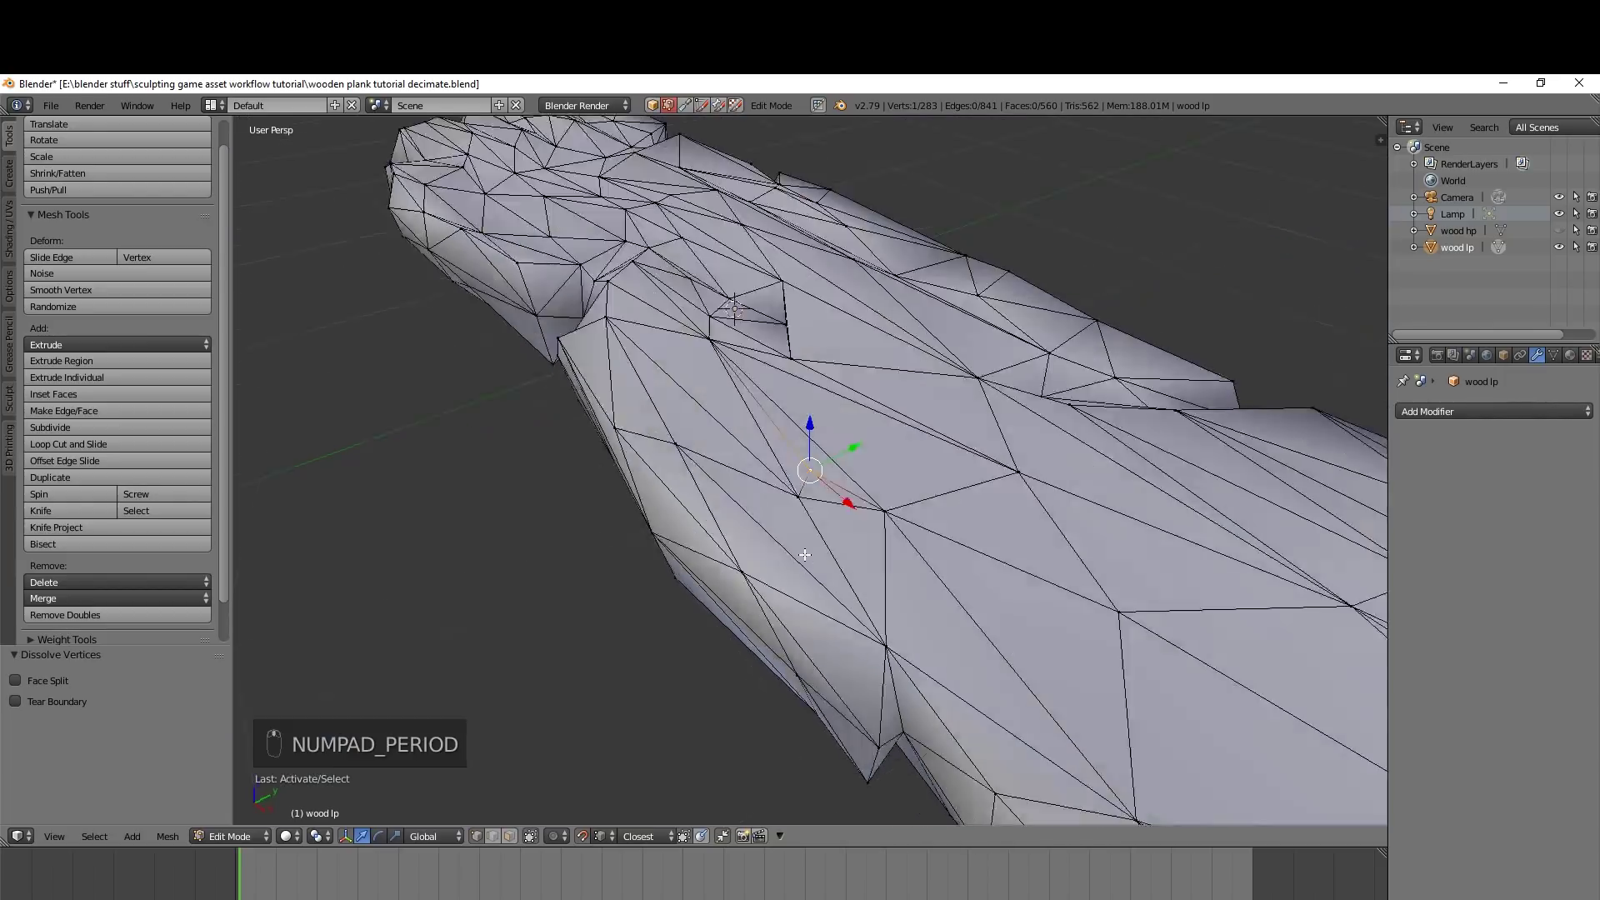
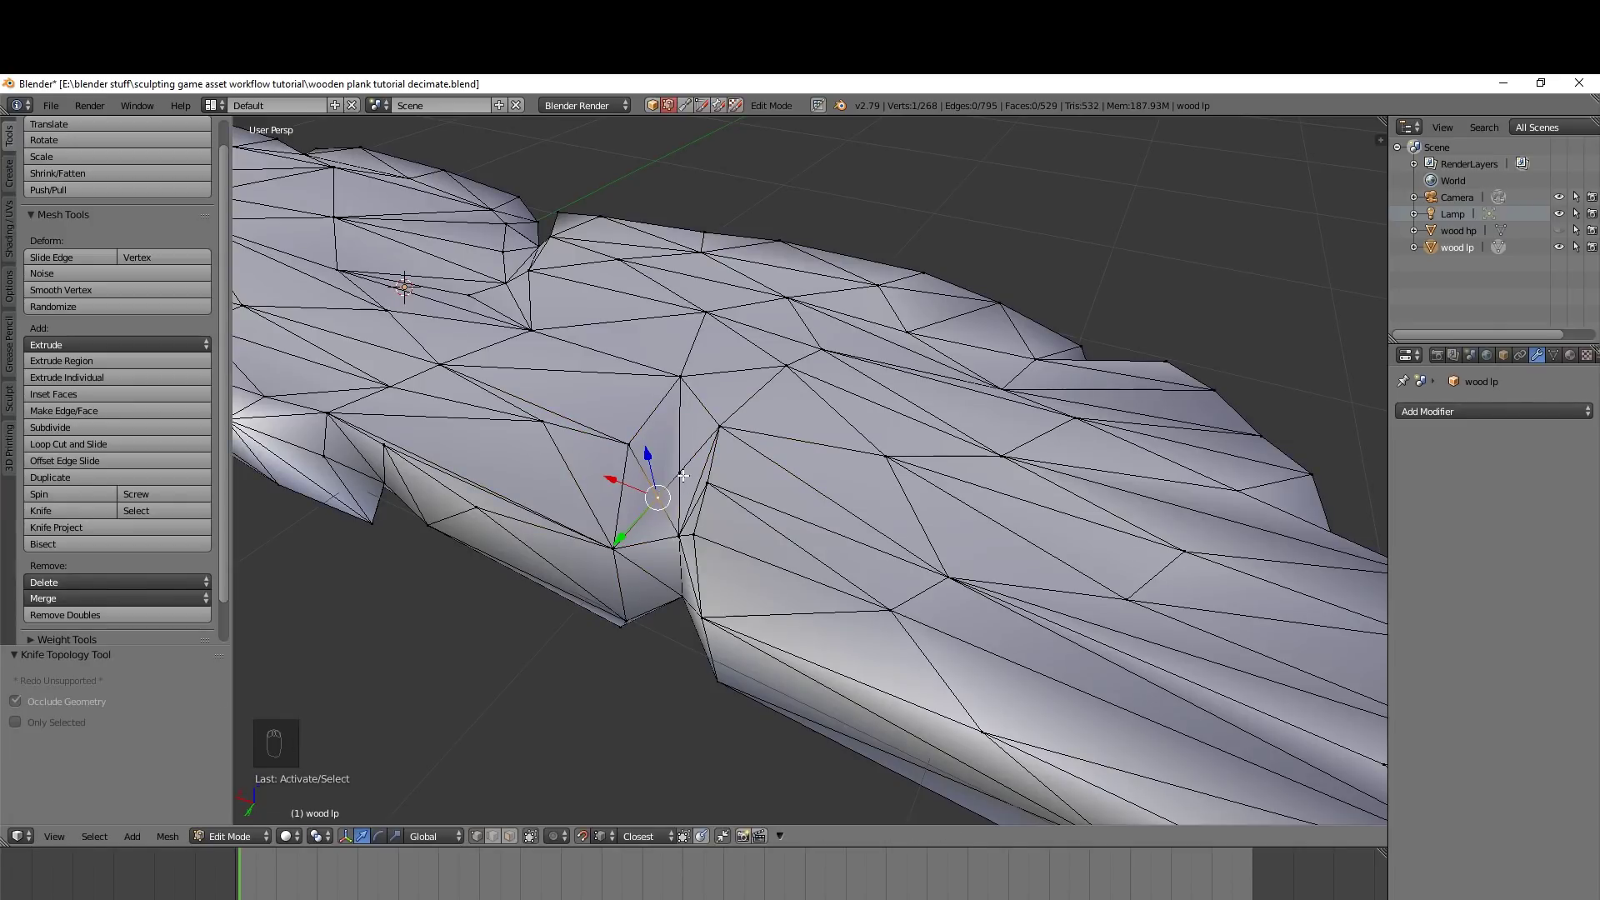
Raise the mid-plank notch vertex vertically to meet the sculpt's surface
{"action": "right_click", "coordinate": [684, 475]}
{"action": "key", "text": "g"}
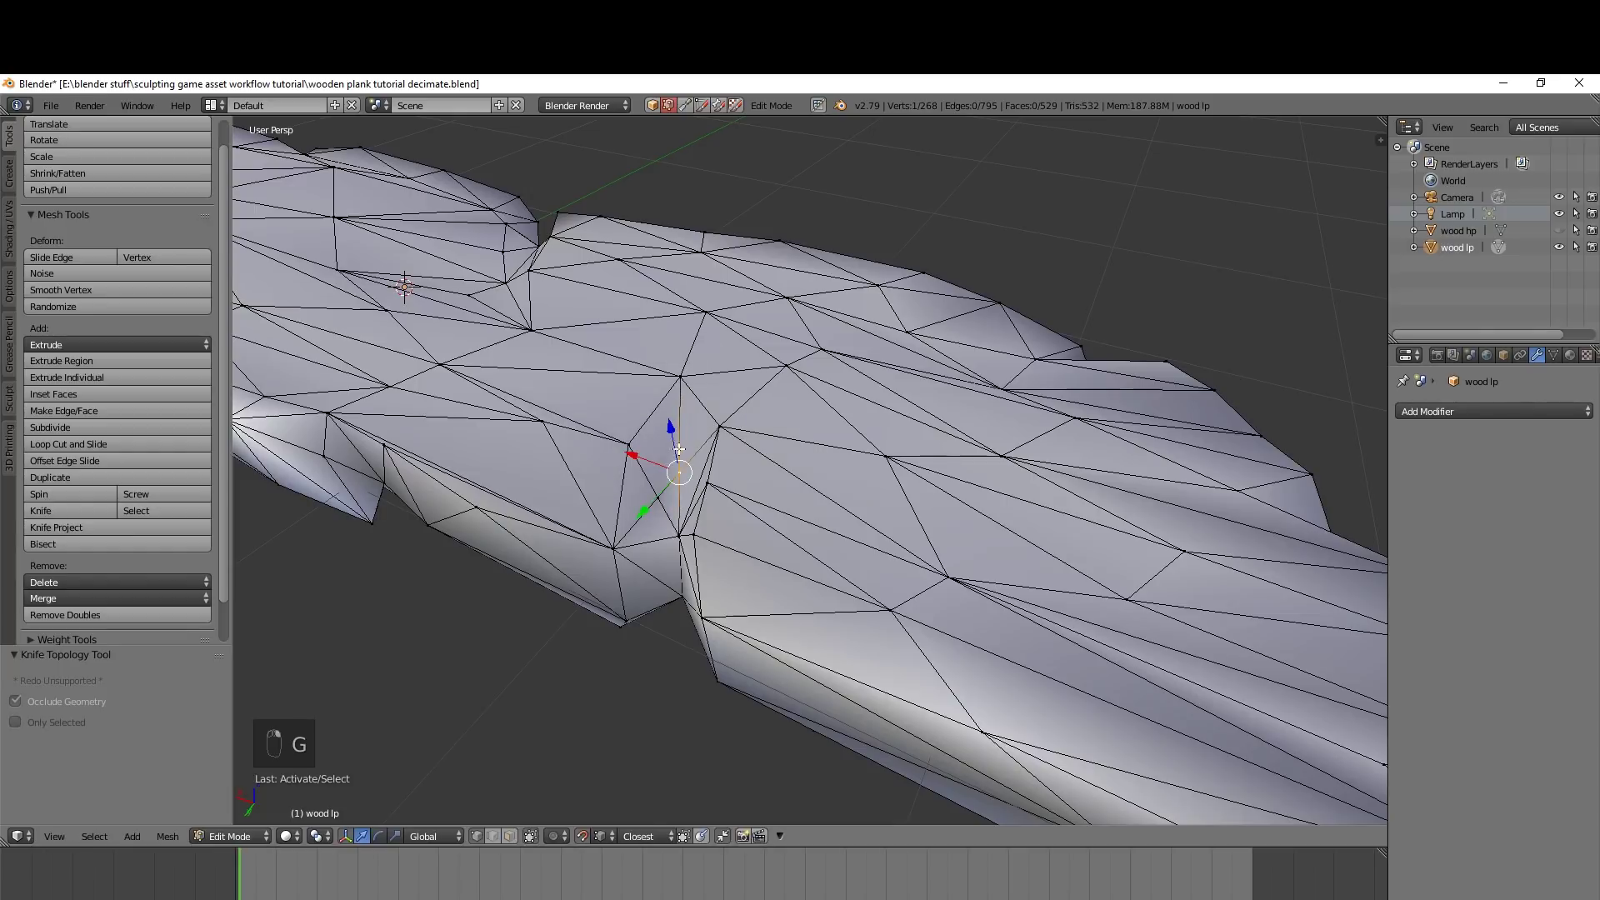
{"action": "key", "text": "shift+Tab"}
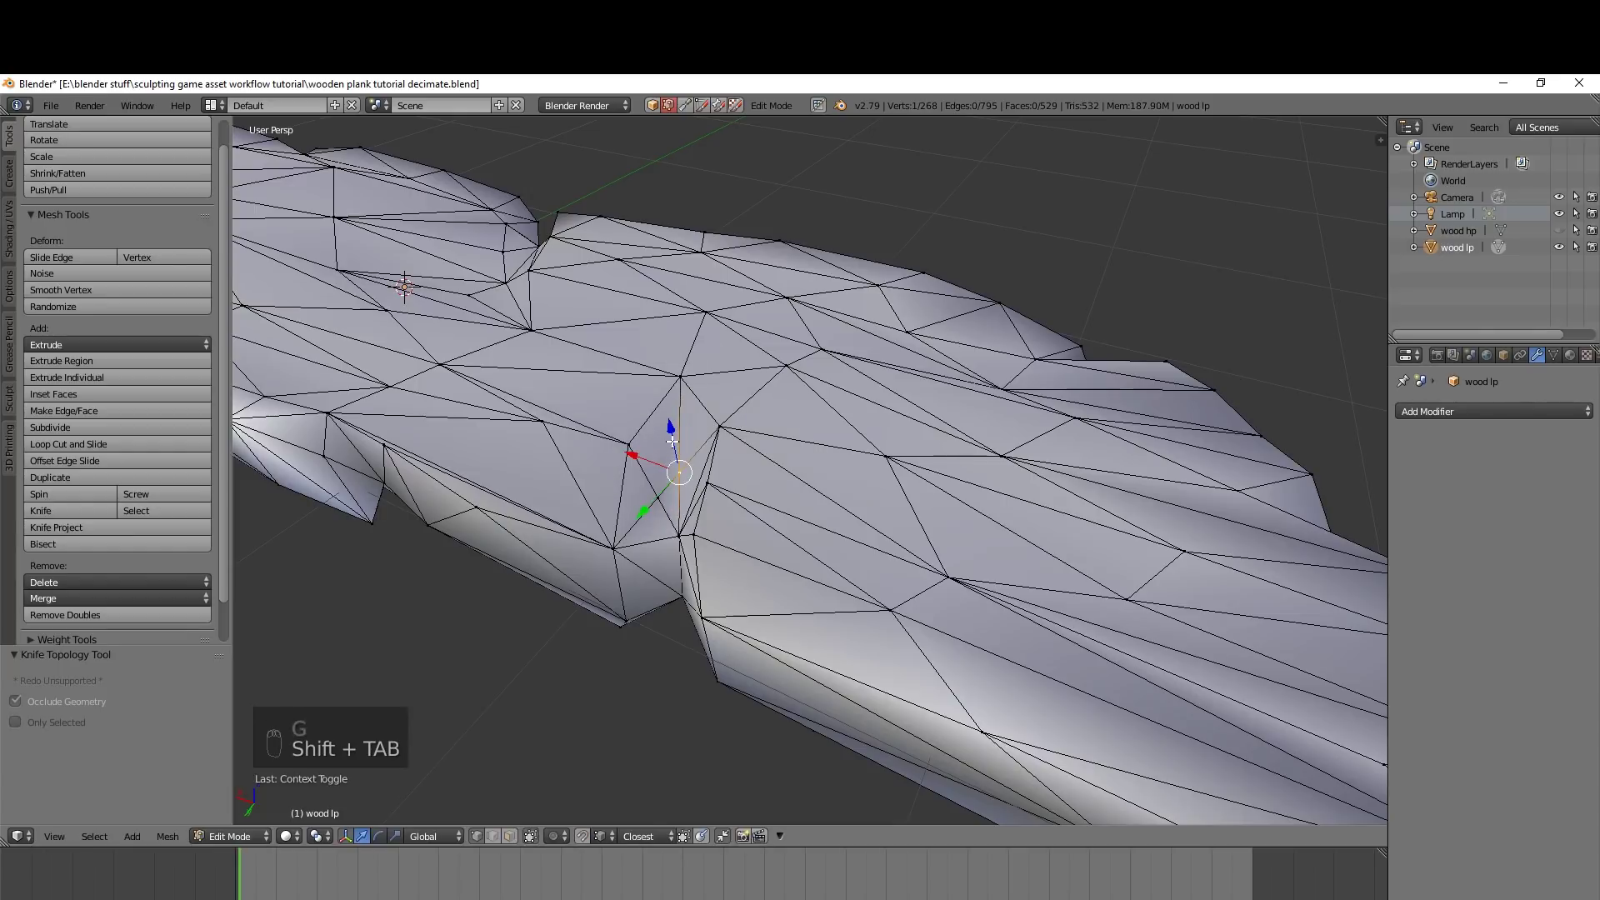
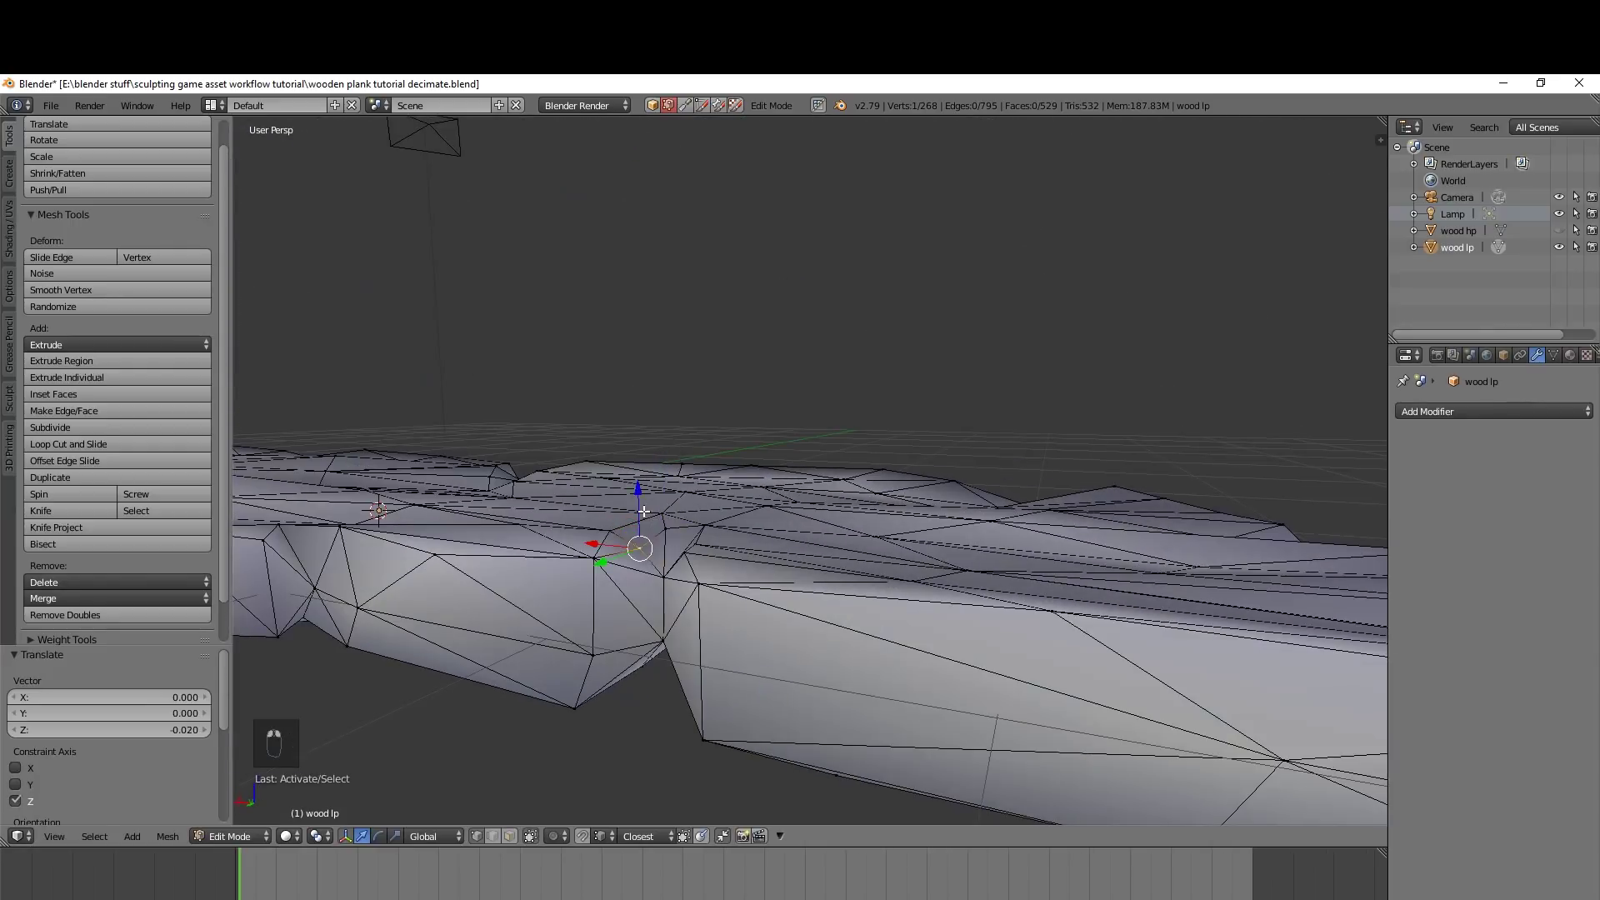
{"action": "middle_click", "coordinate": [660, 520]}
{"action": "left_click_drag", "start_coordinate": [710, 561], "coordinate": [1563, 232]}
{"action": "left_click", "coordinate": [1563, 232]}
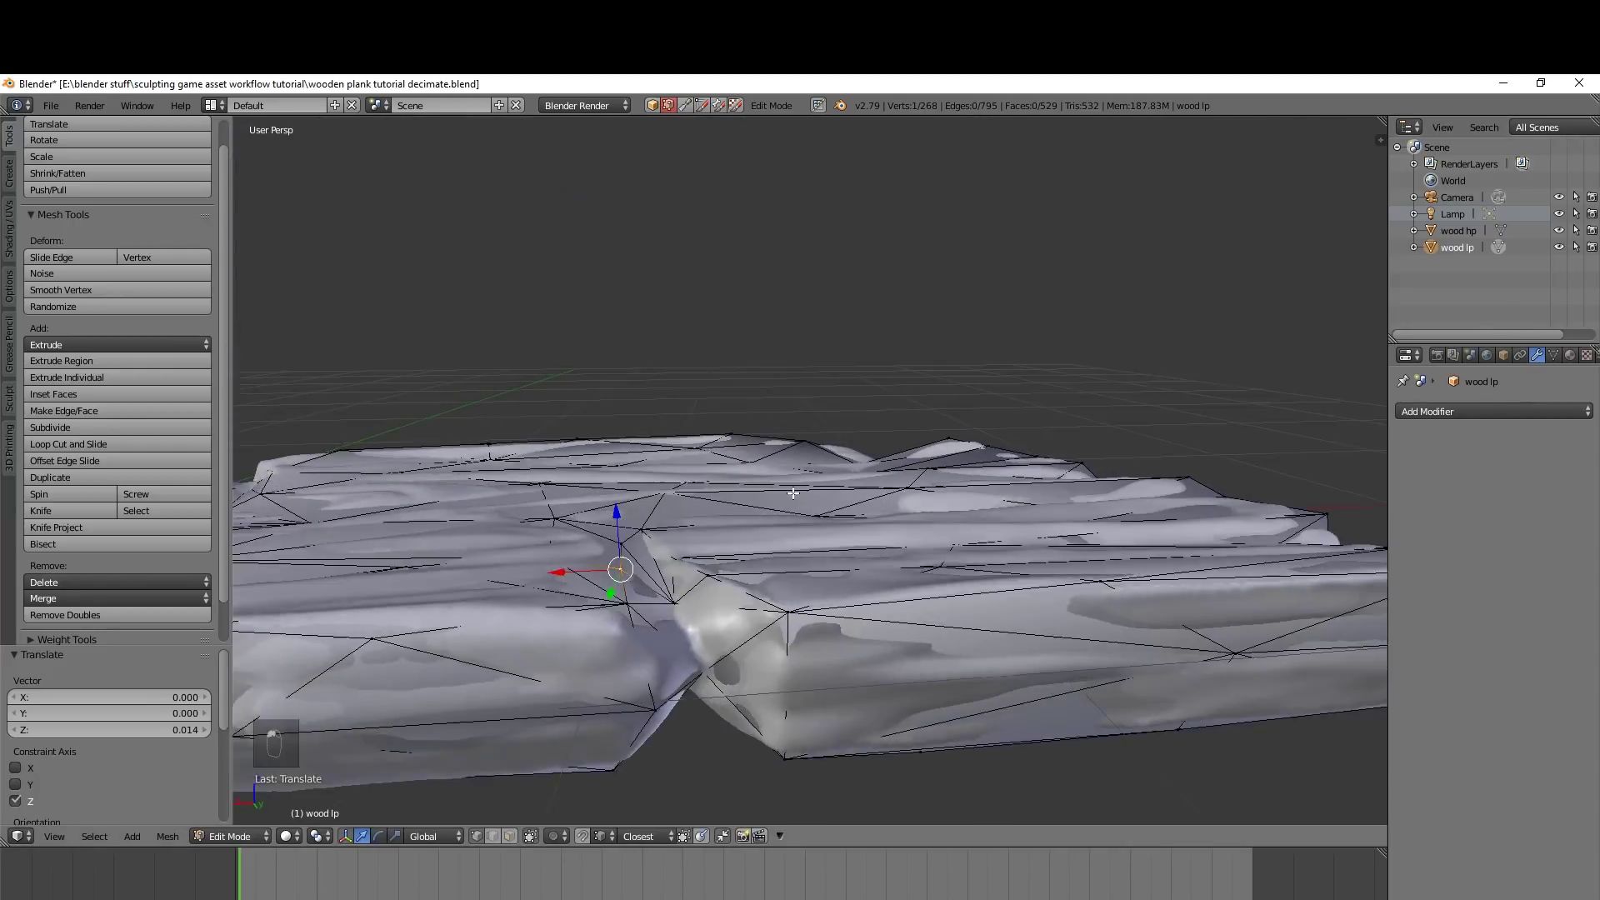
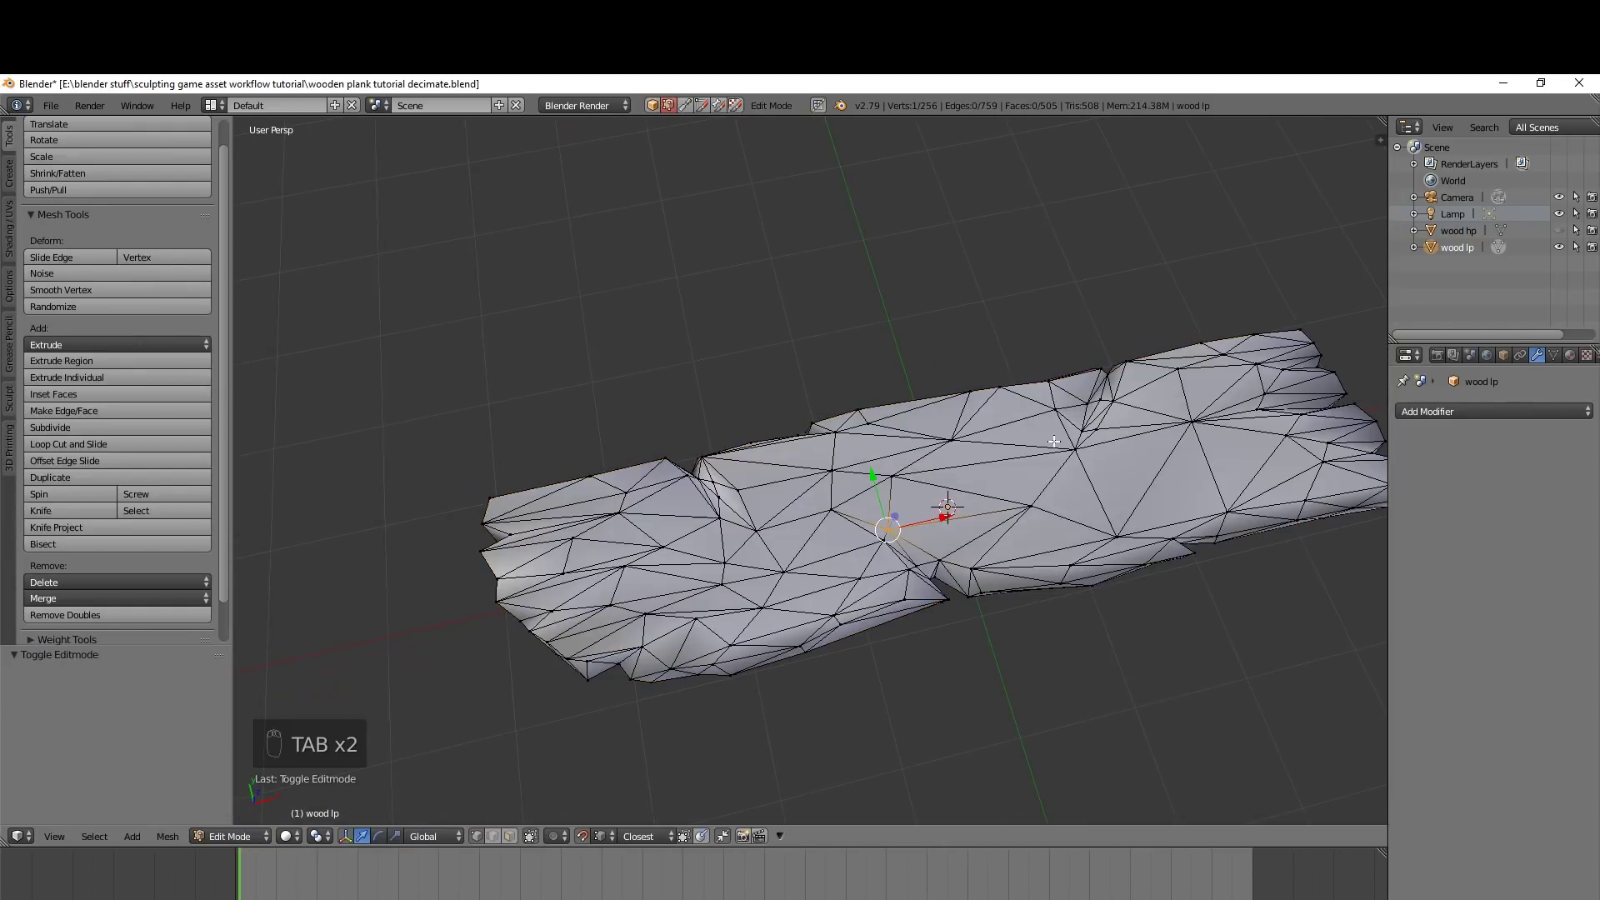
Select the whole low-poly mesh to finish editing
{"action": "key", "text": "a"}
{"action": "key", "text": "a"}
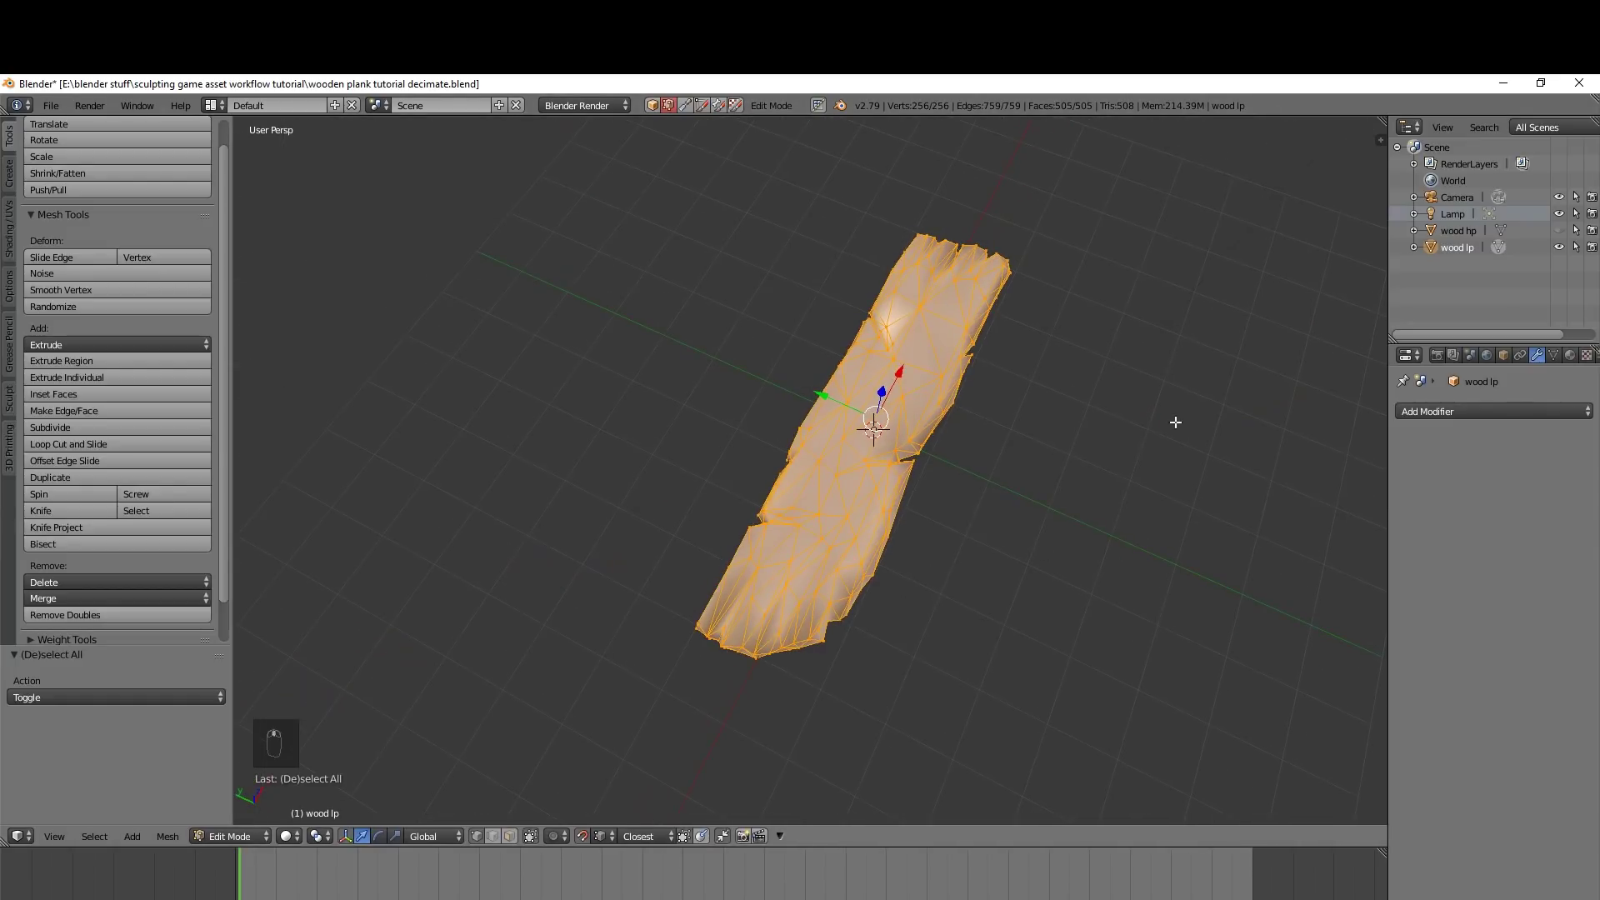
{"action": "key", "text": "Tab"}
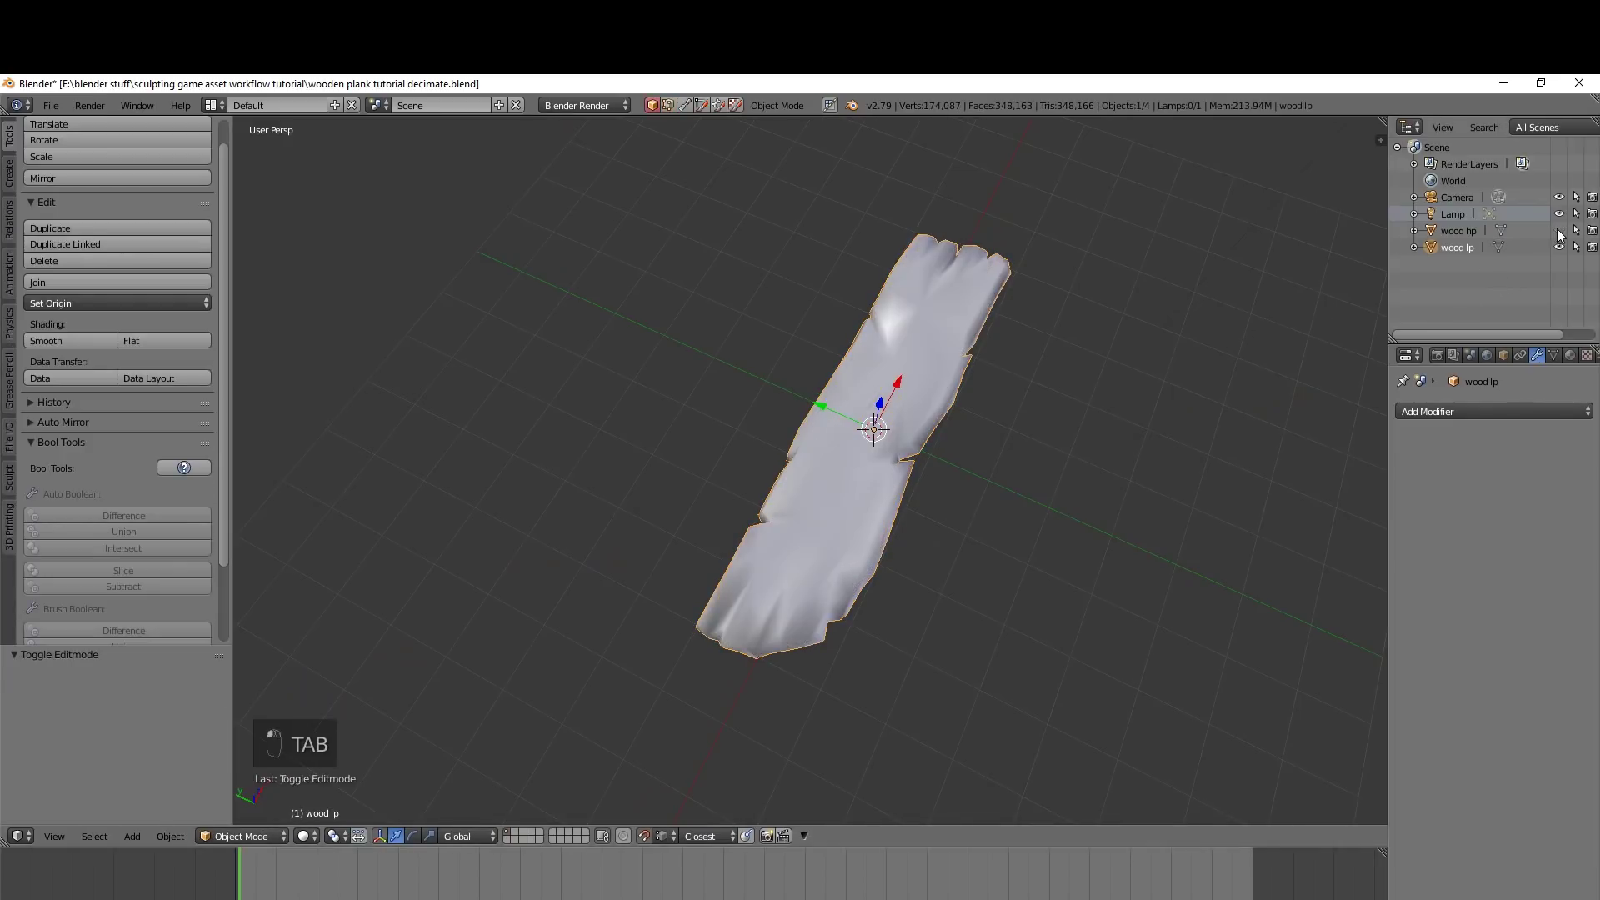
{"action": "left_click_drag", "start_coordinate": [1561, 234], "coordinate": [1012, 273]}
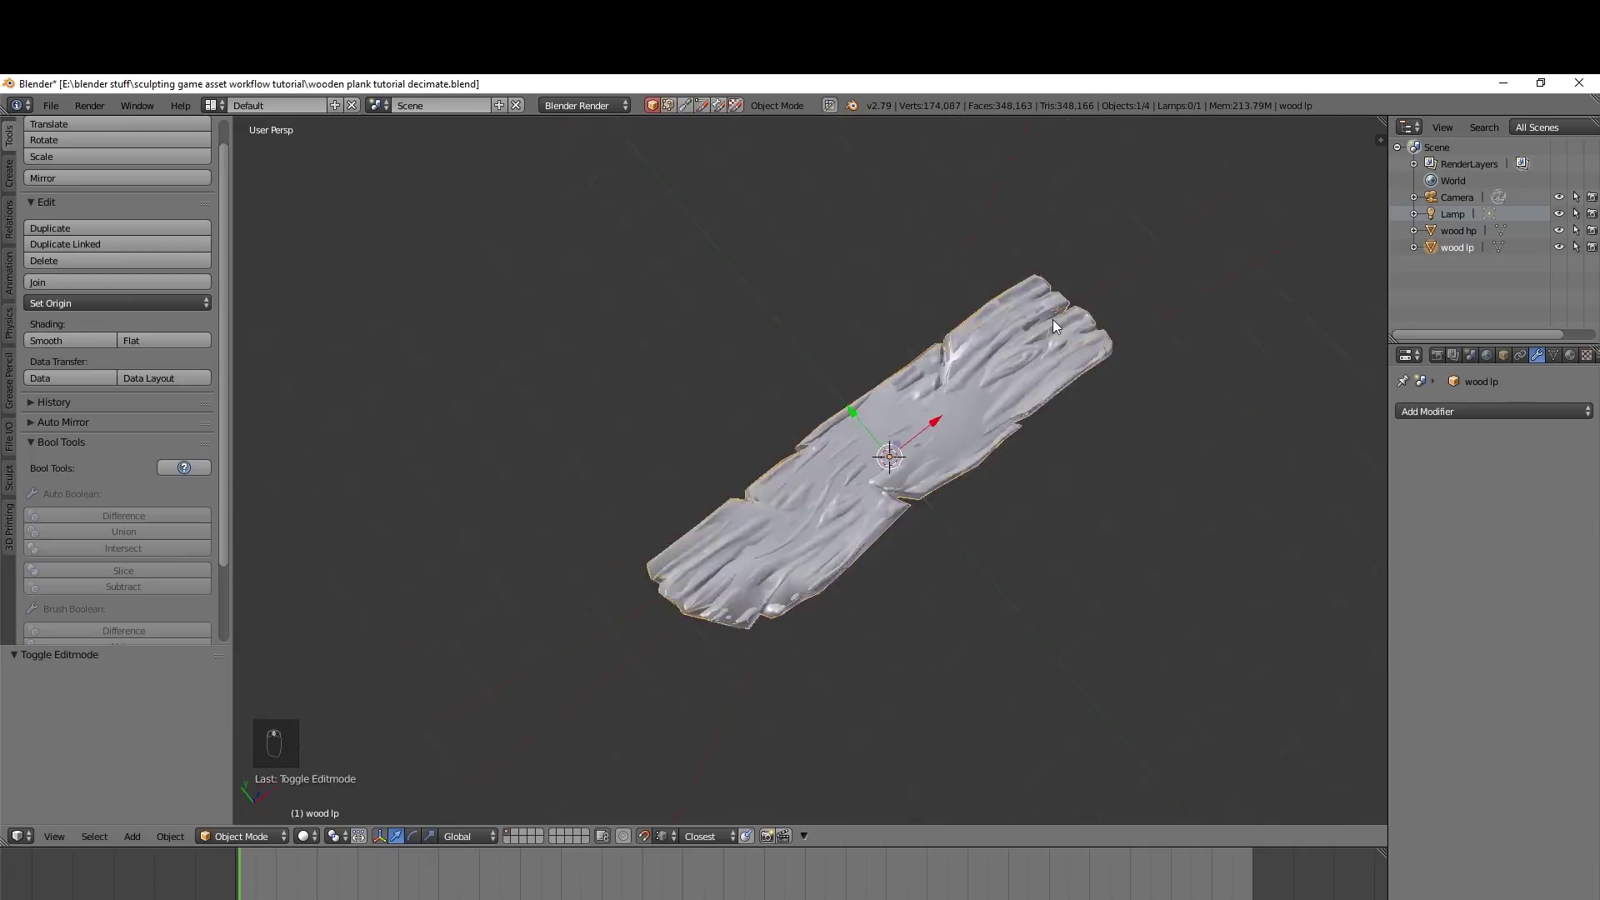
{"action": "left_click_drag", "start_coordinate": [824, 218], "coordinate": [1559, 236]}
{"action": "left_click_drag", "start_coordinate": [1559, 236], "coordinate": [948, 589]}
{"action": "left_click_drag", "start_coordinate": [948, 589], "coordinate": [982, 603]}
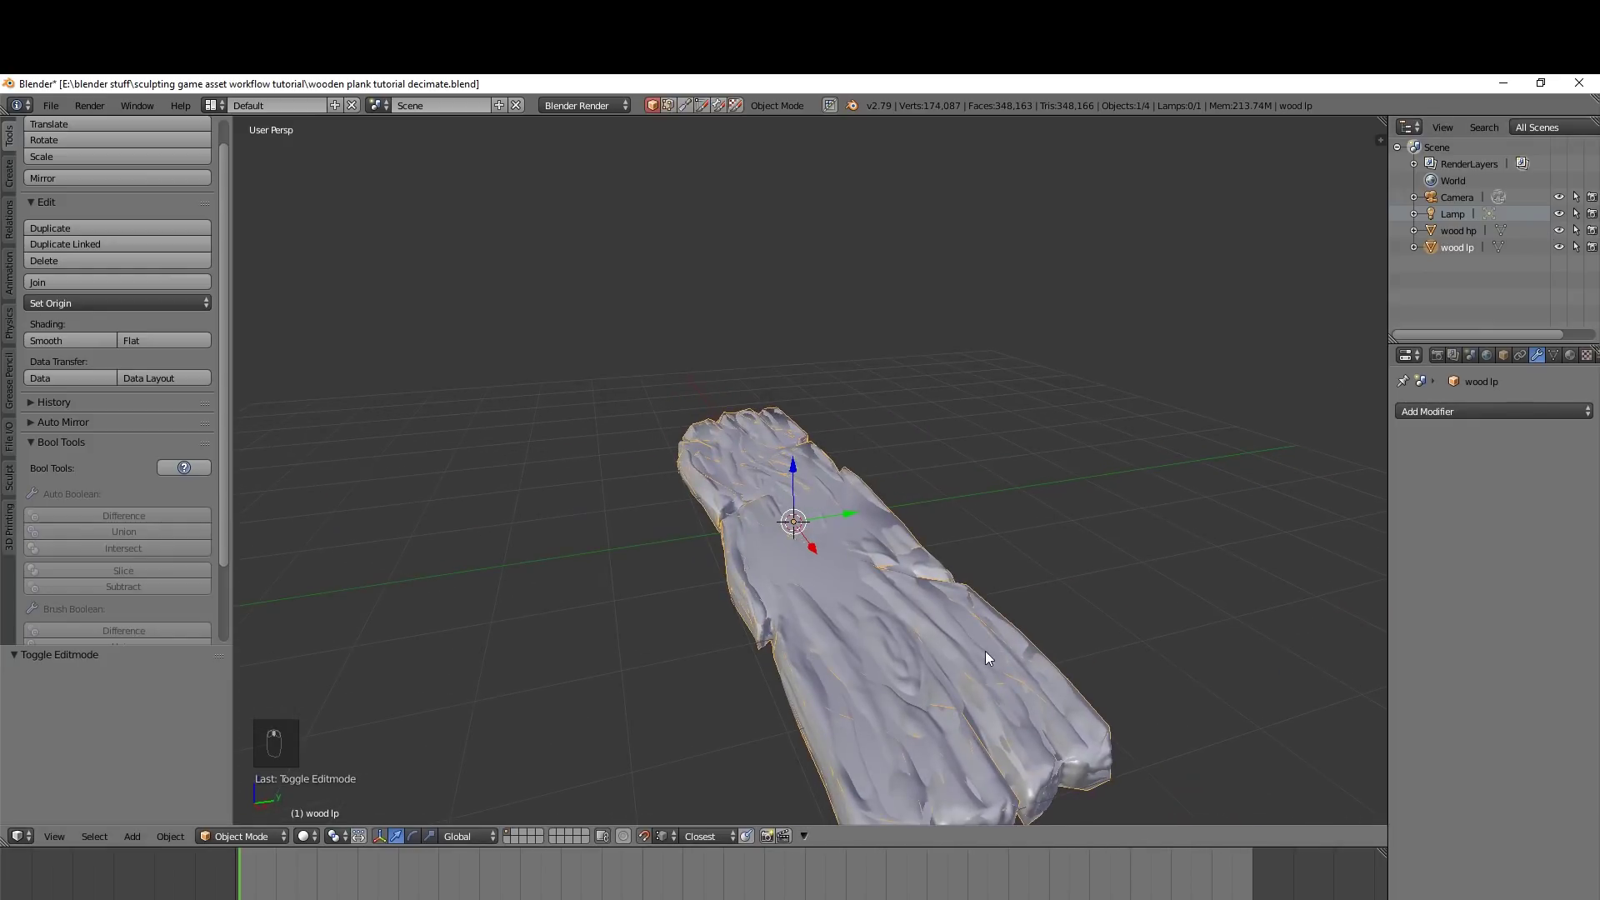
{"action": "key", "text": "Tab"}
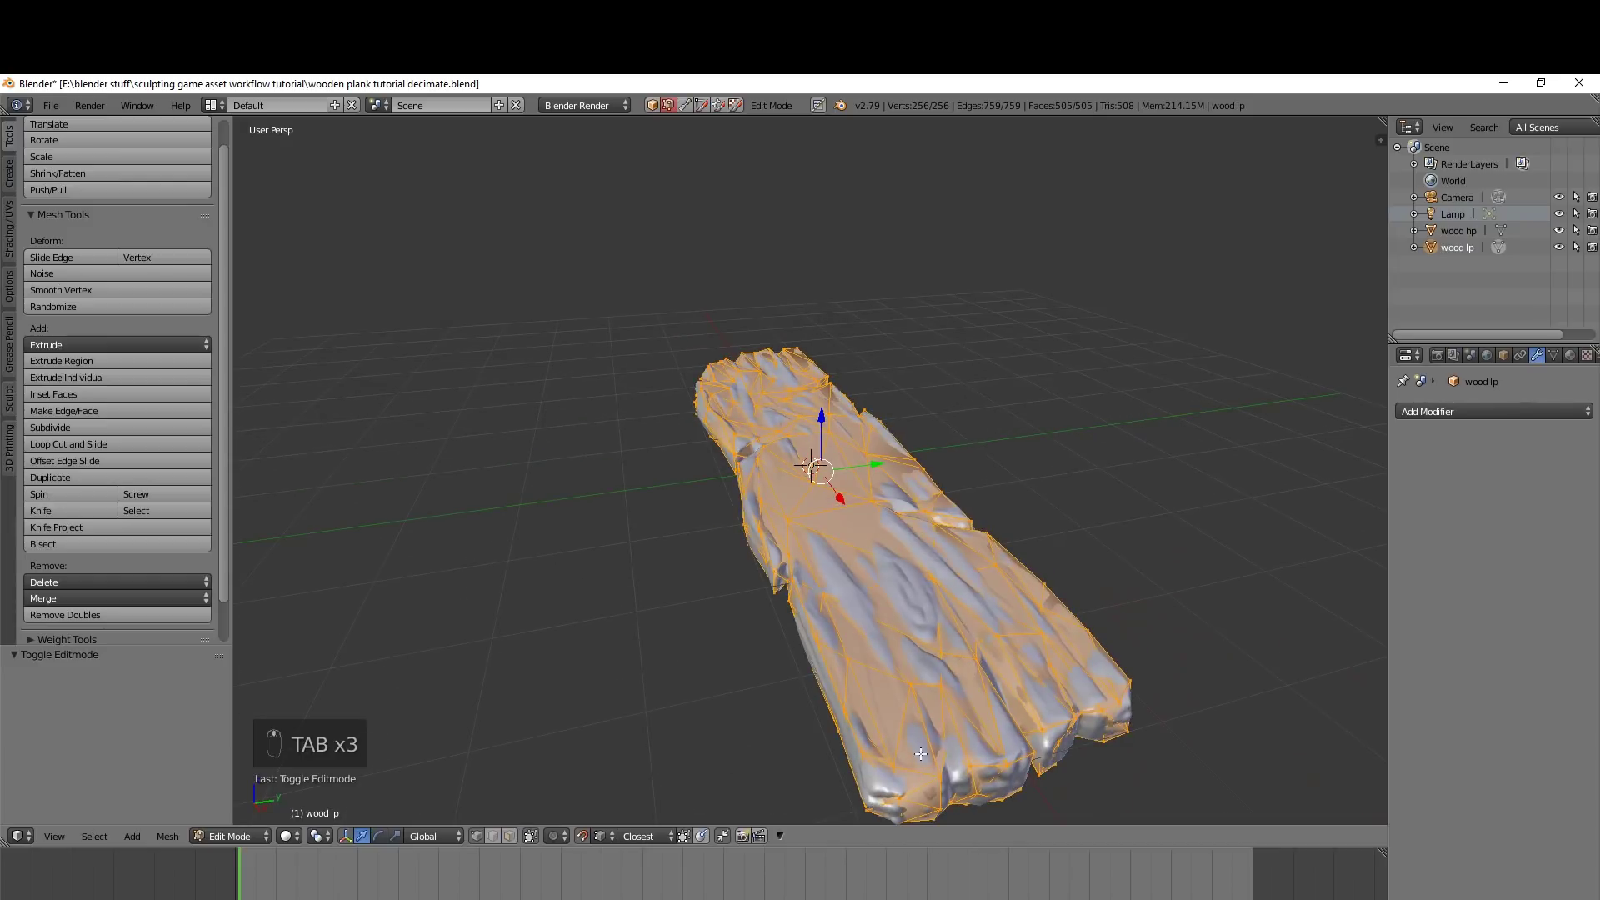
{"action": "key", "text": "Tab"}
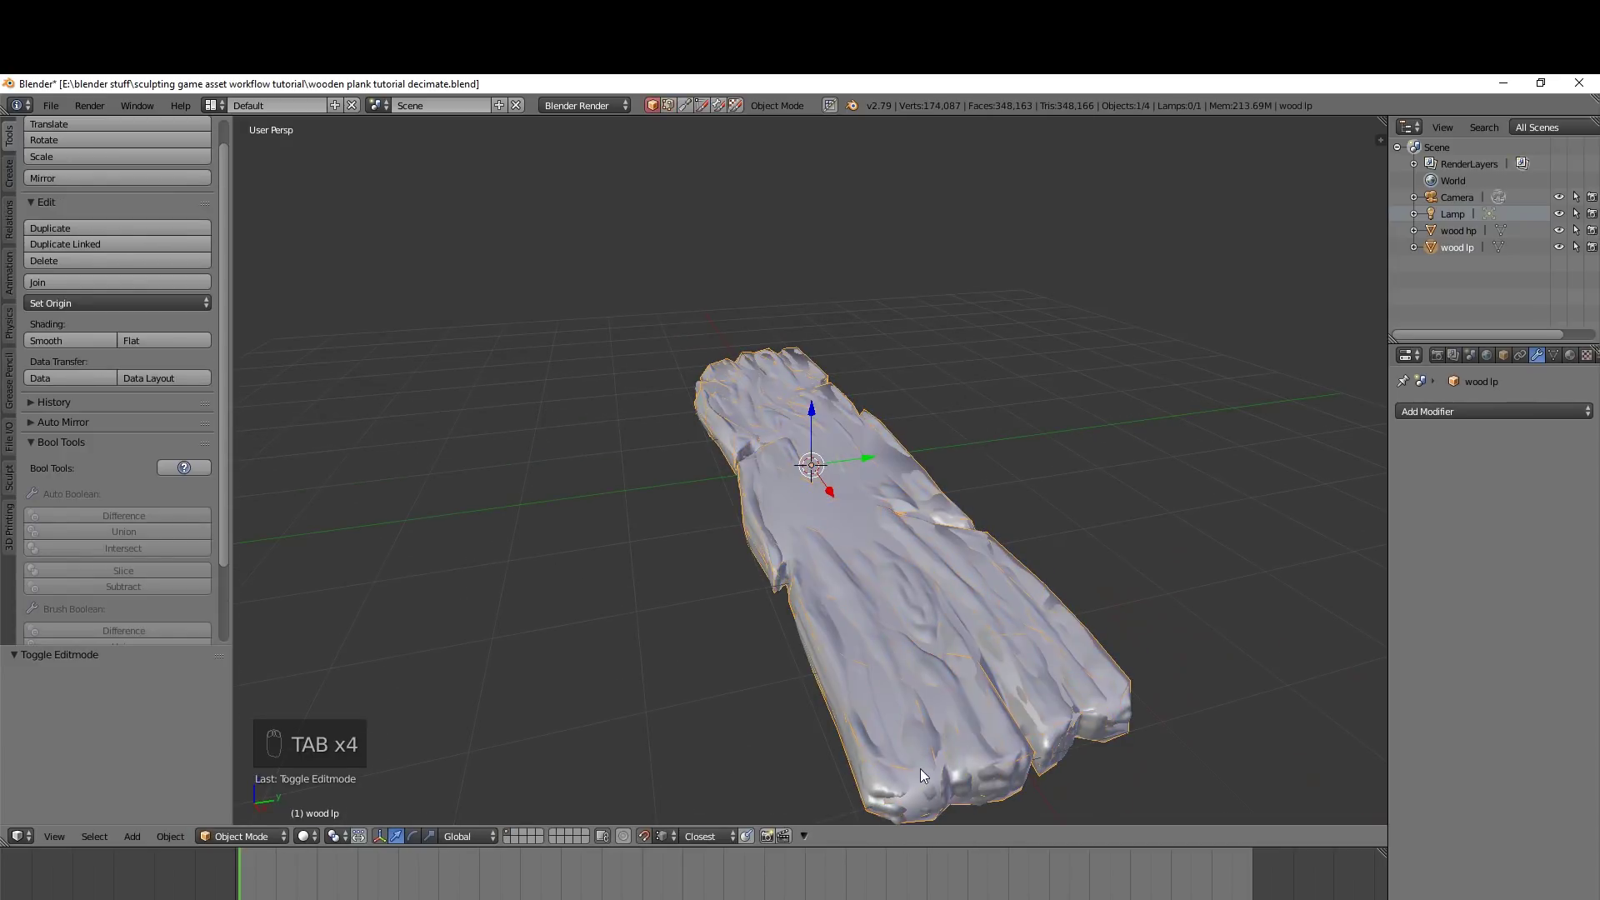